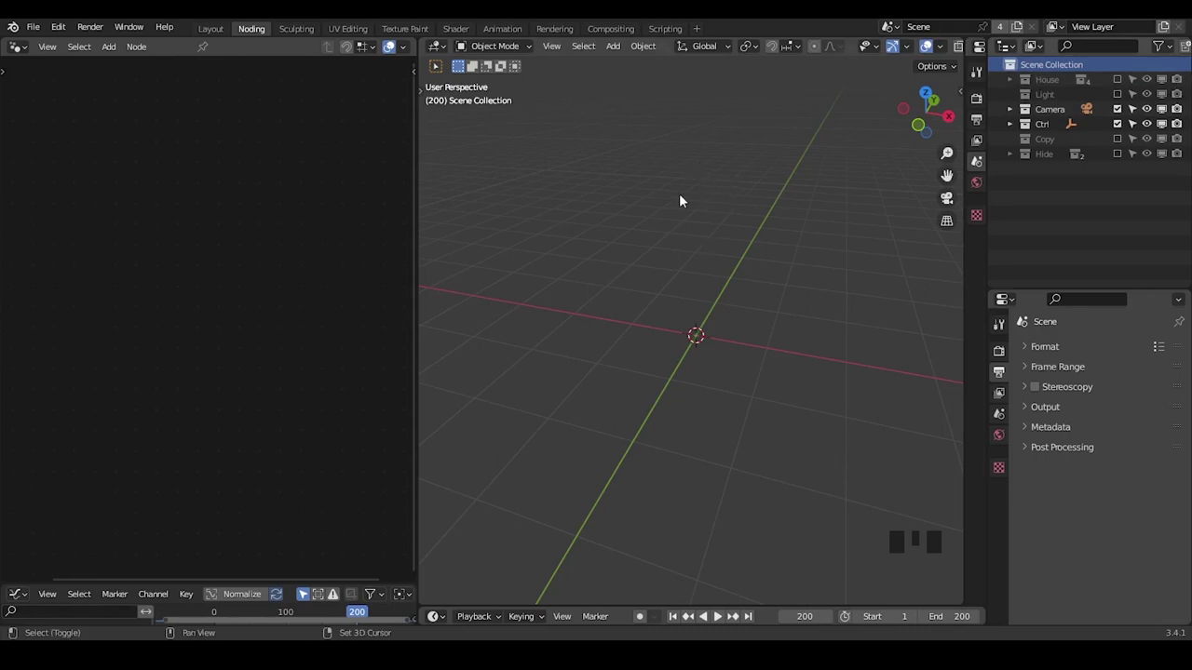
Add a plane with a Geometry Nodes modifier outputting a 2 m grid, 10 vertices per side.
{"action": "key", "text": "shift+a"}
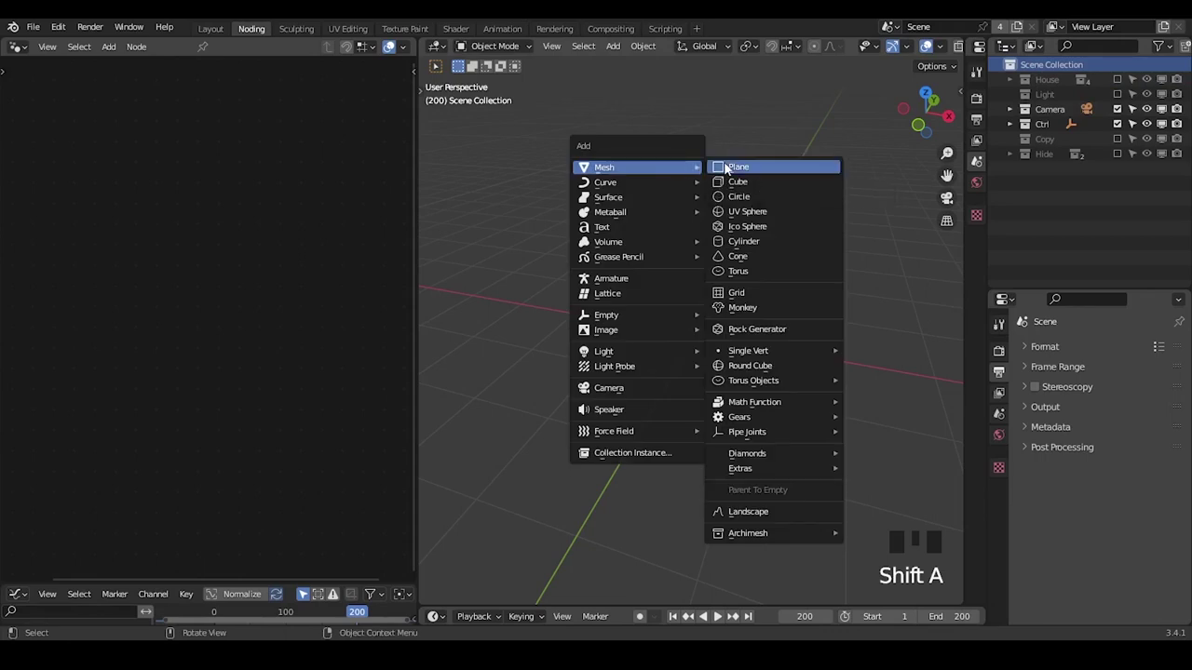
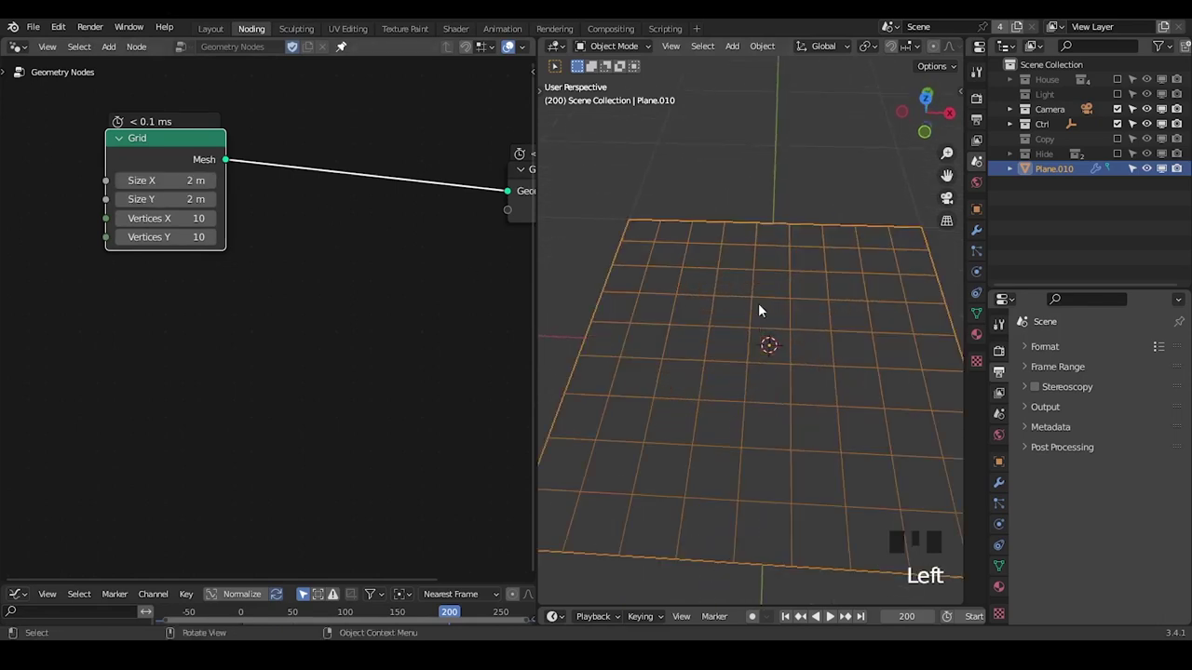
Place the G_Edges of Face group below the grid and route the grid through it to Group Output.
{"action": "left_click_drag", "start_coordinate": [774, 261], "coordinate": [138, 183]}
{"action": "left_click", "coordinate": [138, 182]}
{"action": "key", "text": "ctrl+a"}
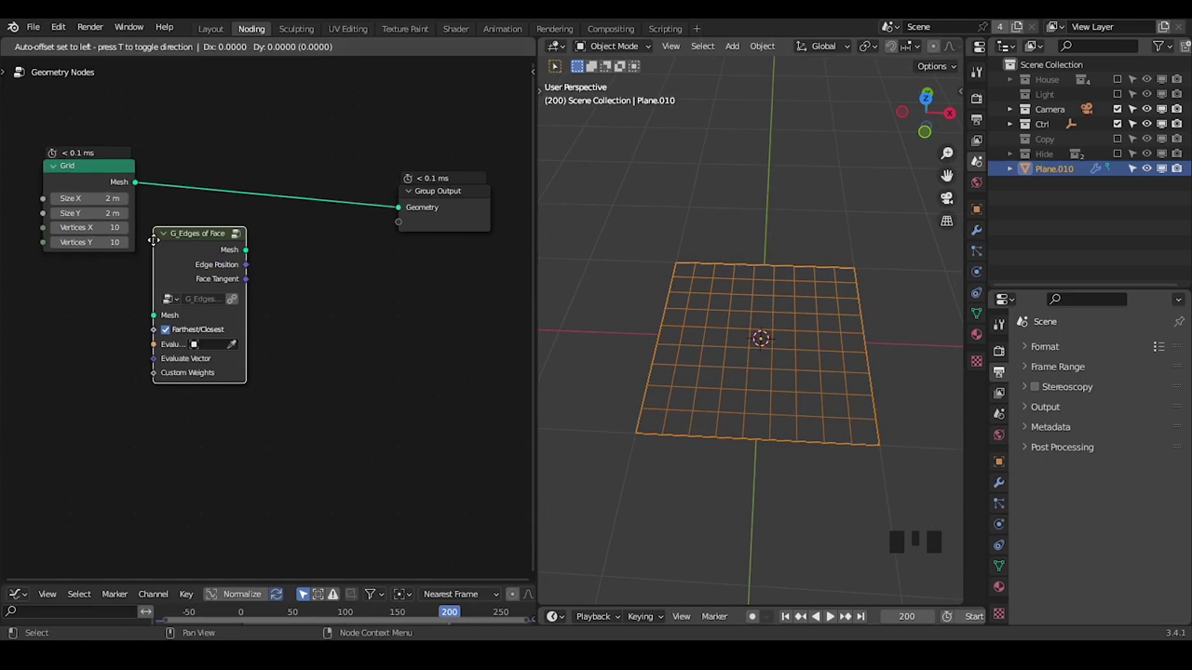
{"action": "left_click_drag", "start_coordinate": [184, 286], "coordinate": [233, 273]}
{"action": "key", "text": "ctrl+a"}
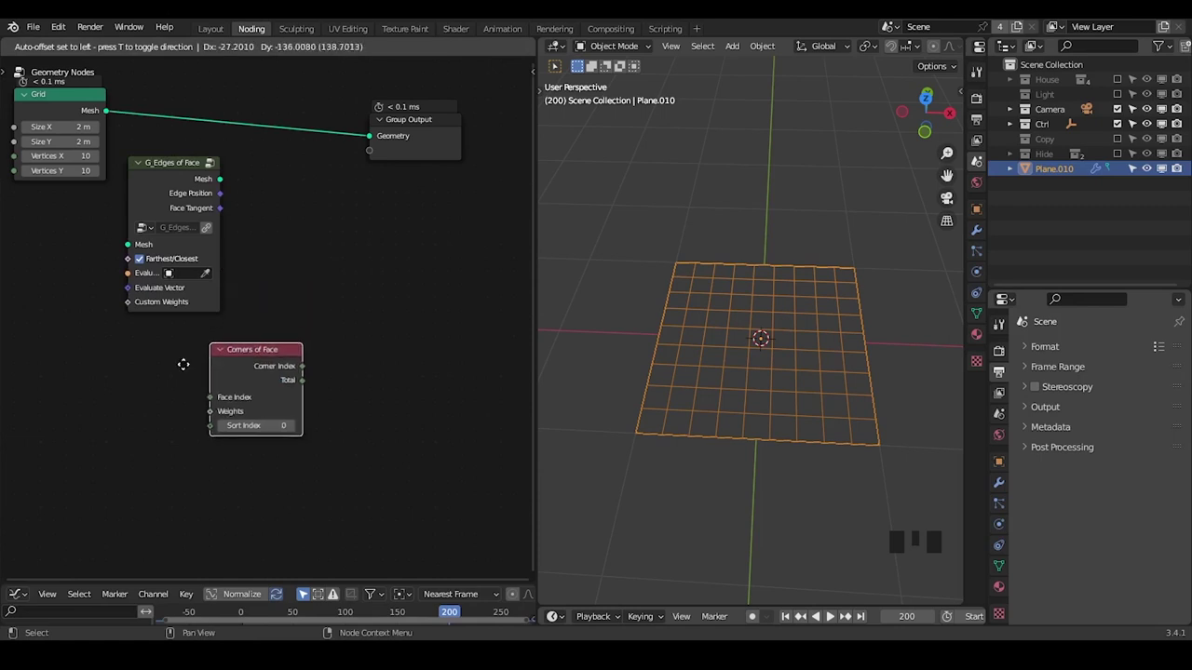
Add Corners of Face, Vertex of Corner and Edges of Vertex nodes beside the tree.
{"action": "key", "text": "ctrl+a"}
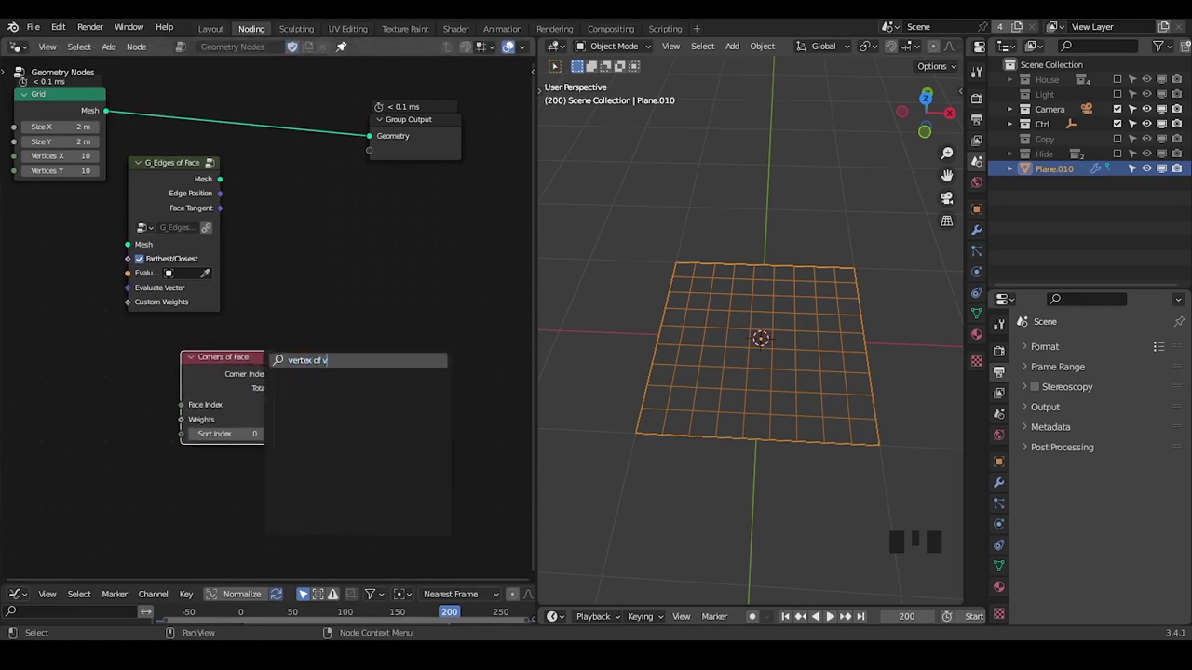
{"action": "key", "text": "BackSpace"}
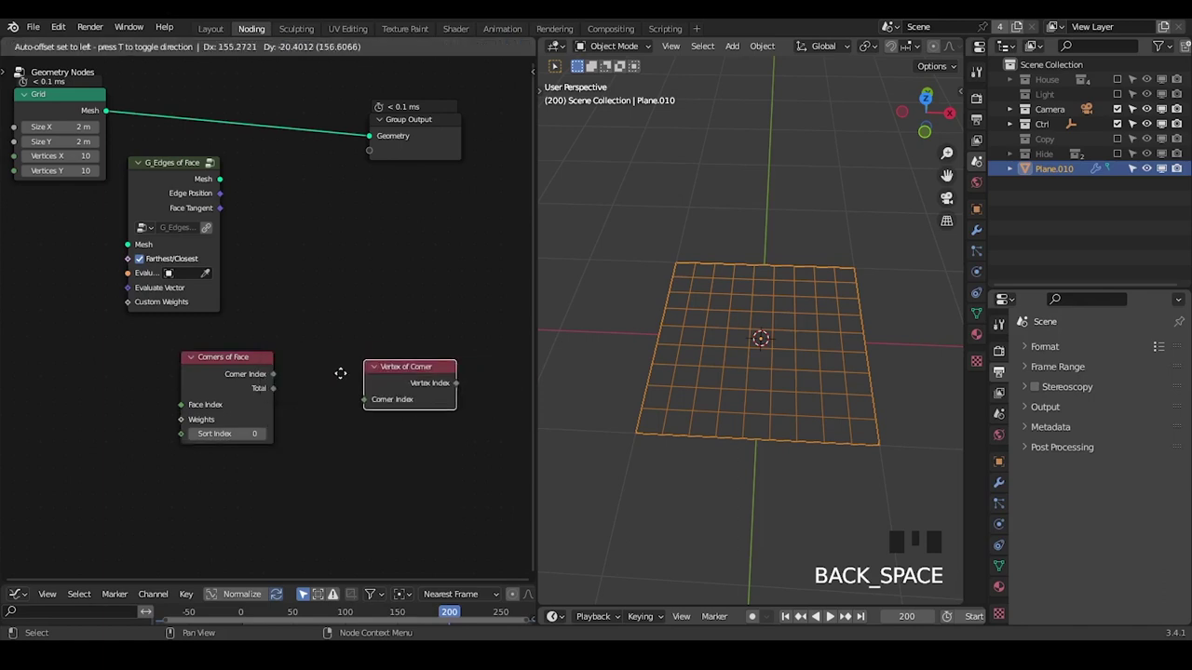
{"action": "middle_click", "coordinate": [355, 407]}
{"action": "key", "text": "ctrl+a"}
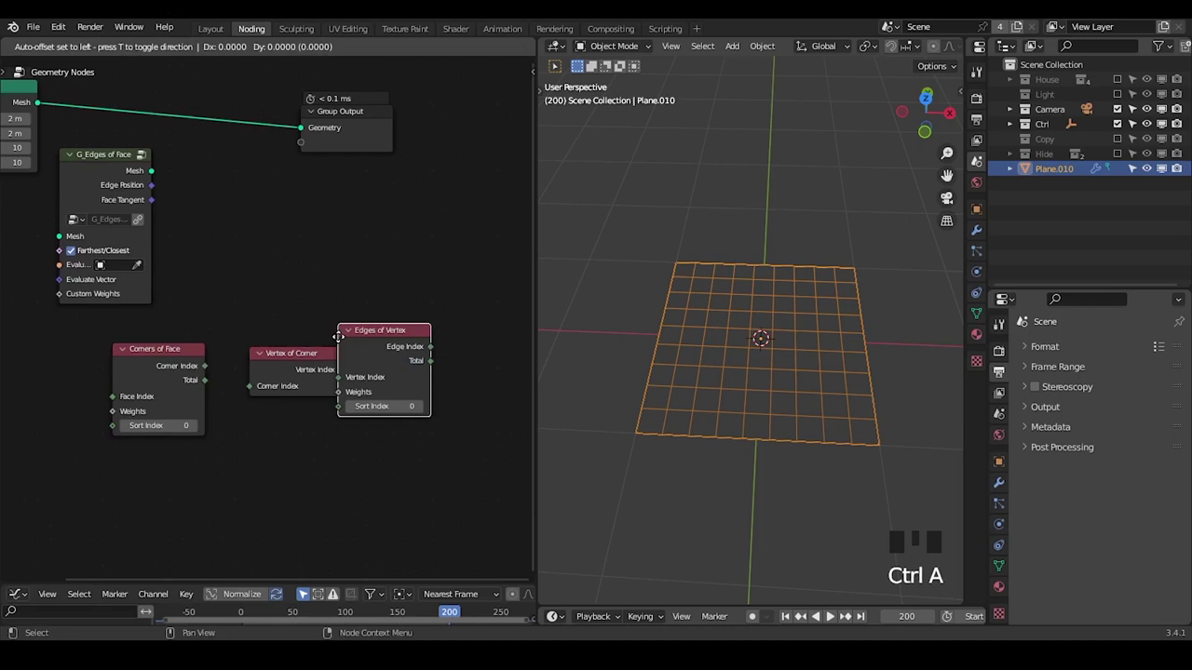
{"action": "left_click_drag", "start_coordinate": [376, 372], "coordinate": [313, 312]}
Mark up the new nodes and the grid with freehand annotation strokes.
{"action": "key", "text": "d"}
{"action": "left_click_drag", "start_coordinate": [316, 307], "coordinate": [321, 323]}
{"action": "key", "text": "d"}
{"action": "key", "text": "d"}
{"action": "key", "text": "d"}
{"action": "left_click_drag", "start_coordinate": [92, 315], "coordinate": [104, 326]}
{"action": "key", "text": "d"}
{"action": "key", "text": "d"}
{"action": "key", "text": "d"}
{"action": "left_click_drag", "start_coordinate": [212, 307], "coordinate": [82, 124]}
{"action": "key", "text": "d"}
{"action": "left_click_drag", "start_coordinate": [65, 122], "coordinate": [67, 129]}
{"action": "key", "text": "d"}
{"action": "key", "text": "d"}
{"action": "key", "text": "d"}
{"action": "left_click_drag", "start_coordinate": [166, 137], "coordinate": [138, 158]}
{"action": "key", "text": "d"}
{"action": "left_click_drag", "start_coordinate": [445, 296], "coordinate": [659, 407]}
{"action": "key", "text": "d"}
{"action": "left_click", "coordinate": [653, 408]}
{"action": "key", "text": "d"}
{"action": "key", "text": "d"}
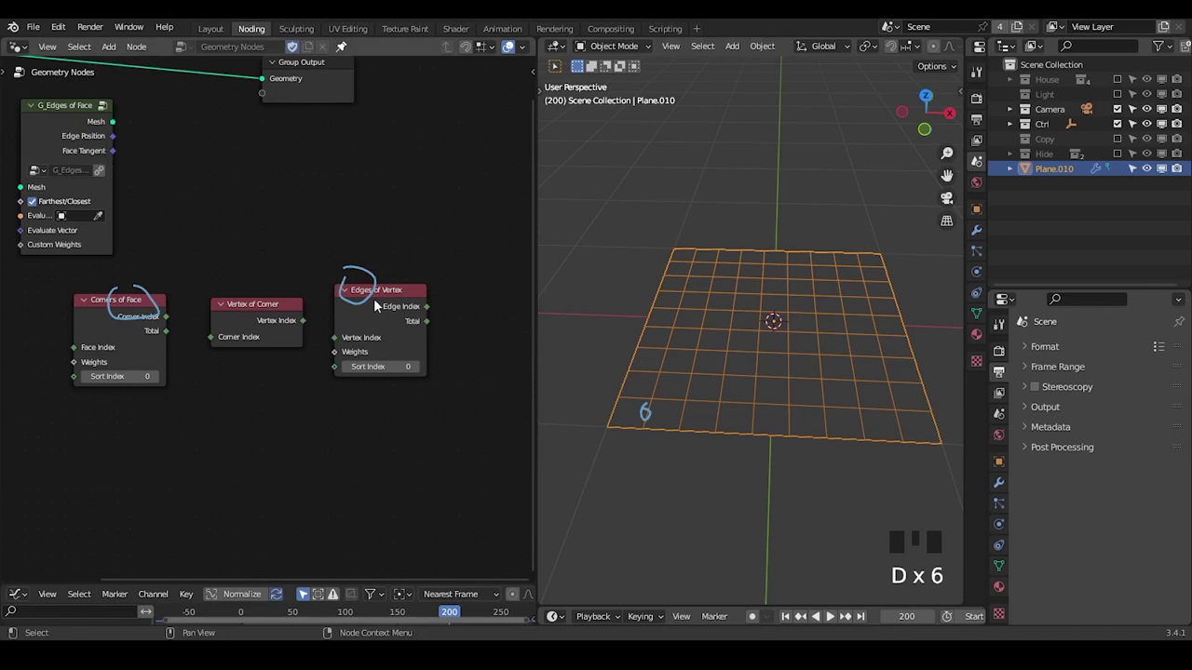
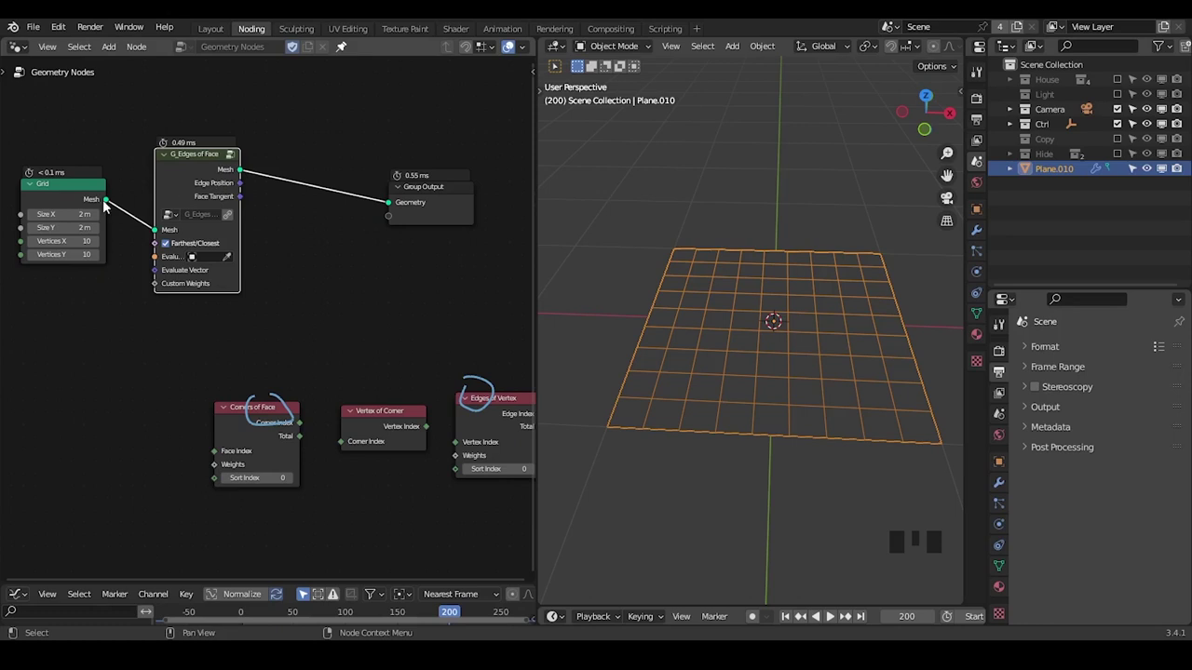
Rearrange and annotate the nodes around Group Output, removing a stray element.
{"action": "middle_click", "coordinate": [323, 241]}
{"action": "left_click", "coordinate": [430, 199]}
{"action": "key", "text": "ctrl+shift+alt+q"}
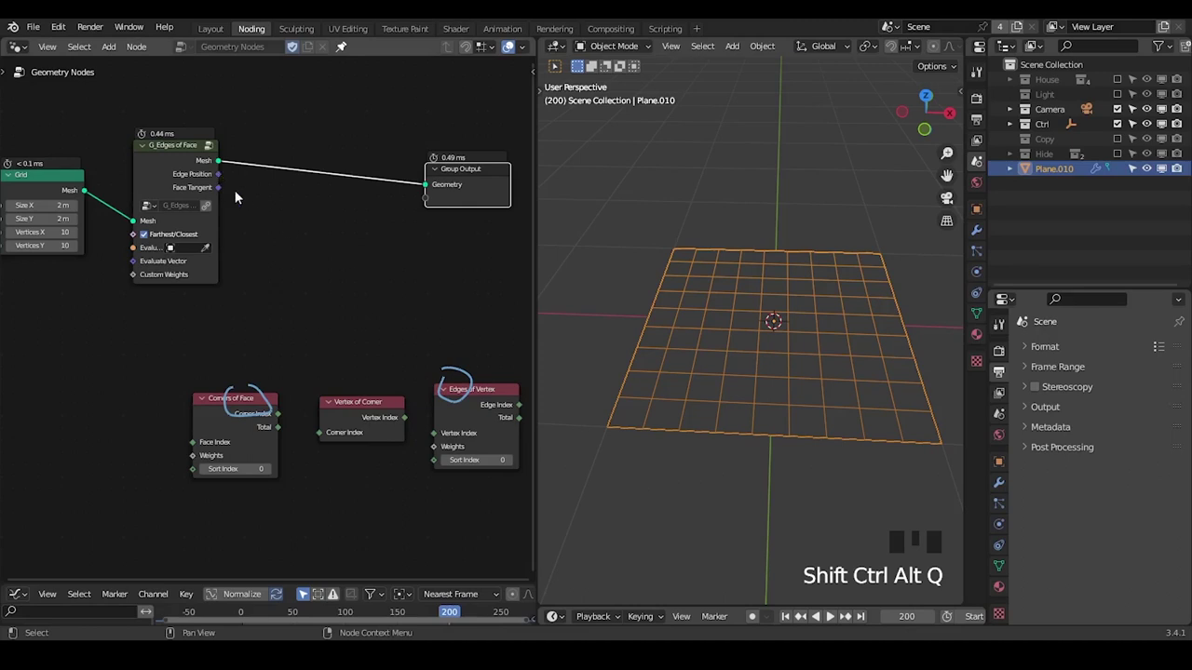
{"action": "left_click_drag", "start_coordinate": [277, 262], "coordinate": [426, 358]}
{"action": "key", "text": "d"}
{"action": "left_click_drag", "start_coordinate": [483, 350], "coordinate": [457, 369]}
{"action": "key", "text": "d"}
{"action": "left_click", "coordinate": [478, 355]}
{"action": "key", "text": "x"}
{"action": "left_click_drag", "start_coordinate": [292, 259], "coordinate": [407, 174]}
{"action": "left_click", "coordinate": [407, 174]}
Insert a Set Position node before Group Output with Edge Position feeding its Position input.
{"action": "key", "text": "ctrl+a"}
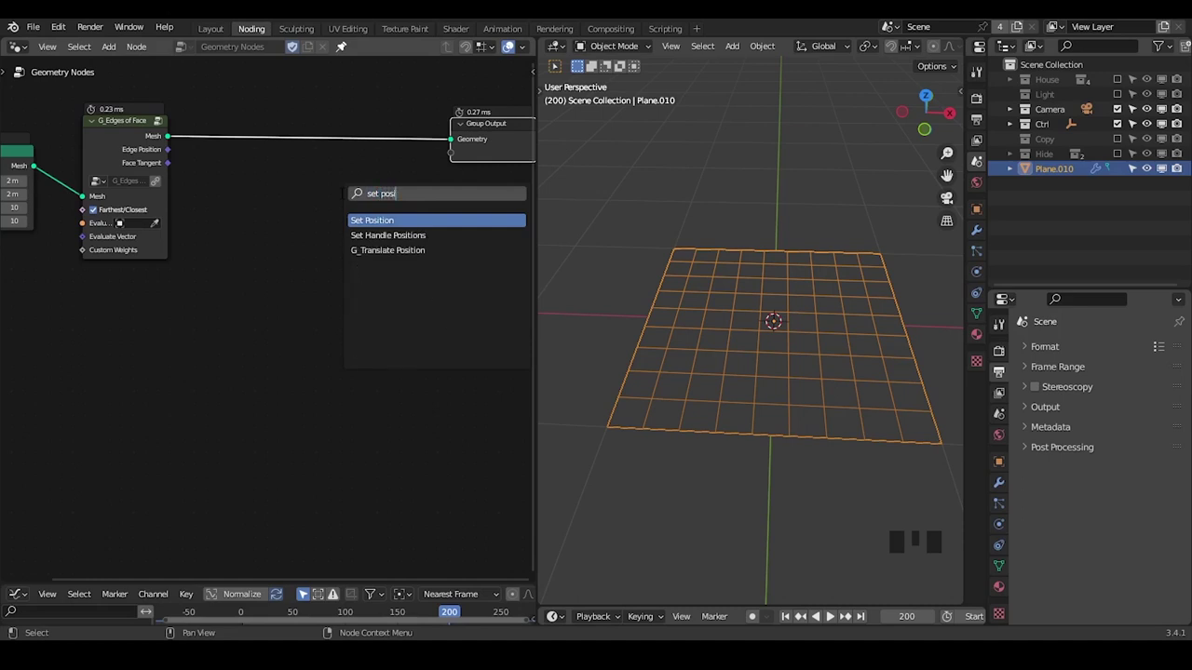
{"action": "left_click_drag", "start_coordinate": [258, 222], "coordinate": [386, 114]}
{"action": "left_click_drag", "start_coordinate": [386, 114], "coordinate": [301, 157]}
{"action": "key", "text": "g"}
{"action": "left_click_drag", "start_coordinate": [210, 176], "coordinate": [263, 177]}
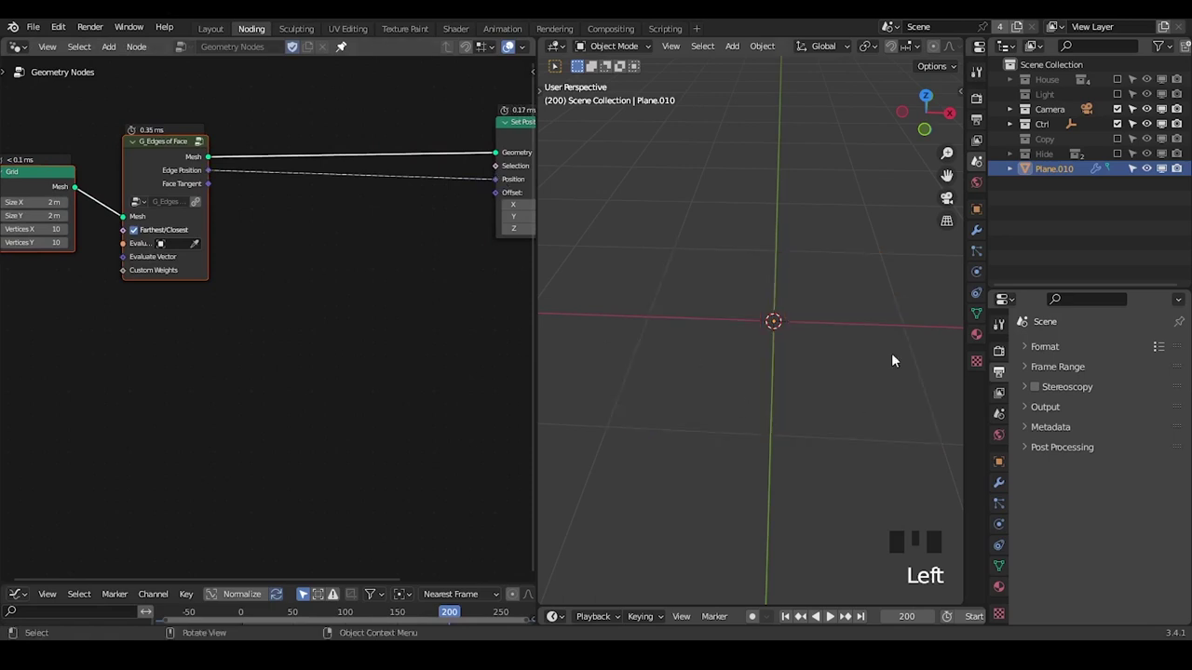
Insert a Vector Mix node blending Edge Position (A) with Position (B) into Set Position.
{"action": "key", "text": "ctrl+a"}
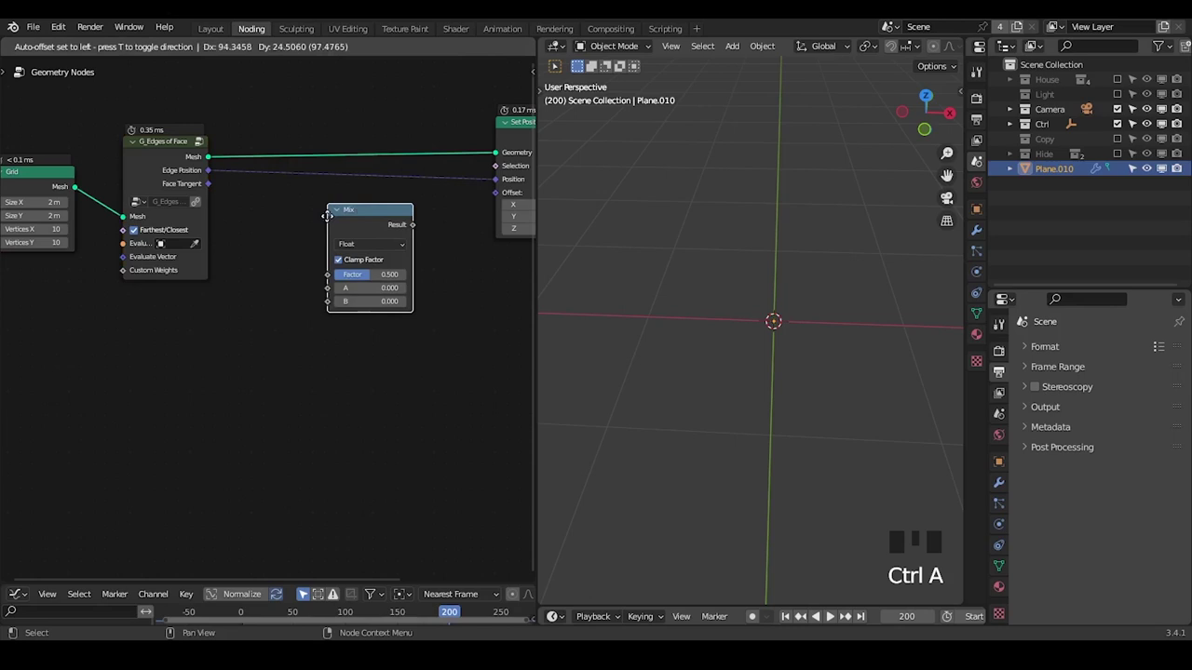
{"action": "left_click_drag", "start_coordinate": [355, 251], "coordinate": [372, 221]}
{"action": "left_click_drag", "start_coordinate": [224, 189], "coordinate": [272, 246]}
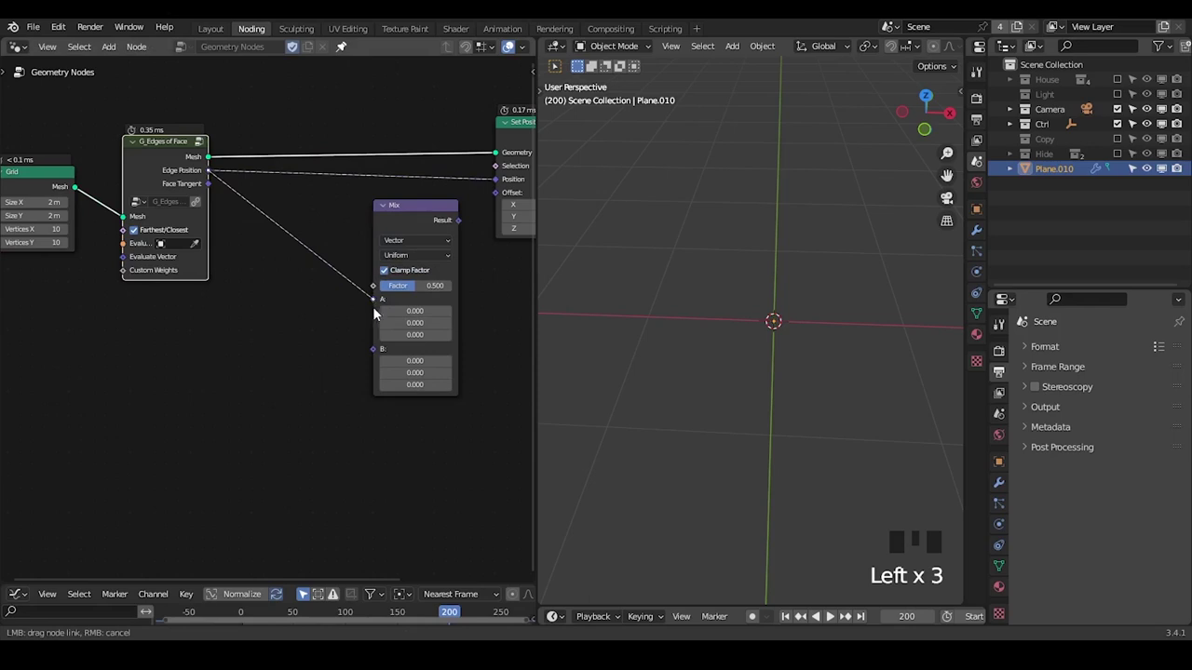
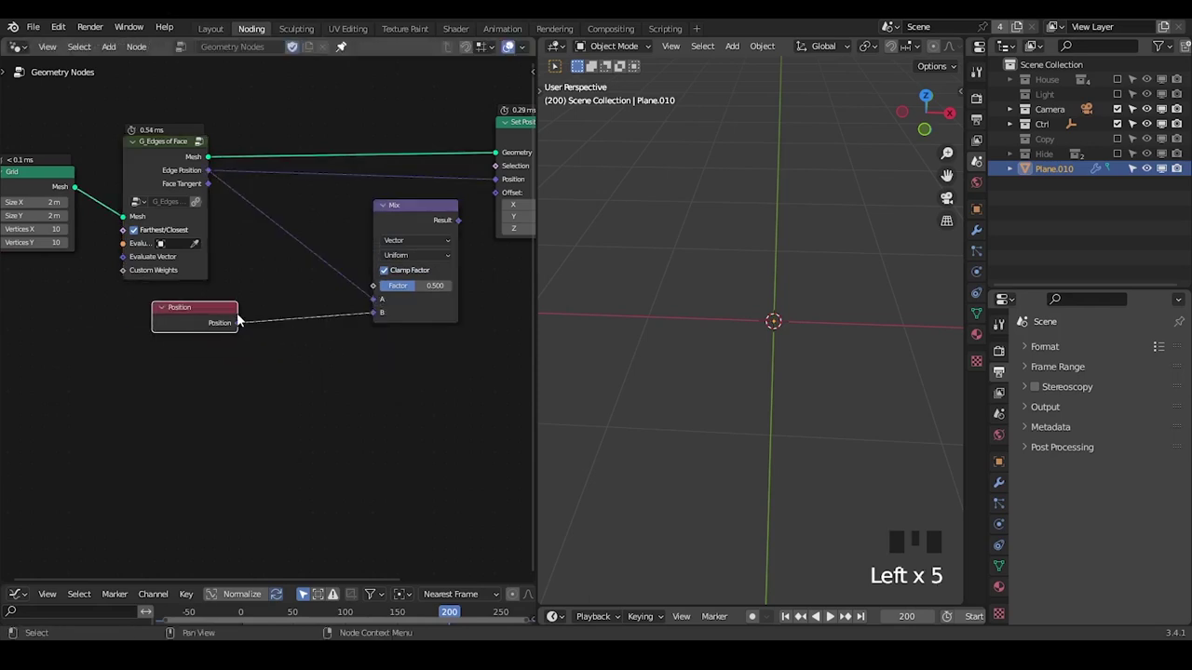
{"action": "left_click_drag", "start_coordinate": [466, 227], "coordinate": [497, 198]}
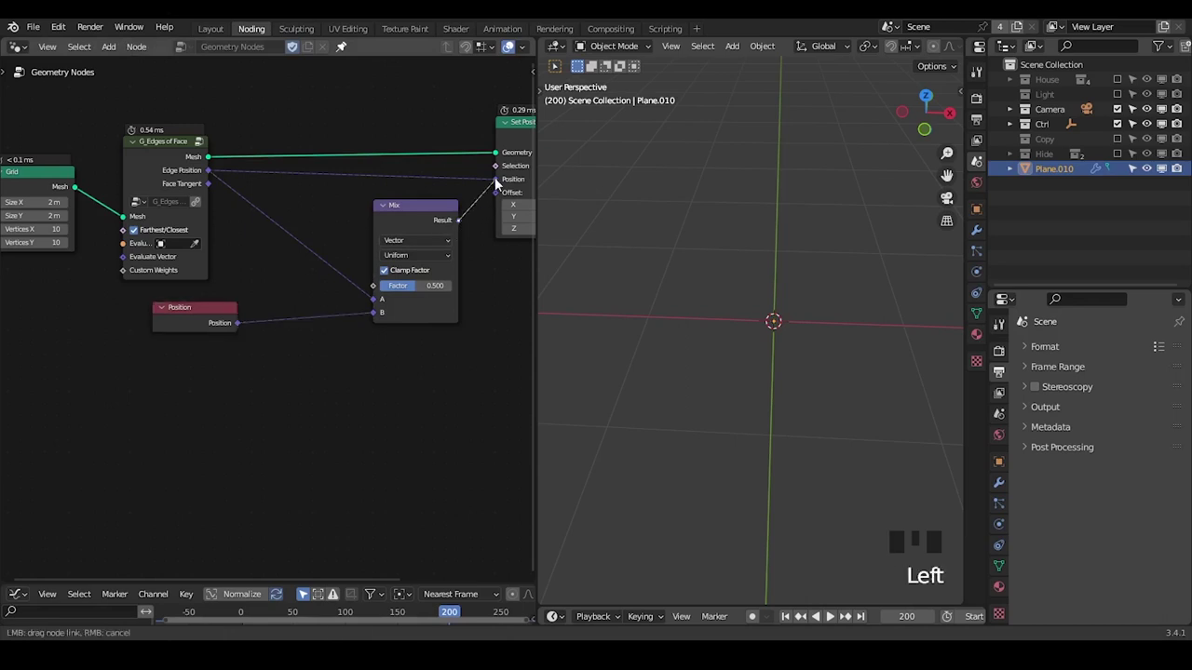
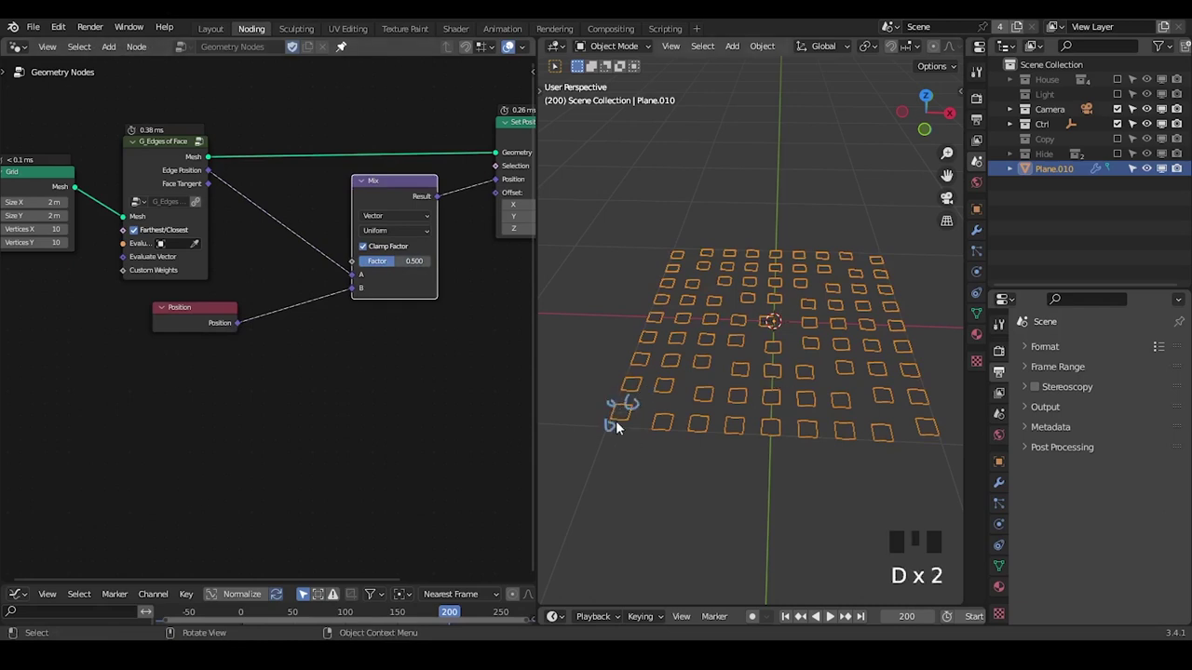
Circle one of the resulting small squares with an annotation note.
{"action": "left_click_drag", "start_coordinate": [628, 424], "coordinate": [632, 425]}
{"action": "key", "text": "d"}
{"action": "key", "text": "d"}
{"action": "key", "text": "d"}
{"action": "left_click", "coordinate": [606, 418]}
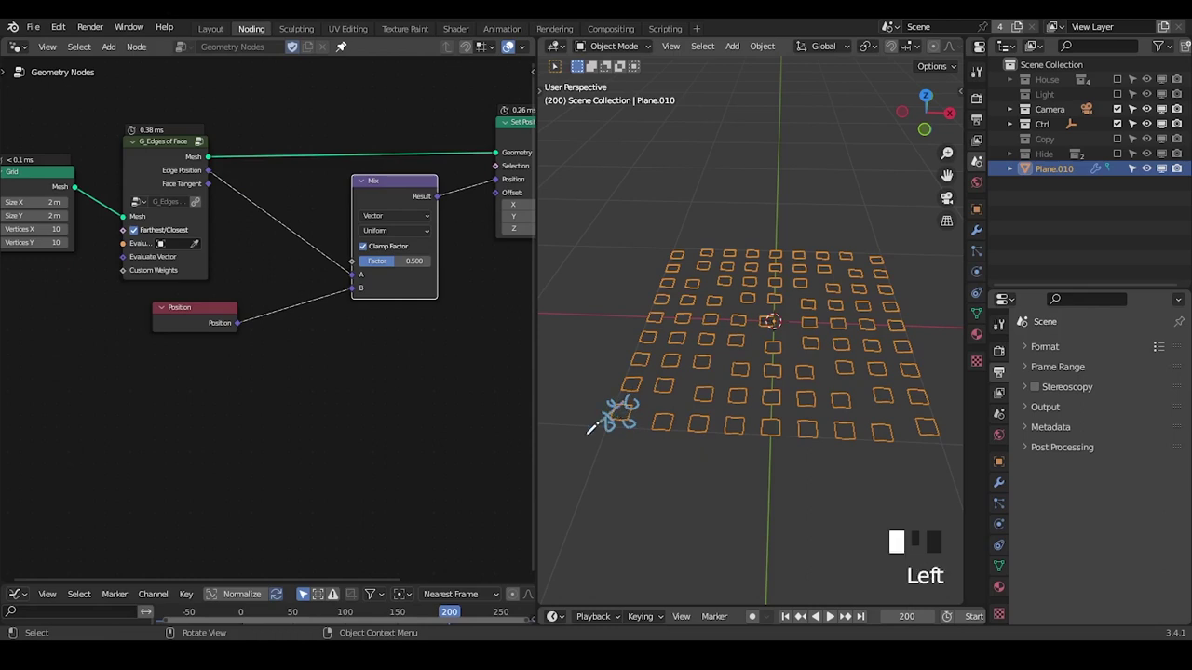
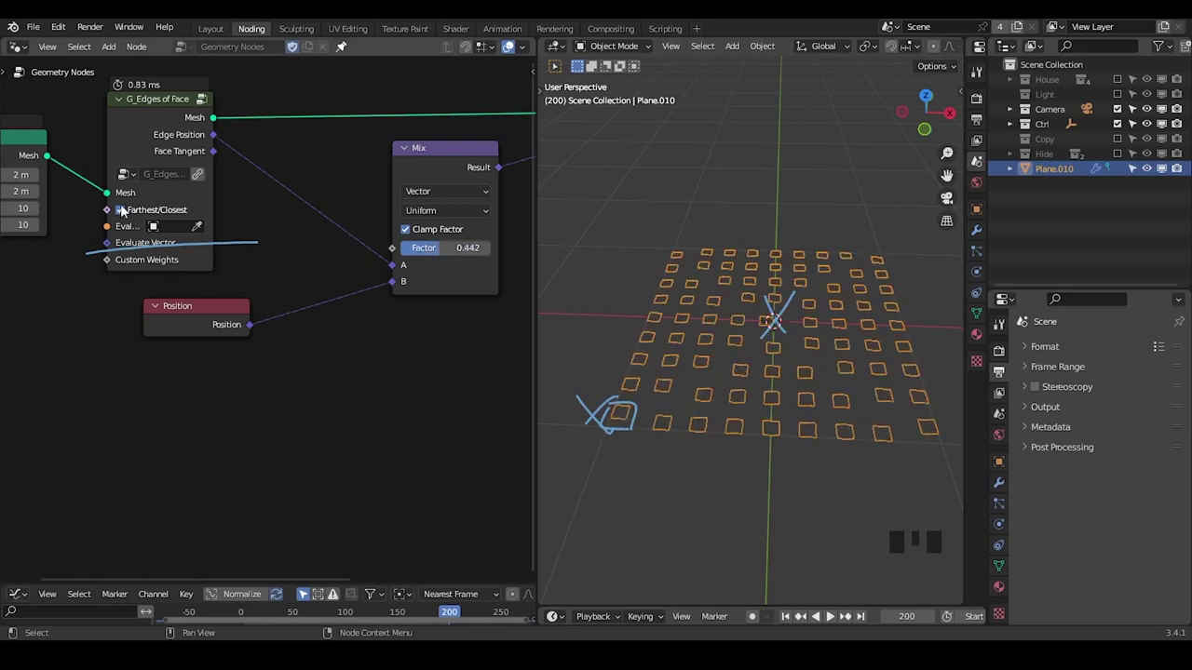
Disable Farthest/Closest on G_Edges of Face and raise the Mix factor to 0.883.
{"action": "left_click", "coordinate": [128, 215]}
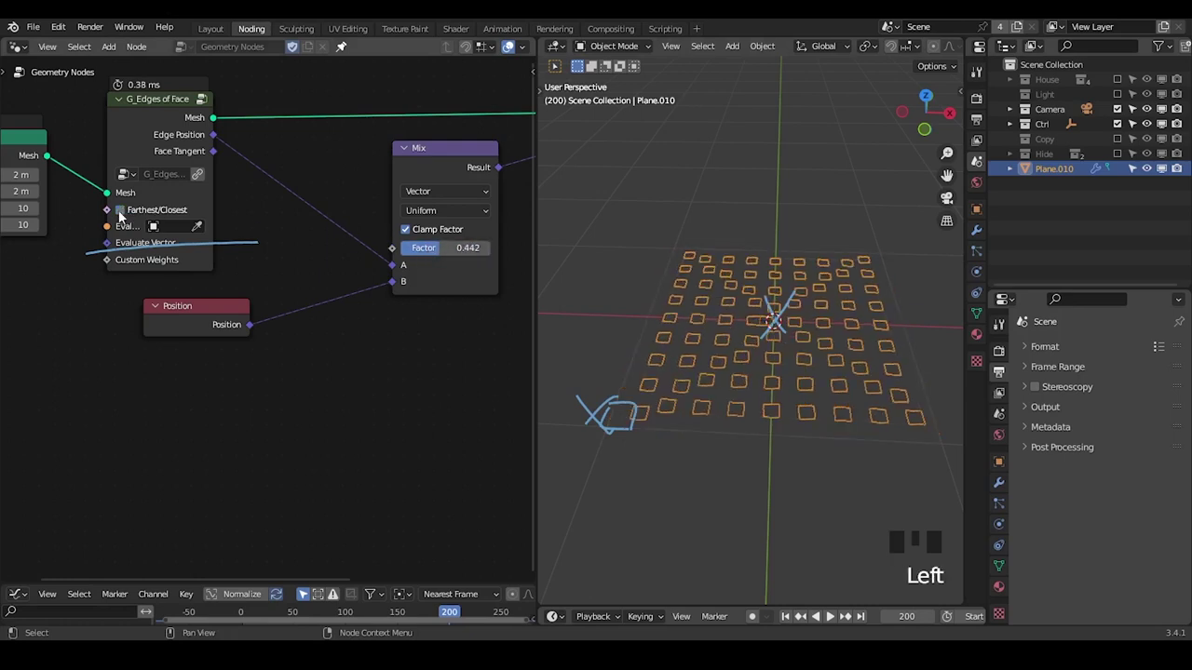
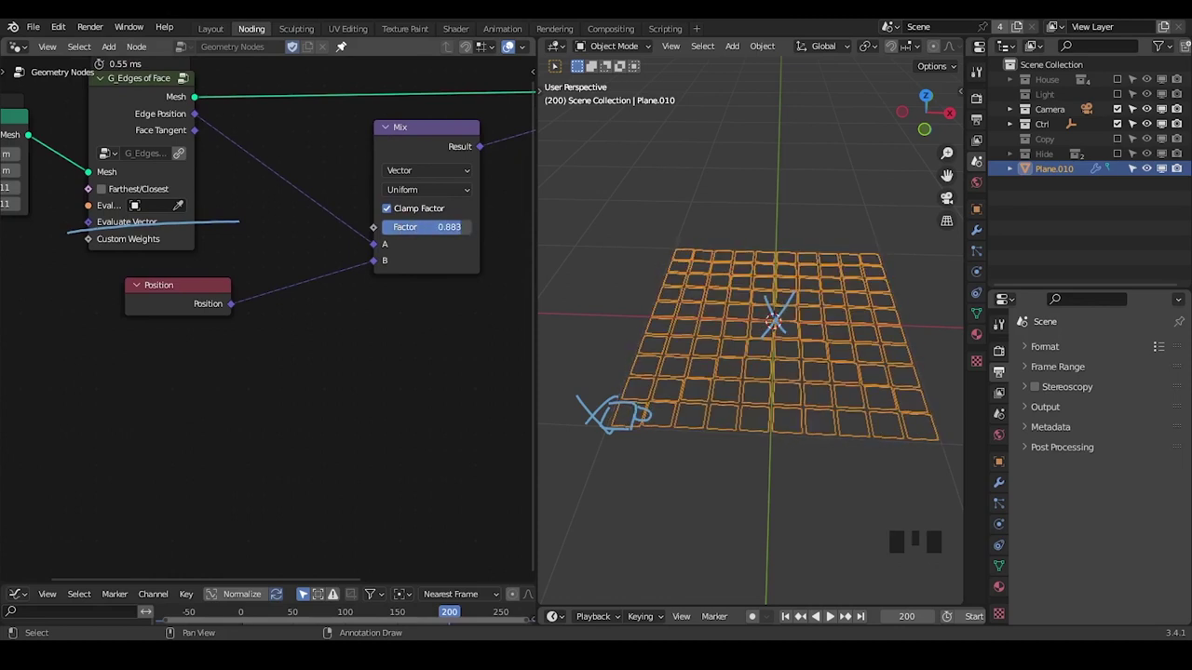
{"action": "key", "text": "d"}
{"action": "right_click", "coordinate": [290, 239]}
{"action": "key", "text": "d"}
{"action": "left_click_drag", "start_coordinate": [292, 278], "coordinate": [303, 183]}
{"action": "left_click", "coordinate": [303, 183]}
{"action": "left_click_drag", "start_coordinate": [228, 247], "coordinate": [150, 326]}
{"action": "left_click", "coordinate": [149, 326]}
{"action": "key", "text": "ctrl+a"}
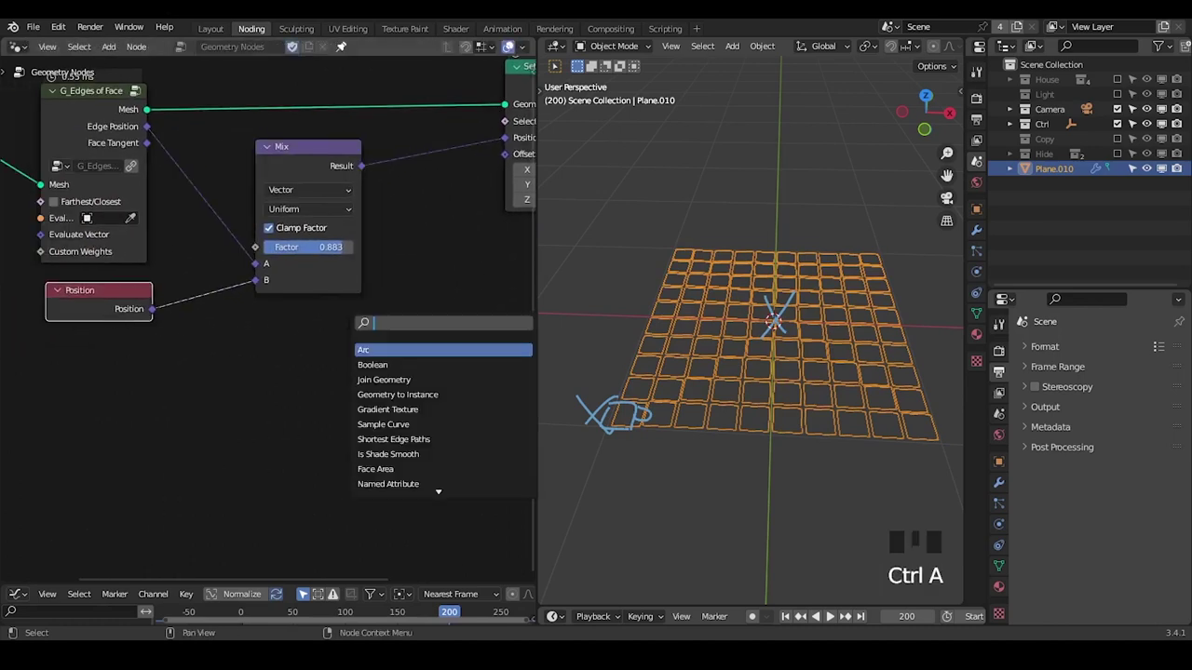
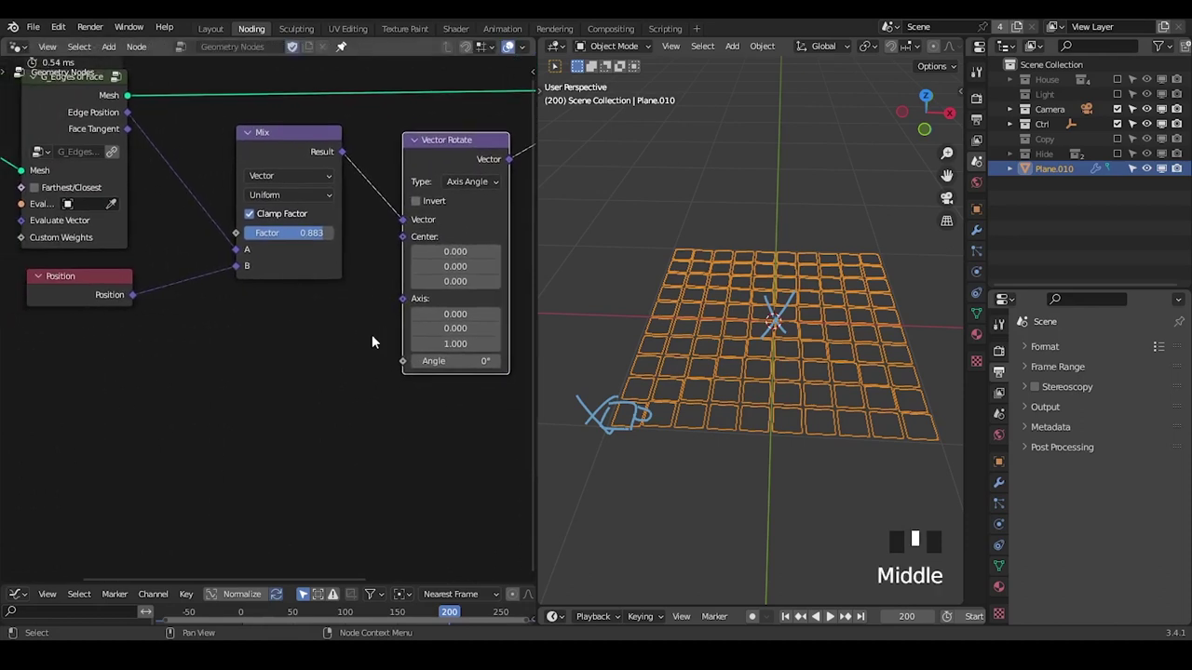
Add Vector Rotate after Mix: Edge Position as Center, Face Tangent as Axis, angle 48.1°, factor 1.0.
{"action": "left_click_drag", "start_coordinate": [336, 342], "coordinate": [165, 133]}
{"action": "left_click", "coordinate": [166, 133]}
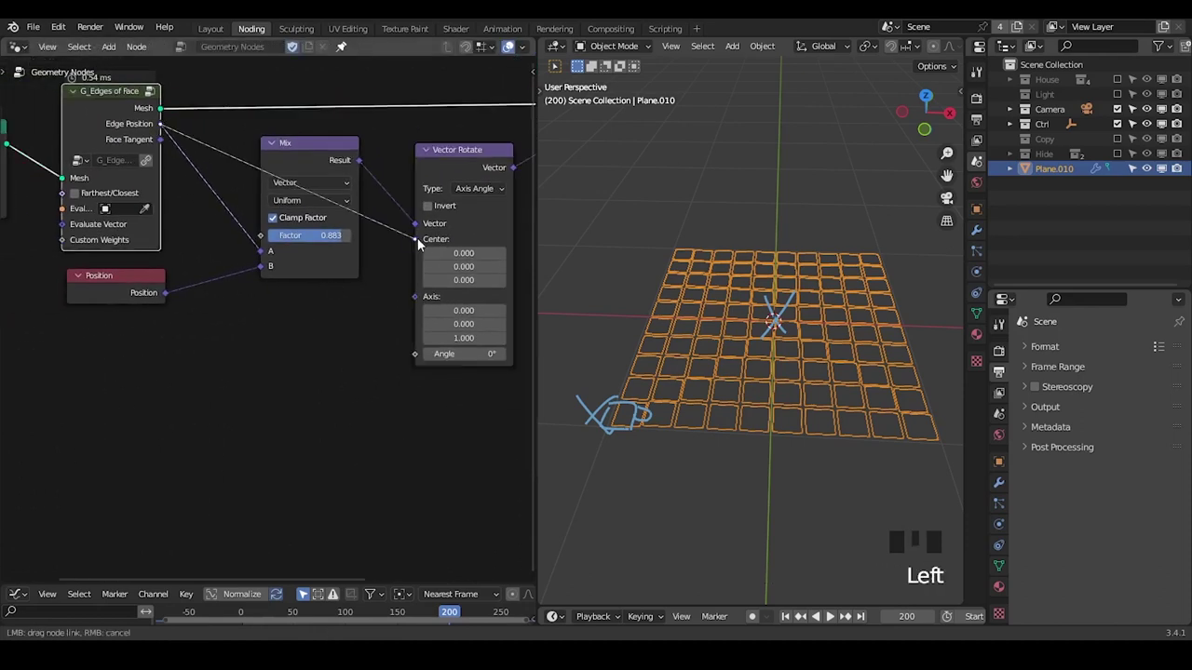
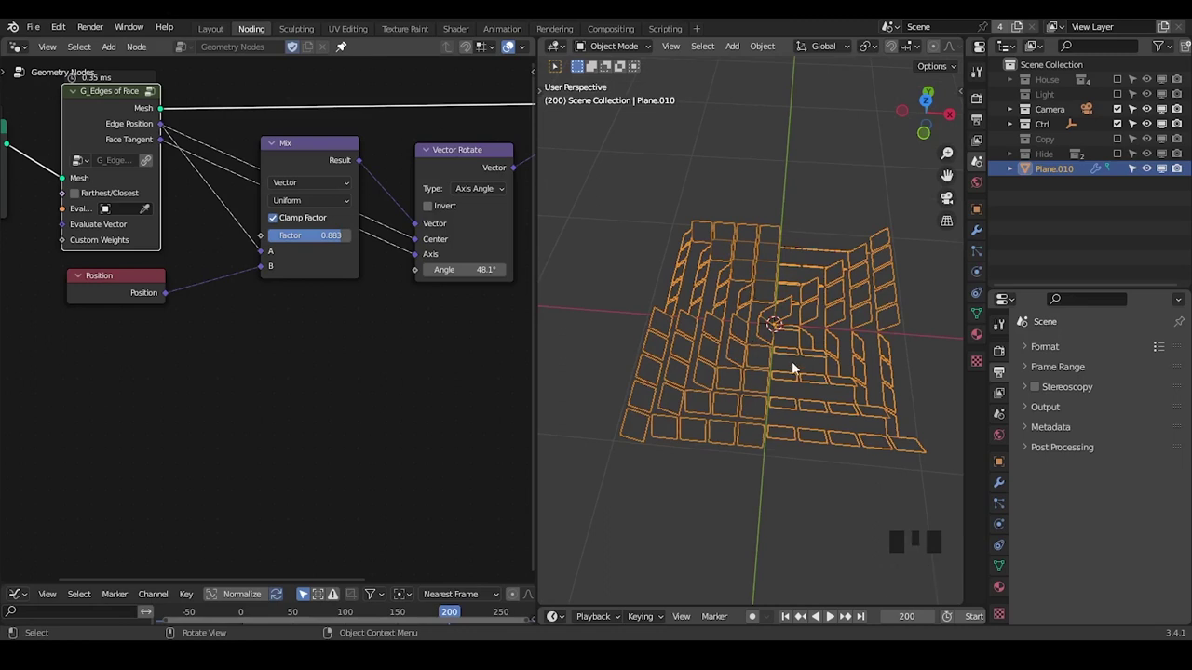
{"action": "left_click_drag", "start_coordinate": [744, 448], "coordinate": [341, 176]}
{"action": "left_click", "coordinate": [278, 151]}
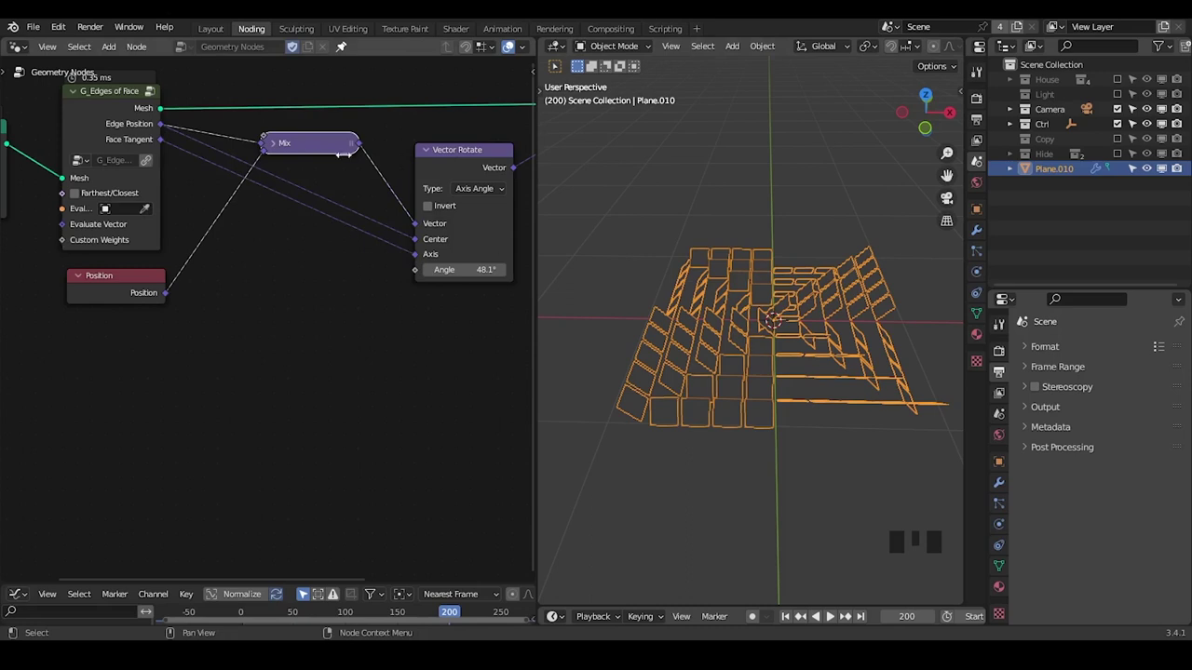
{"action": "left_click", "coordinate": [452, 166]}
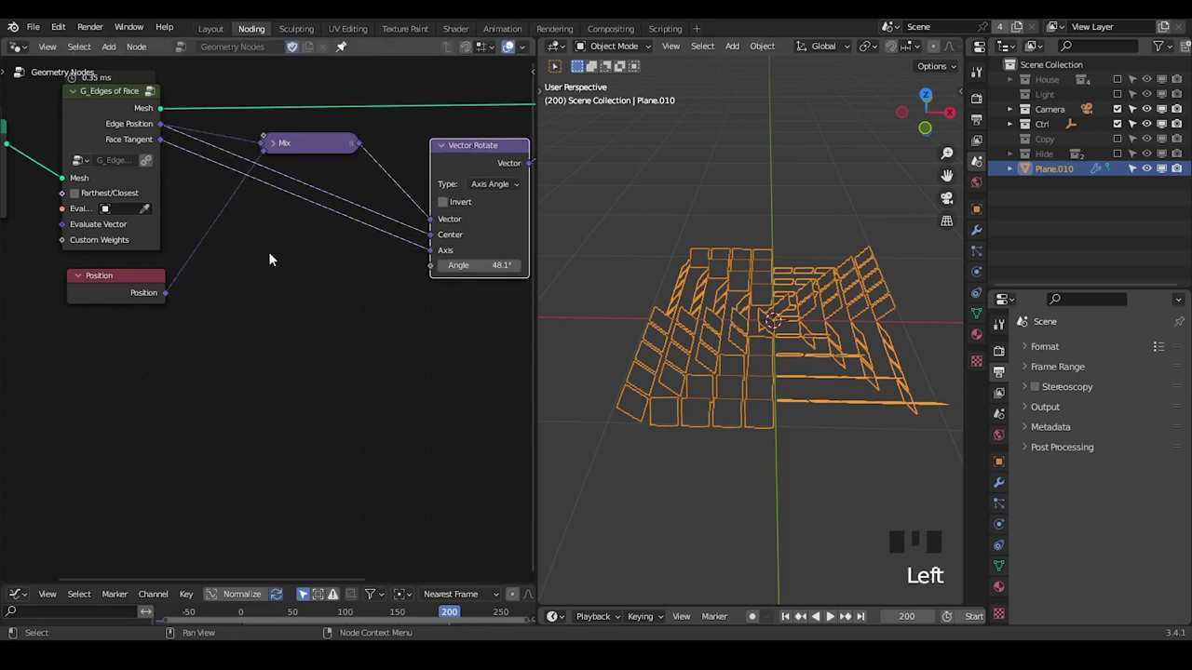
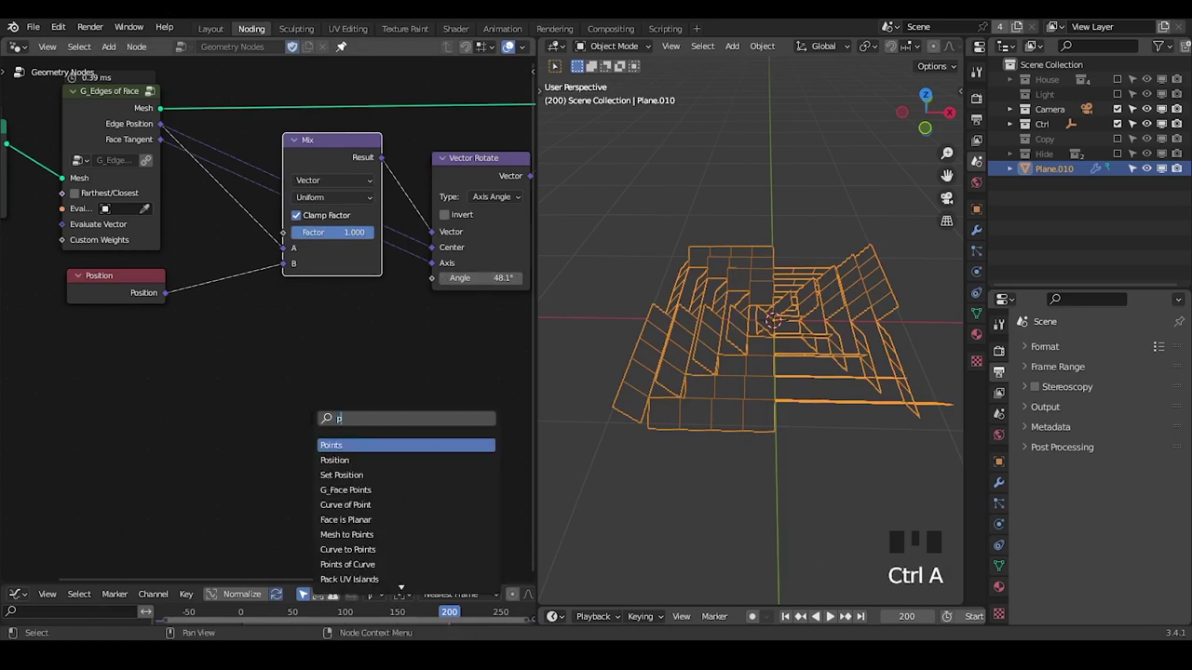
Add the G_Proximity Falloff group node into the tree.
{"action": "key", "text": "Down"}
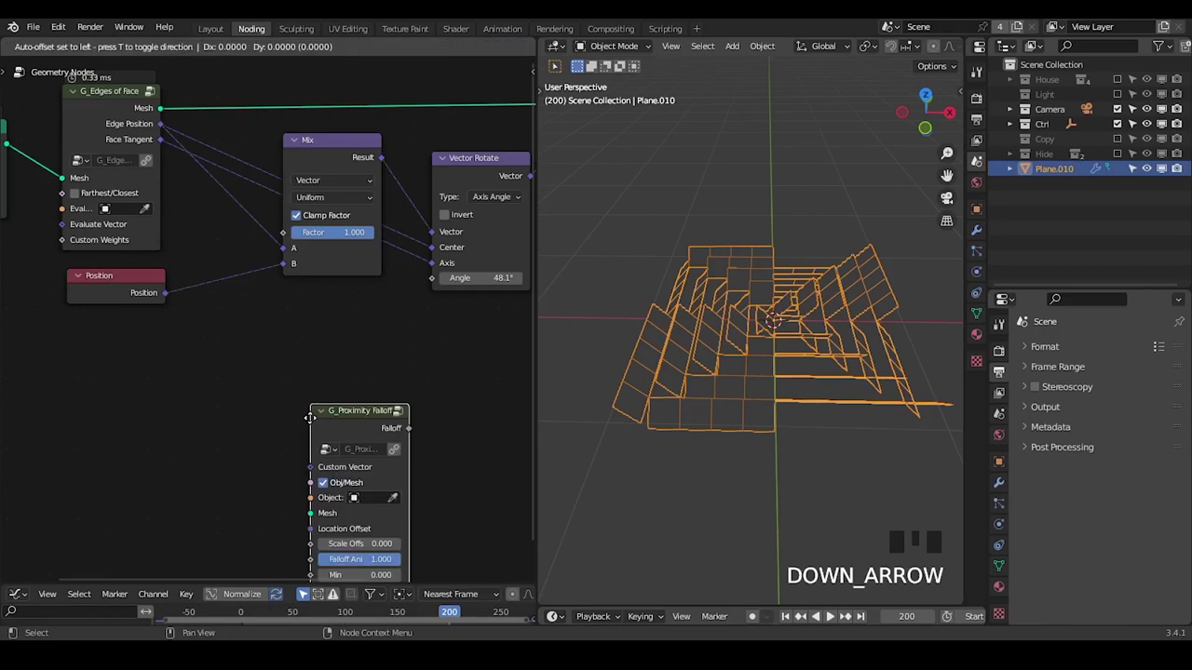
{"action": "middle_click", "coordinate": [135, 338]}
{"action": "left_click", "coordinate": [240, 270]}
{"action": "left_click", "coordinate": [717, 163]}
Add a spherical empty and rename it Falloff in the Outliner.
{"action": "key", "text": "shift+a"}
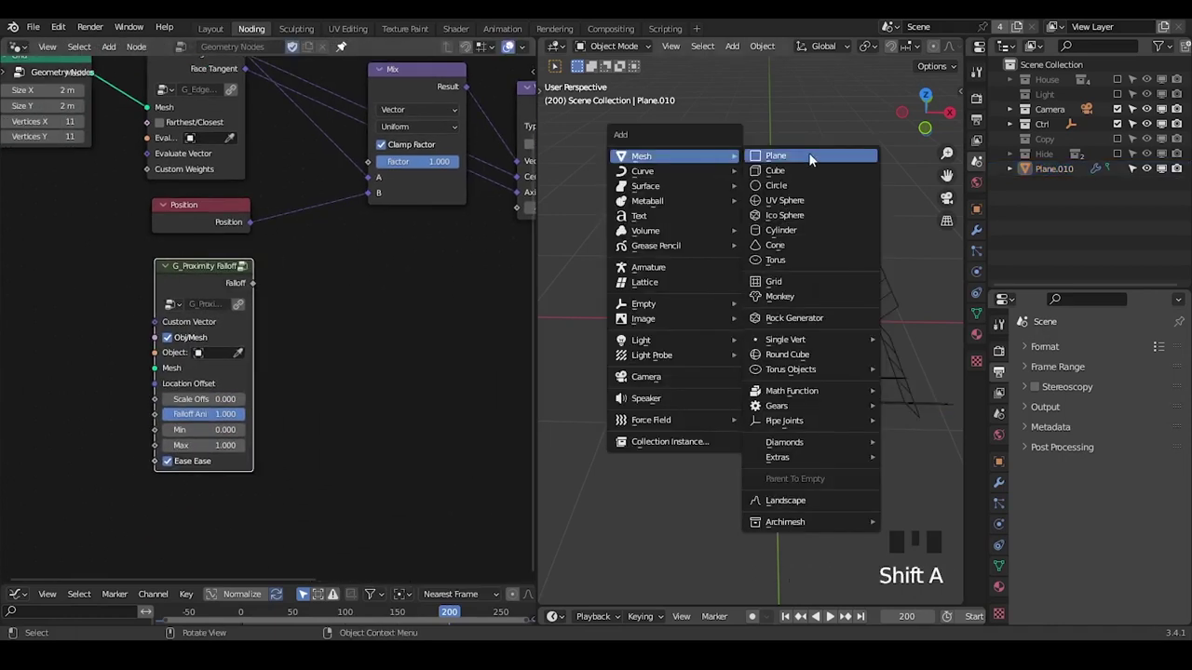
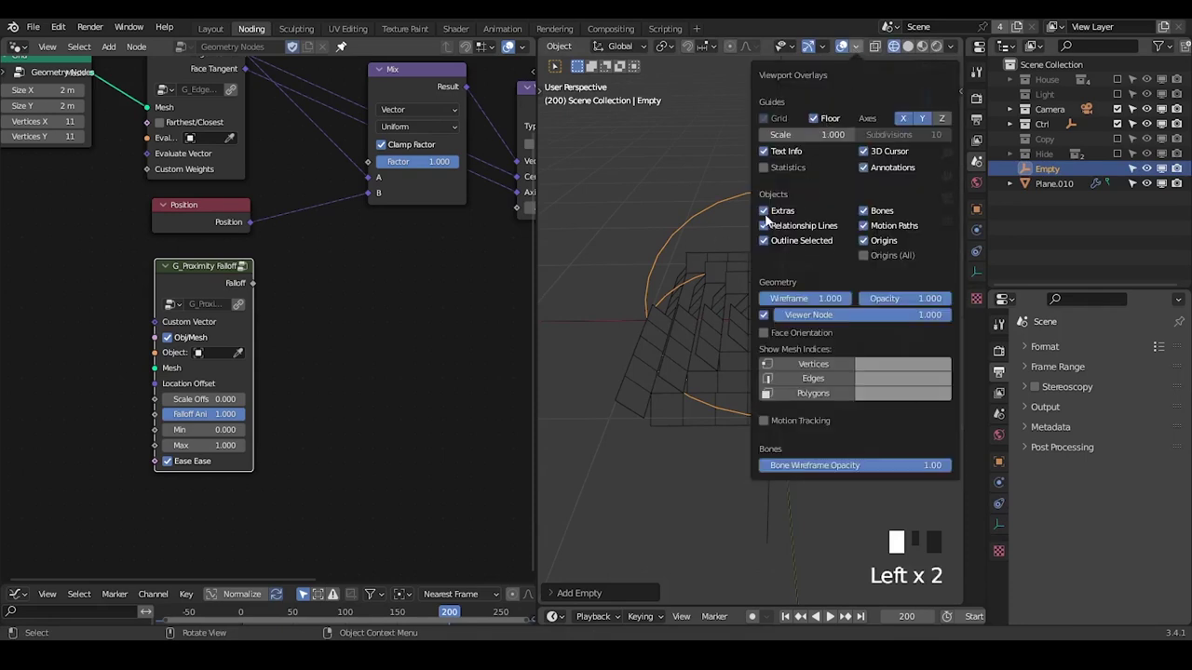
{"action": "left_click", "coordinate": [691, 160]}
{"action": "left_click", "coordinate": [1123, 127]}
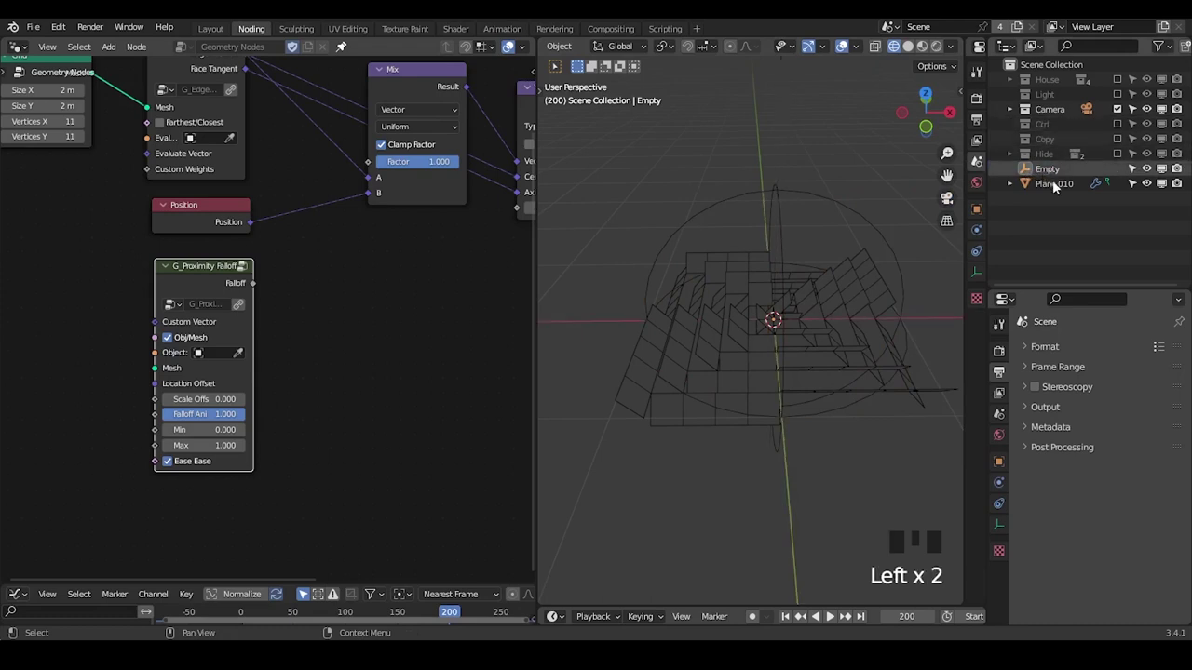
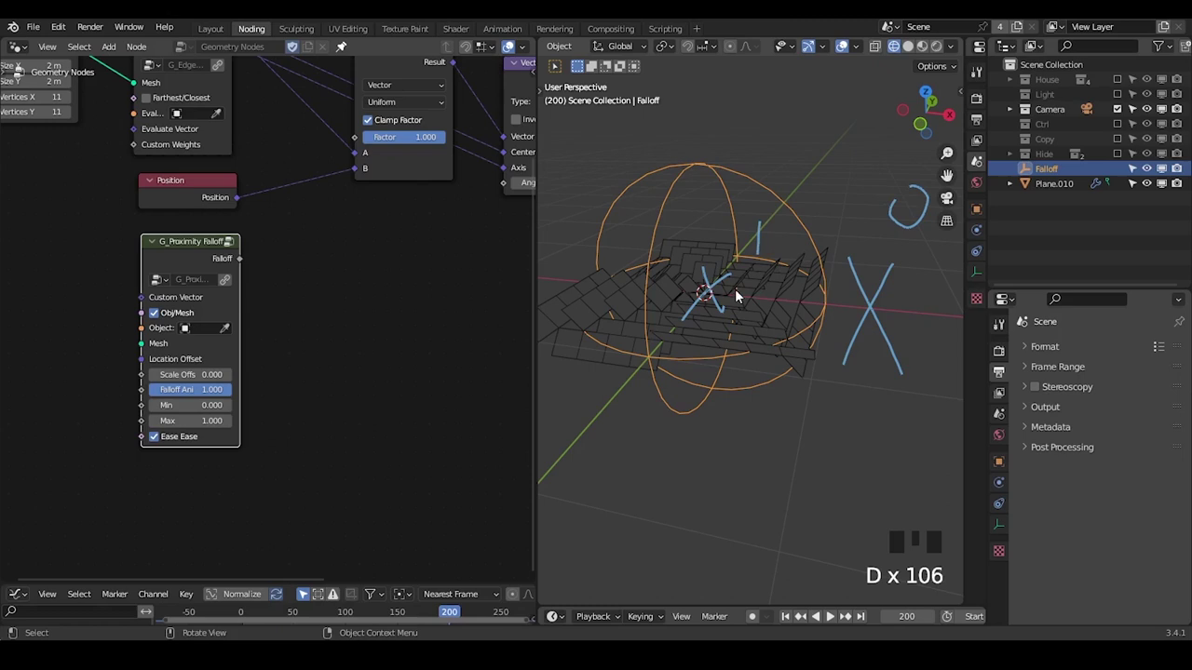
{"action": "left_click", "coordinate": [732, 297]}
Connect the G_Proximity Falloff output to the Mix factor.
{"action": "key", "text": "d"}
{"action": "key", "text": "d"}
{"action": "key", "text": "d"}
{"action": "left_click", "coordinate": [244, 263]}
{"action": "left_click_drag", "start_coordinate": [347, 221], "coordinate": [174, 290]}
{"action": "left_click_drag", "start_coordinate": [174, 290], "coordinate": [285, 262]}
{"action": "left_click", "coordinate": [177, 285]}
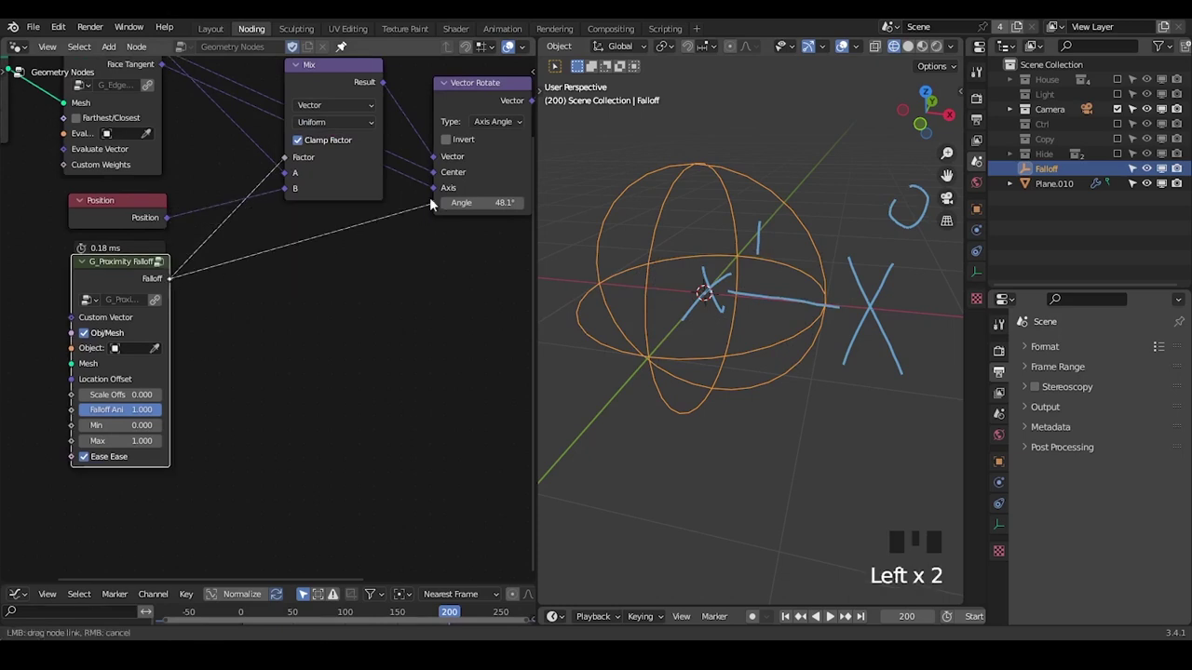
Drive the Vector Rotate angle from the falloff and pick the Falloff empty as its object.
{"action": "left_click_drag", "start_coordinate": [382, 263], "coordinate": [362, 270]}
{"action": "scroll", "scroll_direction": "down", "scroll_amount": 3}
{"action": "left_click_drag", "start_coordinate": [288, 287], "coordinate": [207, 349]}
{"action": "left_click", "coordinate": [207, 349]}
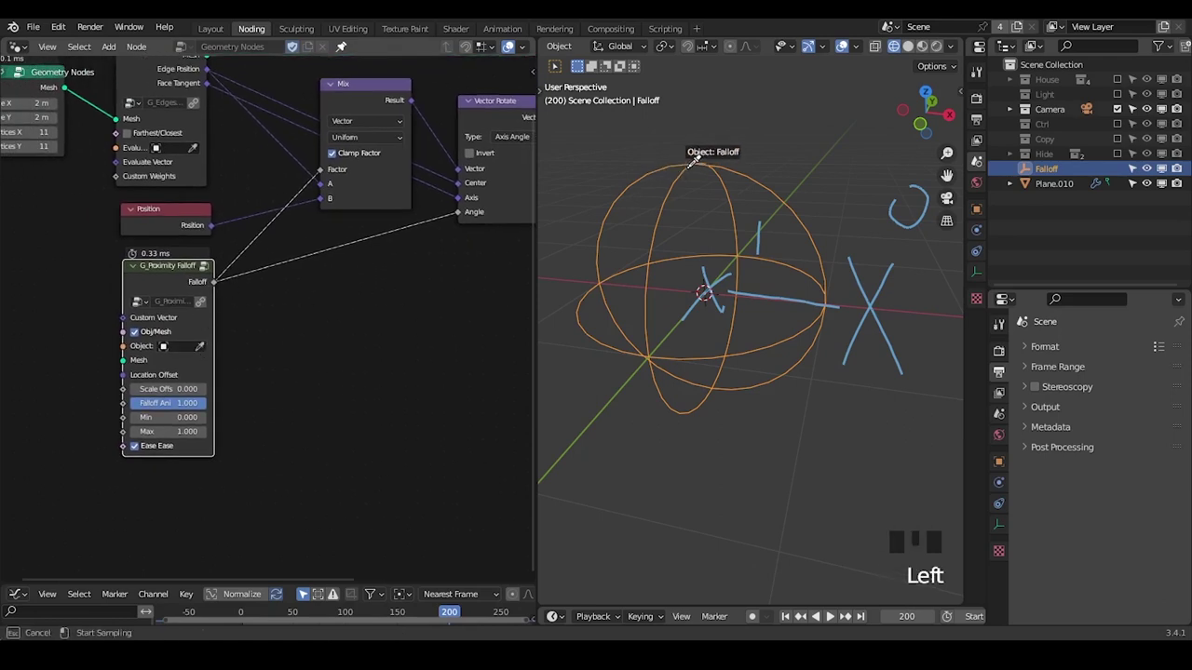
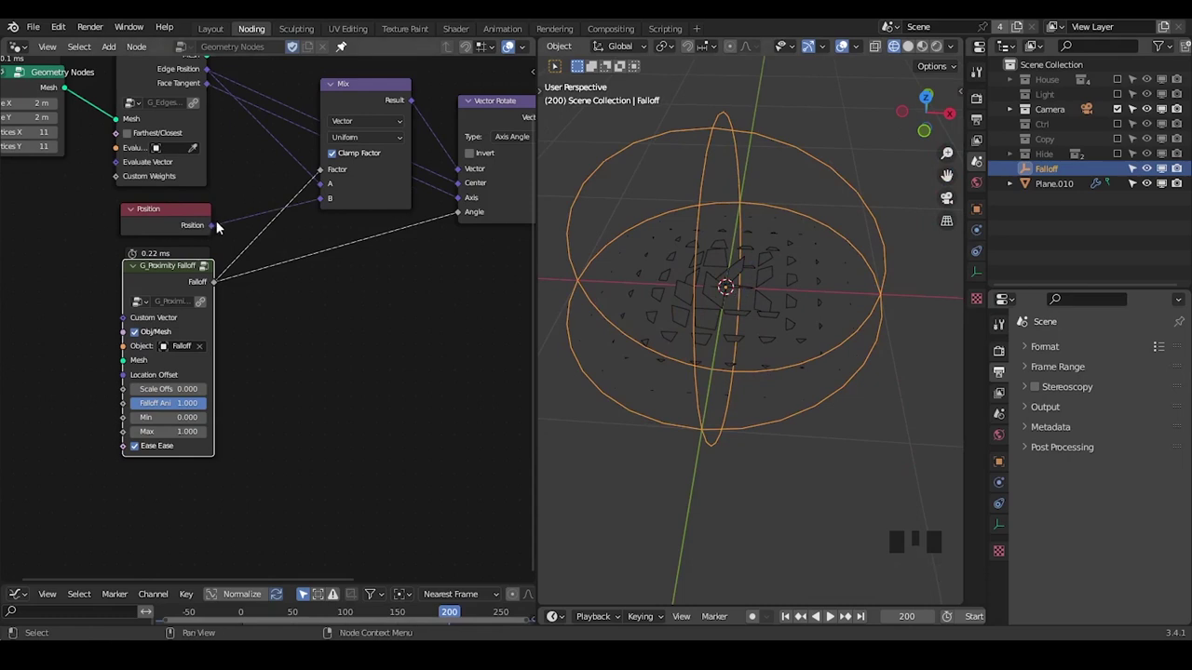
Insert a reversed G_Remap 0-1 node (0 to 3.142) on the rotation angle link.
{"action": "key", "text": "d"}
{"action": "left_click_drag", "start_coordinate": [318, 179], "coordinate": [410, 182]}
{"action": "key", "text": "d"}
{"action": "key", "text": "d"}
{"action": "key", "text": "d"}
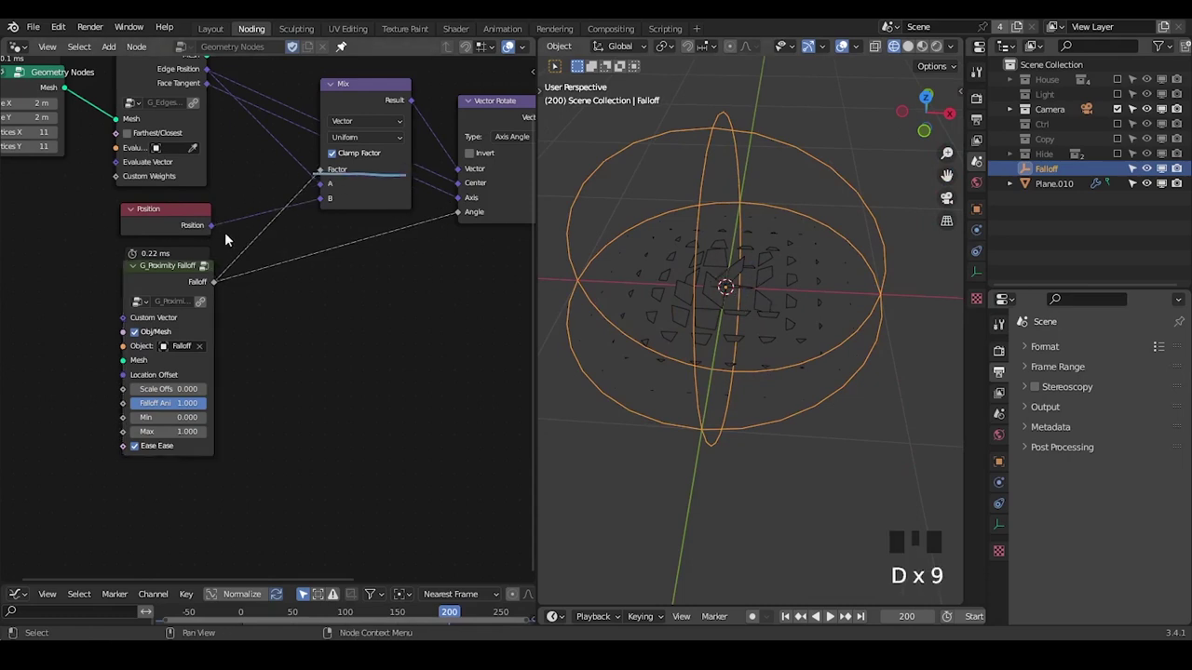
{"action": "key", "text": "d"}
{"action": "left_click_drag", "start_coordinate": [331, 332], "coordinate": [302, 281]}
Rescale the Falloff empty in the viewport.
{"action": "key", "text": "ctrl+a"}
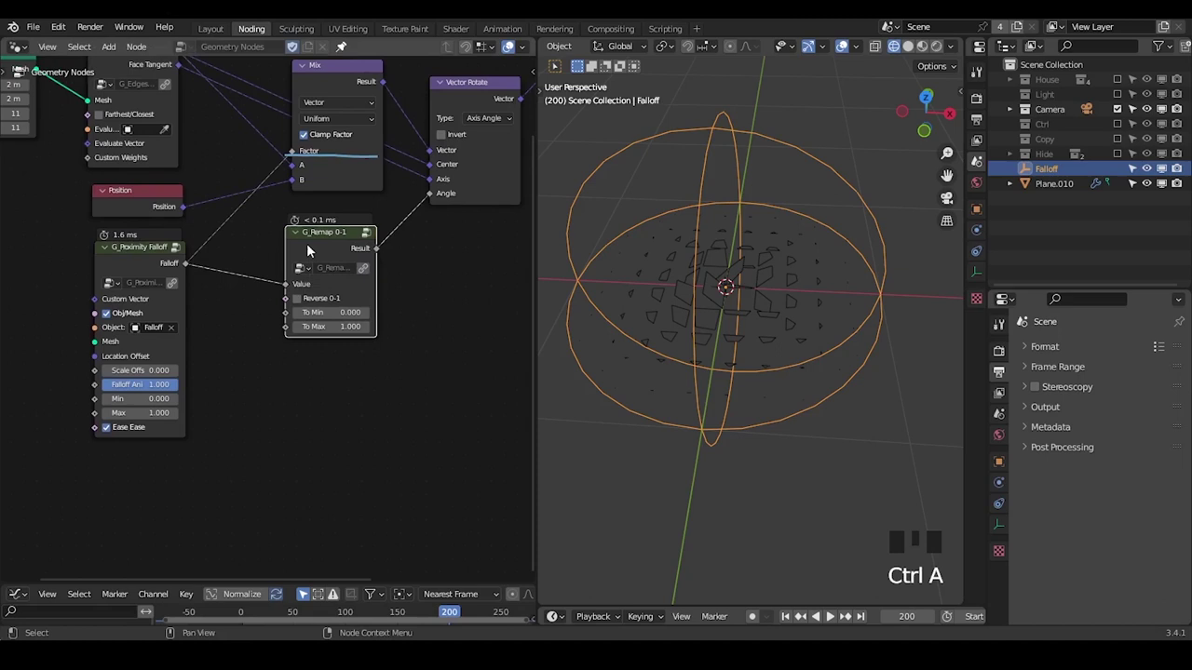
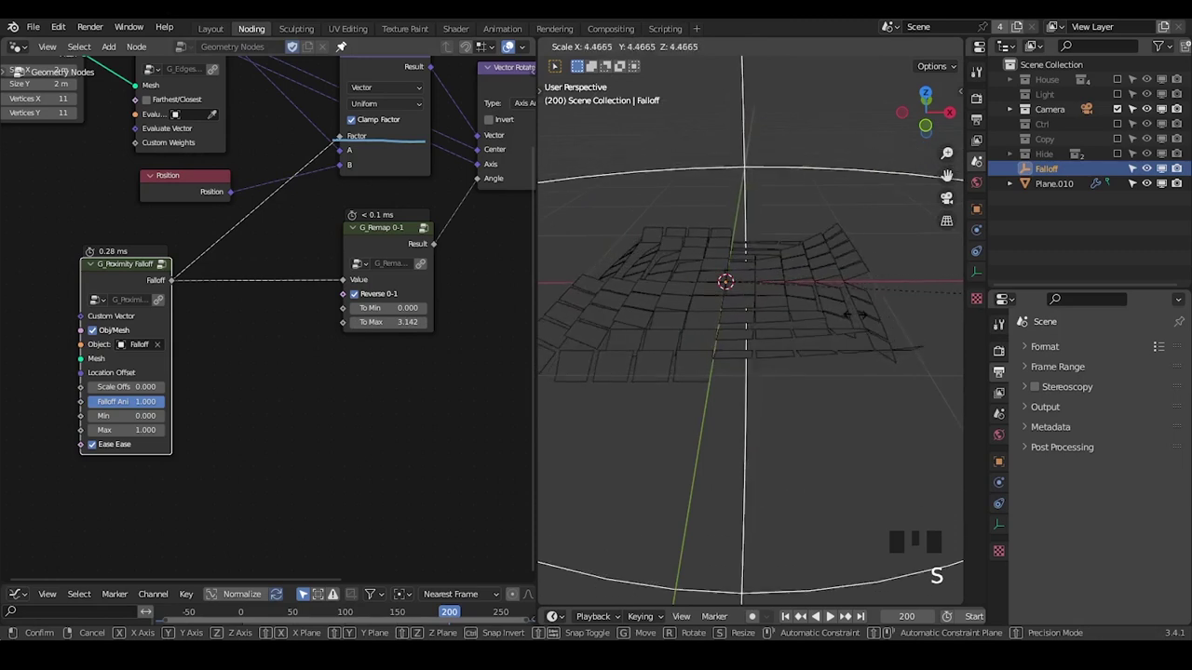
{"action": "key", "text": "s"}
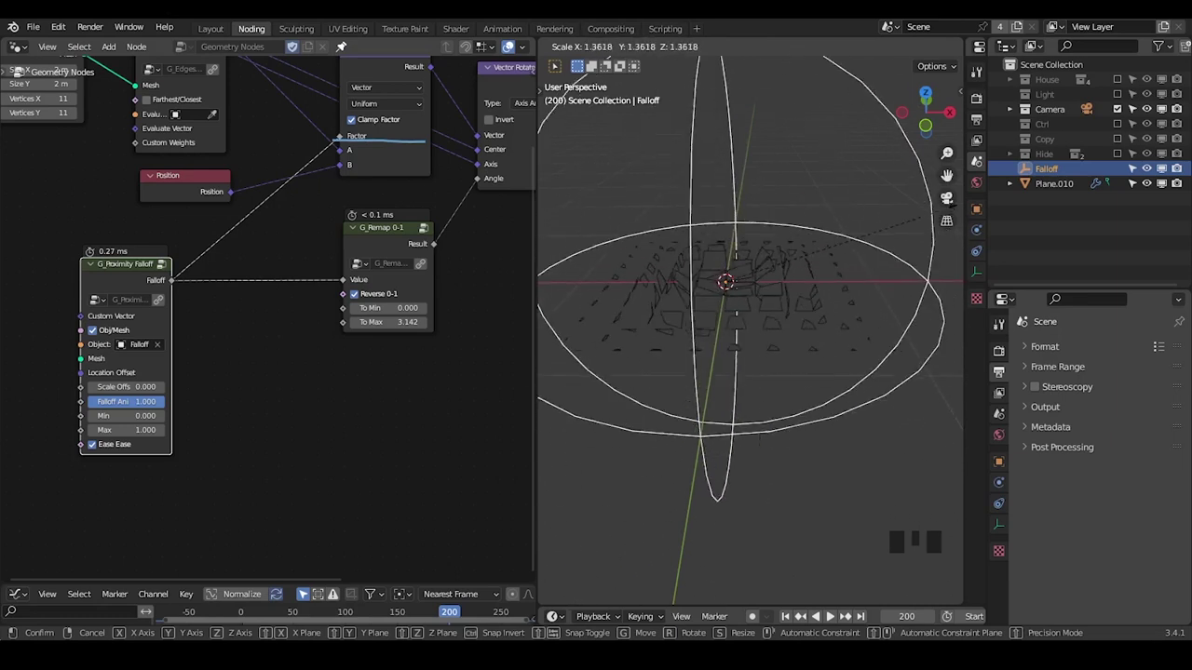
{"action": "left_click_drag", "start_coordinate": [178, 381], "coordinate": [217, 229]}
Route the falloff through a ColorRamp with its stop at 0.141 and rescale the Falloff empty.
{"action": "left_click", "coordinate": [217, 229]}
{"action": "right_click", "coordinate": [224, 189]}
{"action": "key", "text": "g"}
{"action": "key", "text": "ctrl+a"}
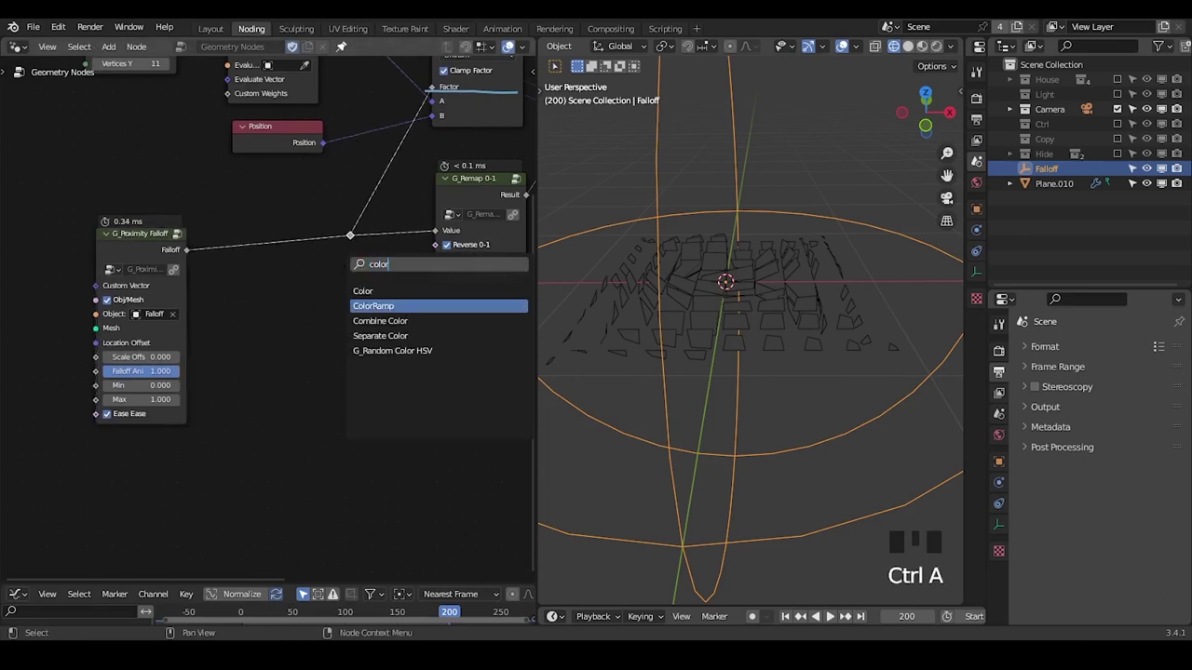
{"action": "left_click_drag", "start_coordinate": [286, 303], "coordinate": [719, 195]}
{"action": "left_click_drag", "start_coordinate": [718, 195], "coordinate": [770, 255]}
{"action": "key", "text": "s"}
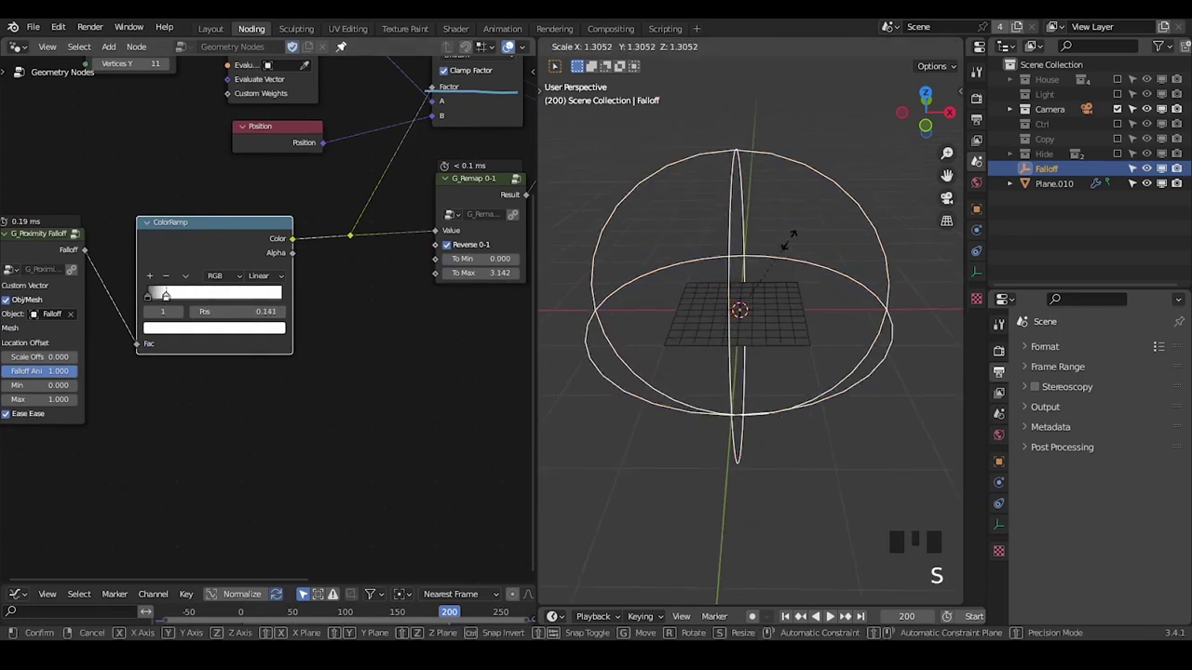
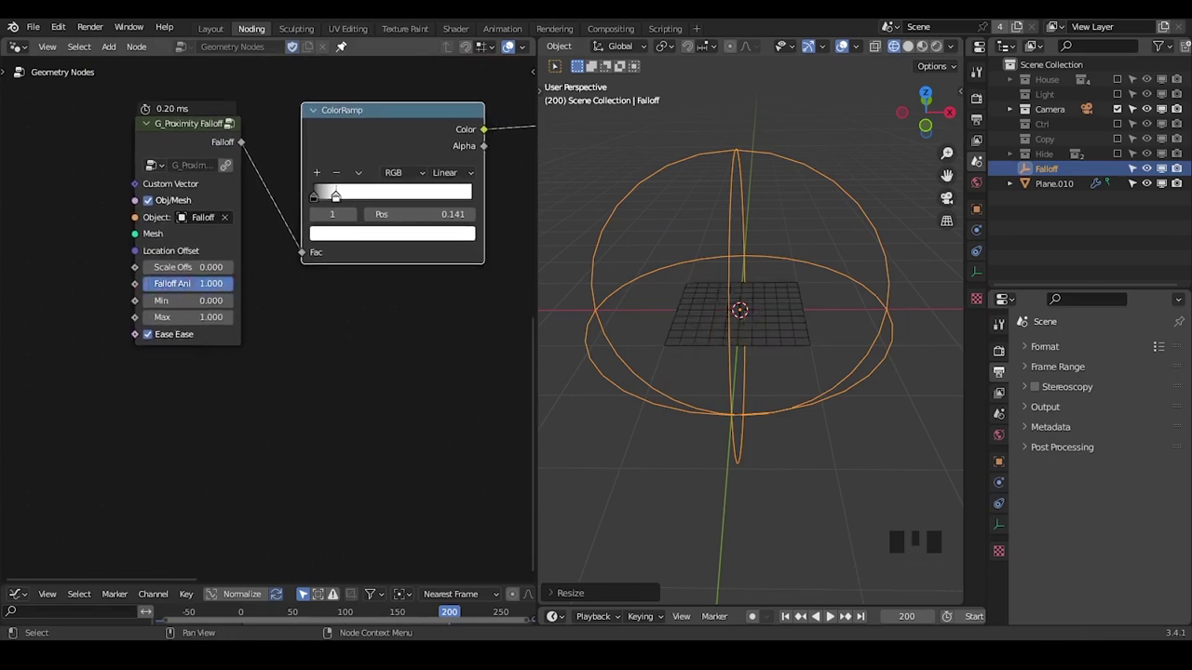
{"action": "key", "text": "s"}
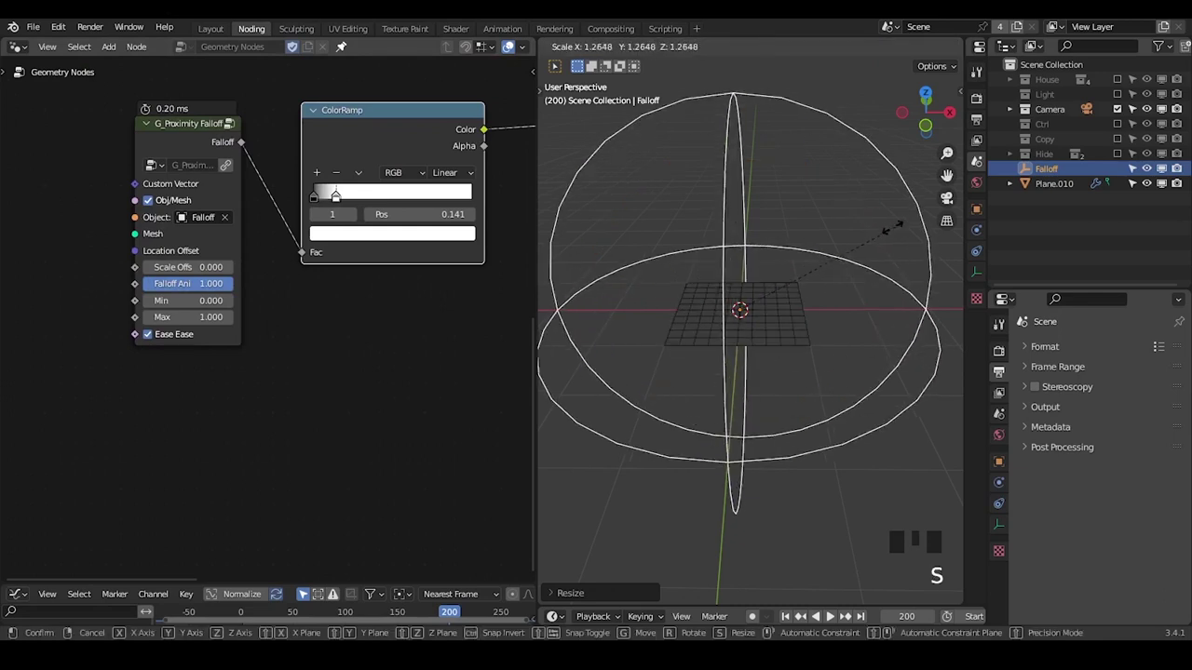
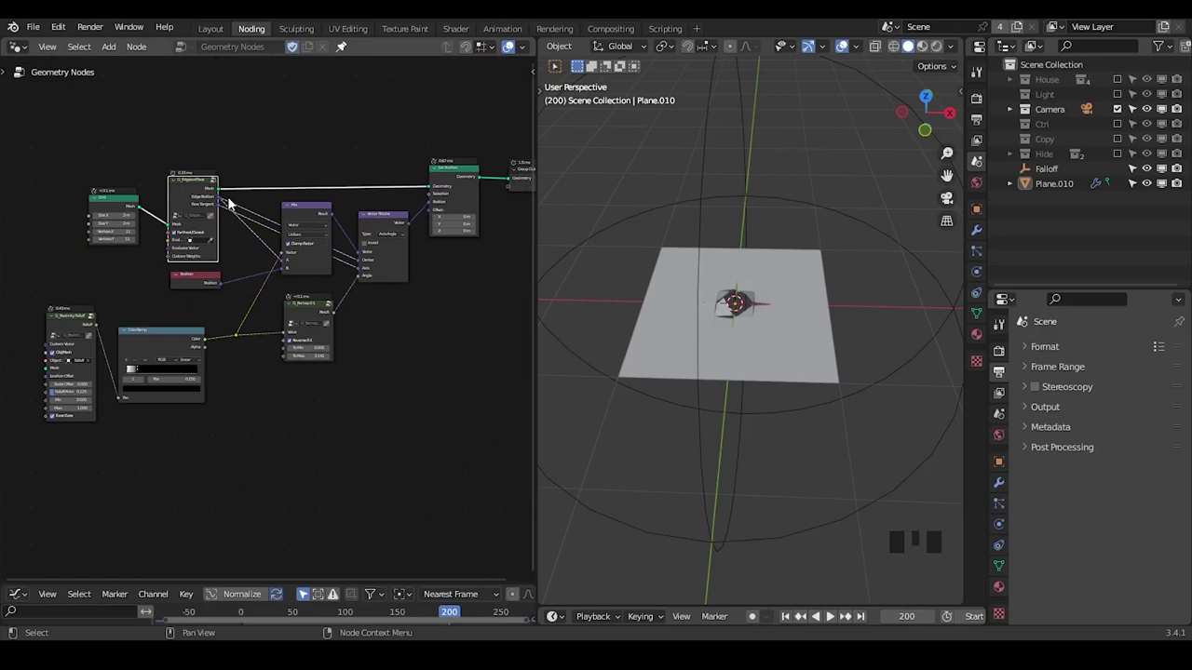
Exit the G_Edges of Face group and place a UV Sphere node beside the Grid.
{"action": "key", "text": "Tab"}
{"action": "left_click_drag", "start_coordinate": [364, 241], "coordinate": [449, 49]}
{"action": "left_click_drag", "start_coordinate": [449, 50], "coordinate": [259, 368]}
{"action": "left_click_drag", "start_coordinate": [259, 368], "coordinate": [275, 229]}
{"action": "left_click_drag", "start_coordinate": [276, 226], "coordinate": [515, 121]}
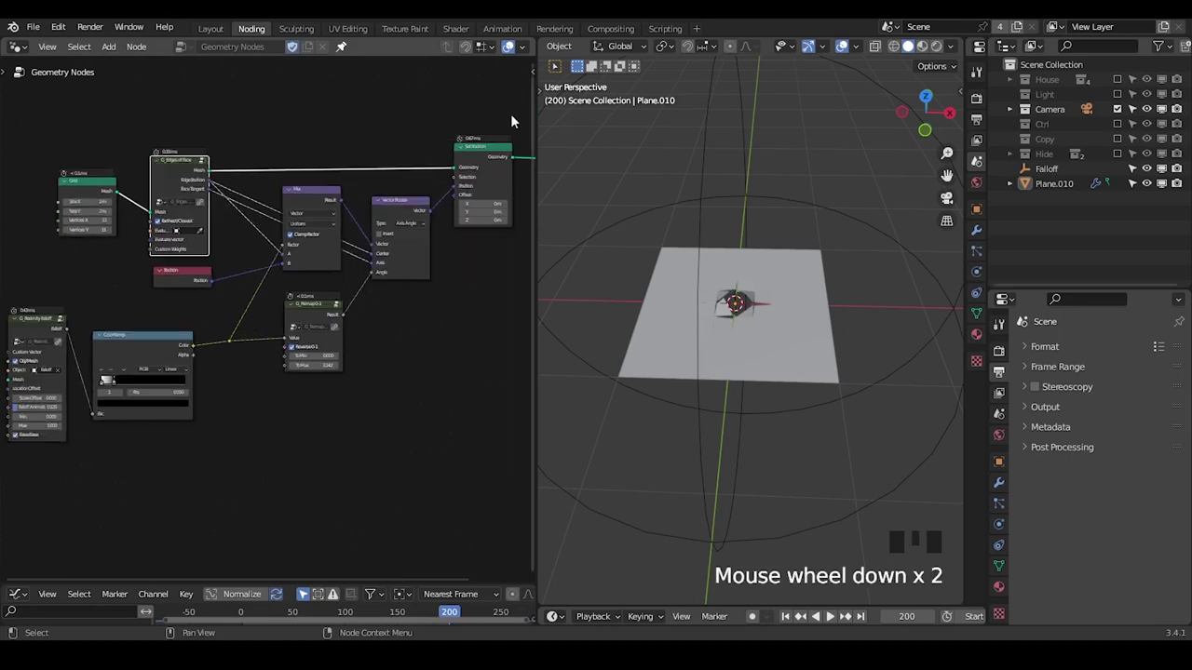
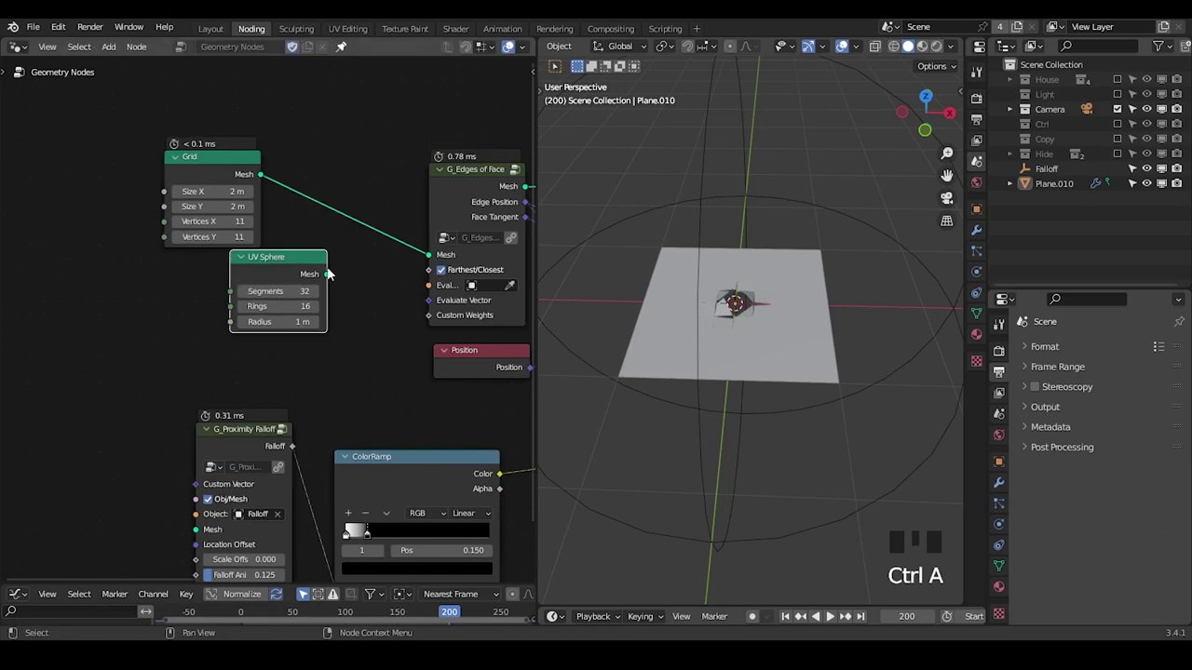
Feed the UV Sphere with 32 rings into the fold, then a 77-segment Cylinder instead.
{"action": "left_click_drag", "start_coordinate": [332, 280], "coordinate": [389, 268]}
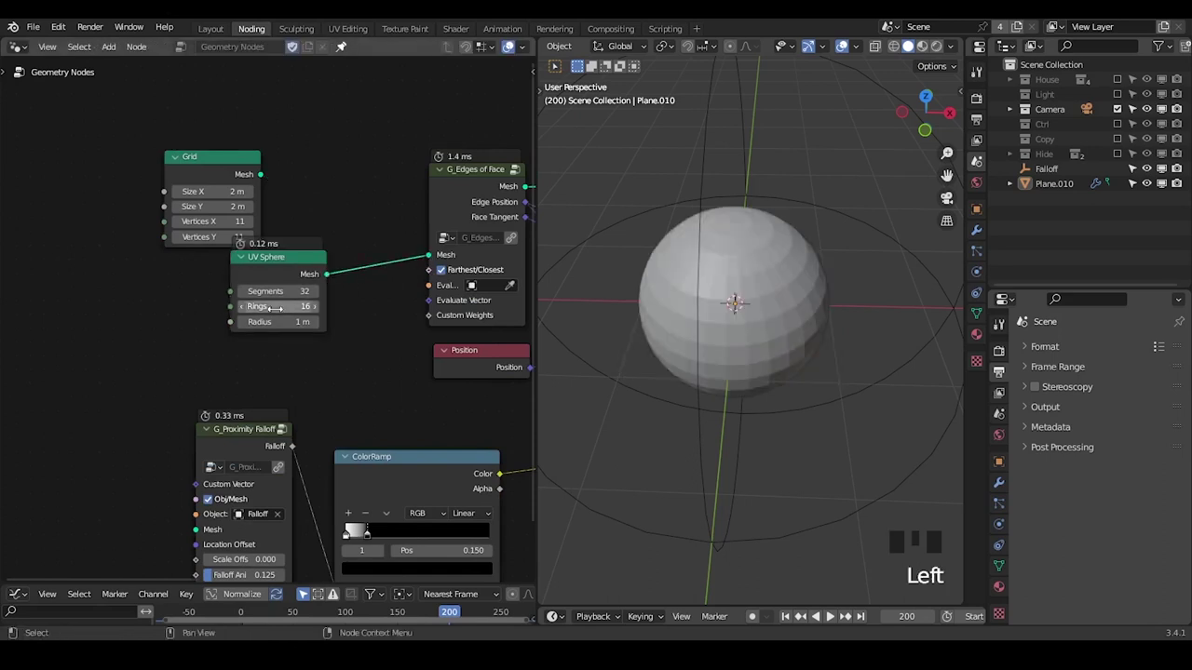
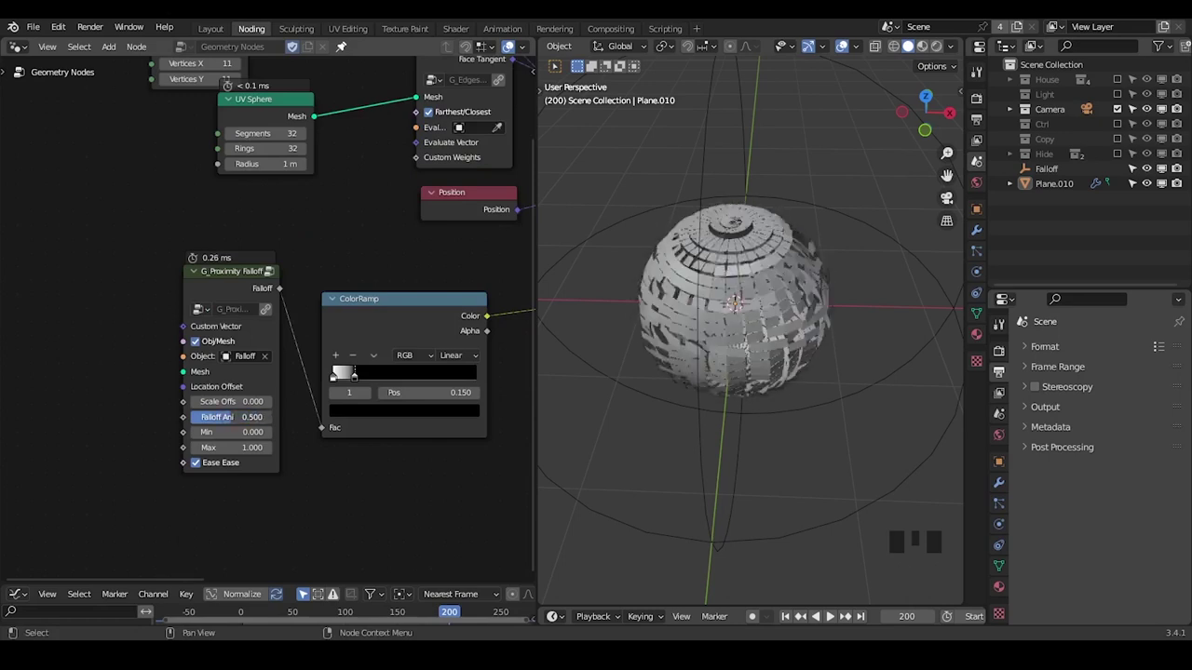
{"action": "left_click_drag", "start_coordinate": [761, 416], "coordinate": [761, 383]}
{"action": "key", "text": "ctrl+a"}
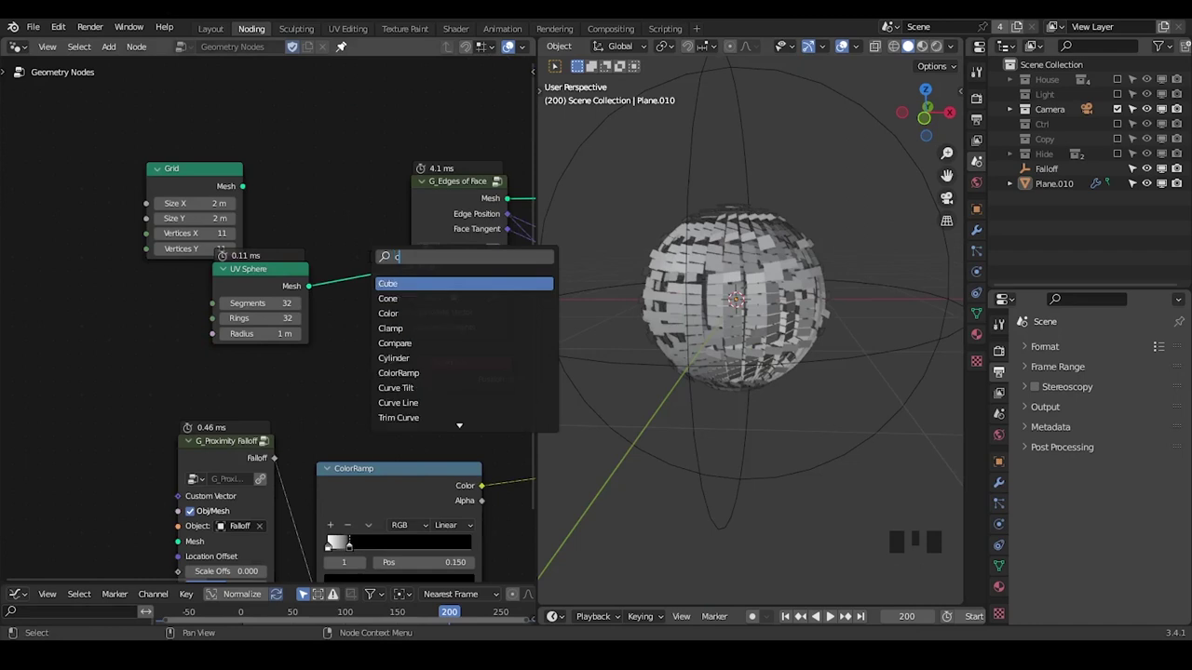
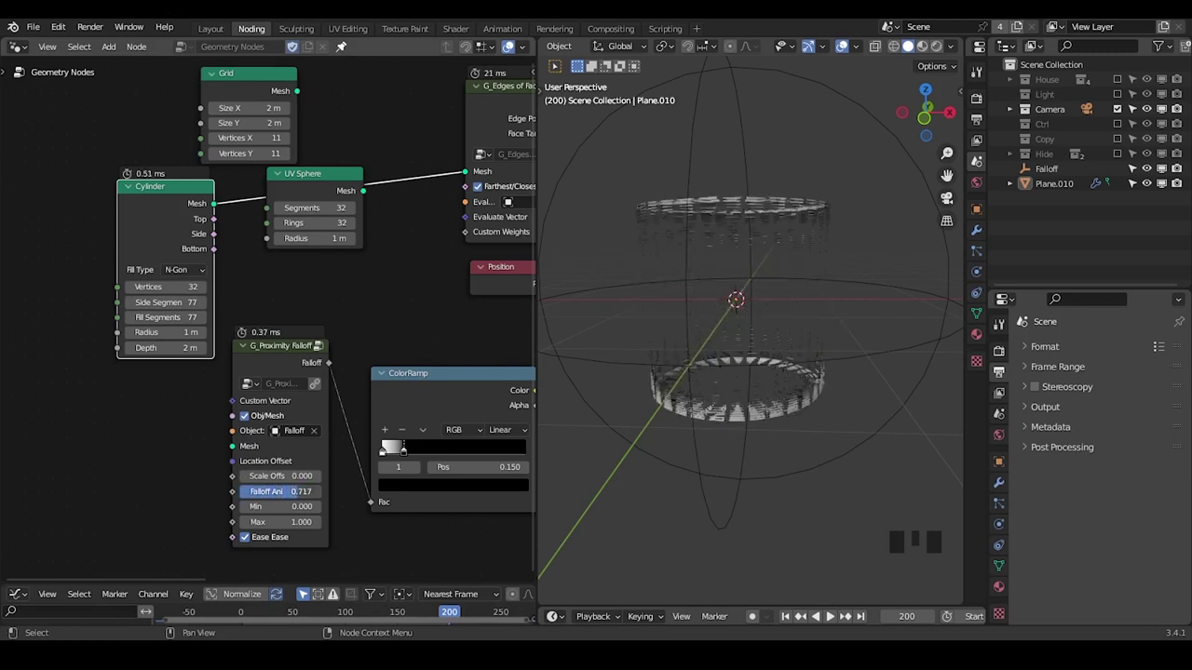
{"action": "left_click_drag", "start_coordinate": [267, 279], "coordinate": [383, 137]}
{"action": "left_click_drag", "start_coordinate": [383, 137], "coordinate": [303, 189]}
{"action": "key", "text": "g"}
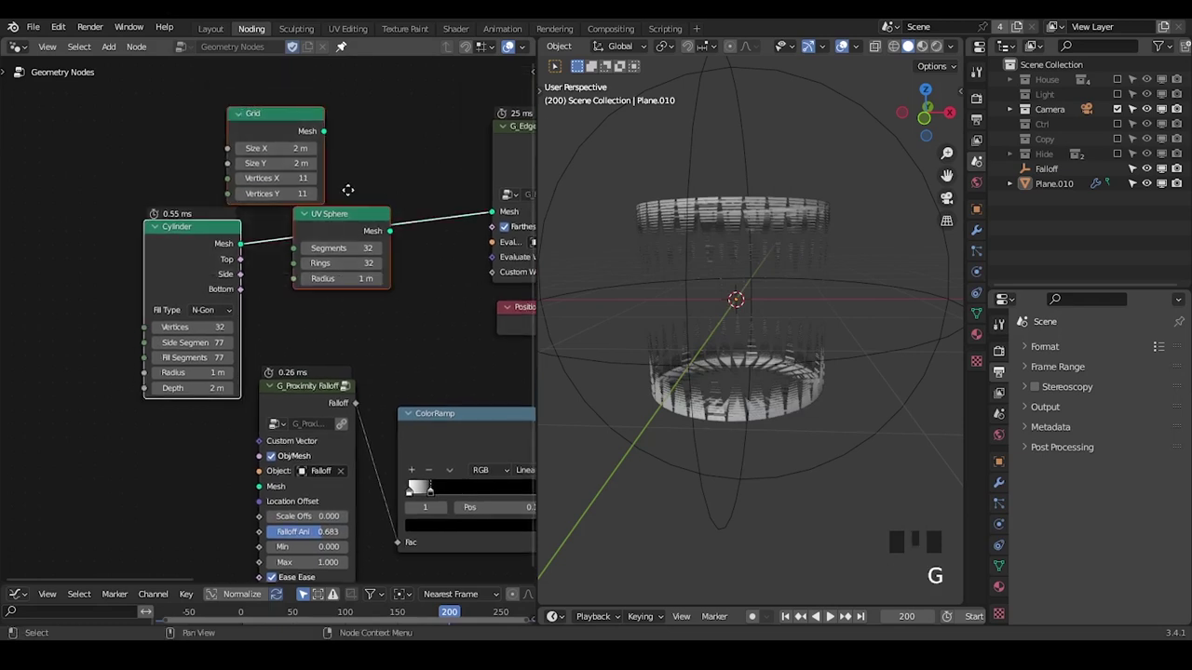
{"action": "left_click", "coordinate": [154, 292]}
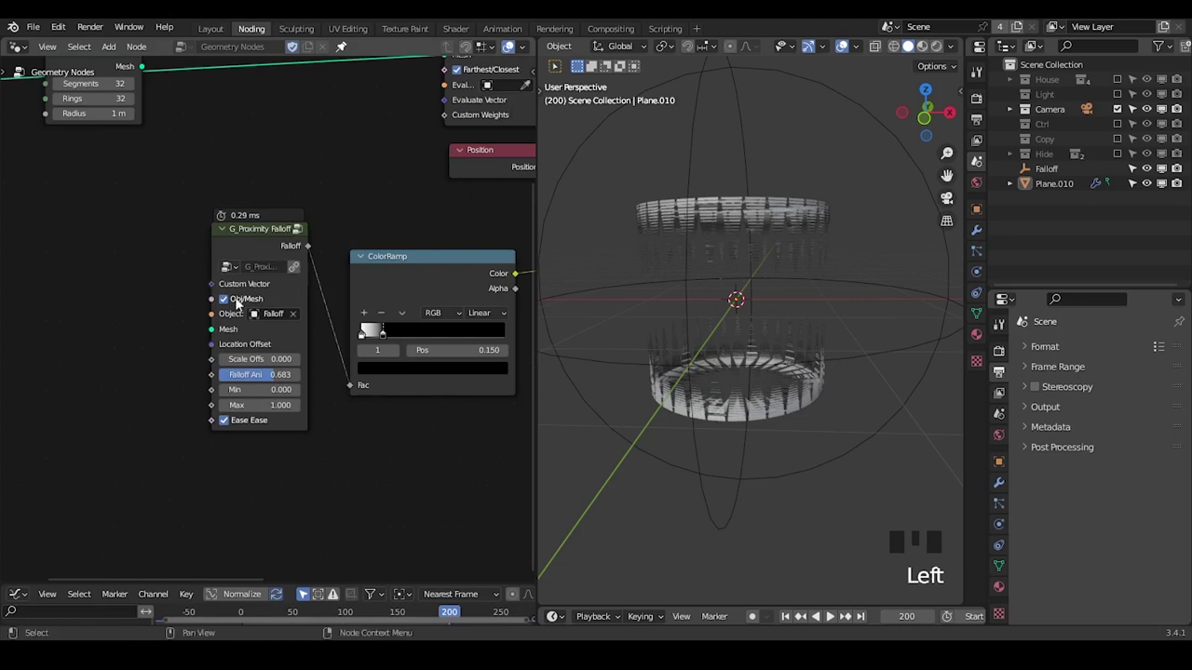
{"action": "key", "text": "ctrl+a"}
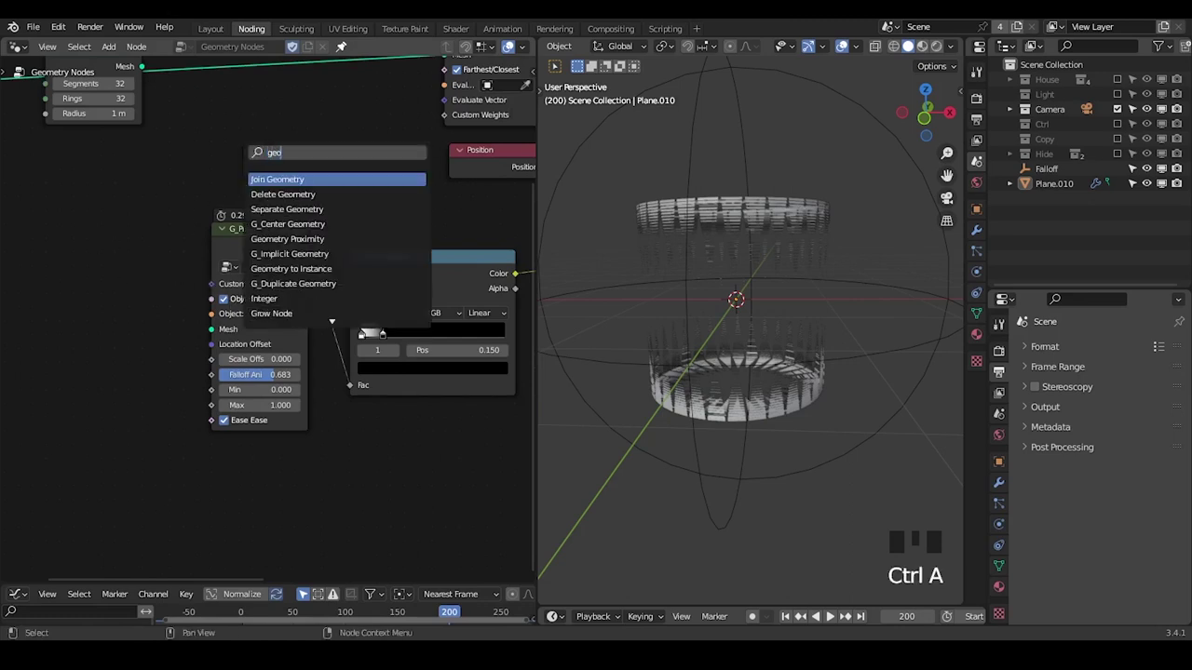
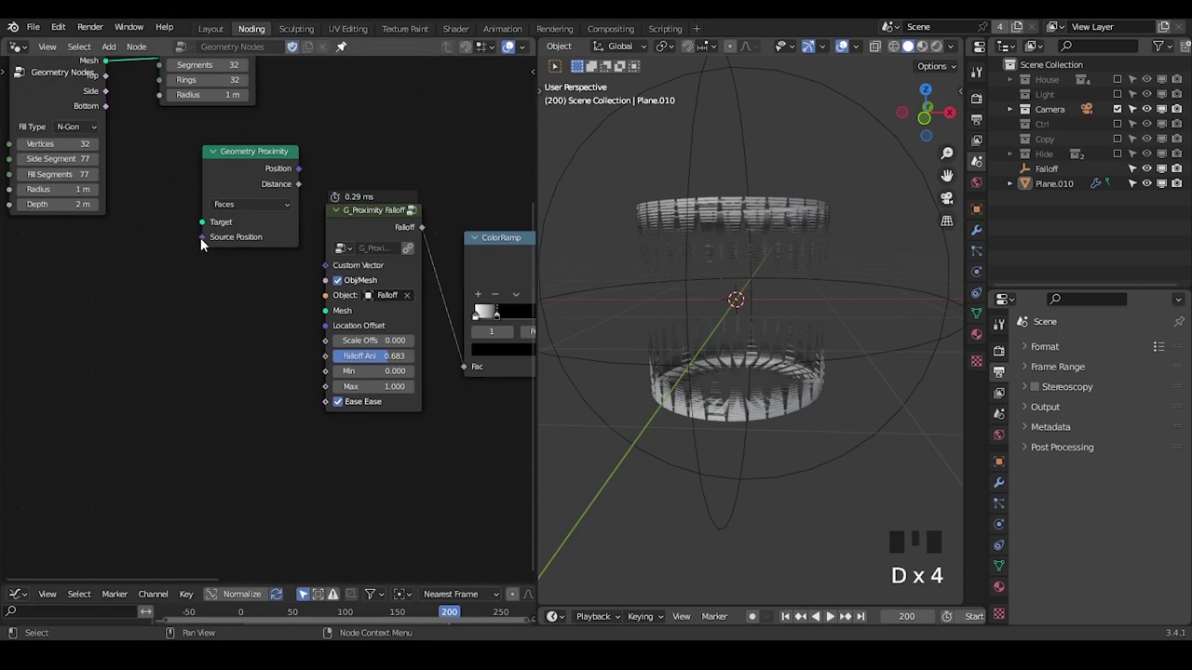
{"action": "left_click", "coordinate": [205, 245]}
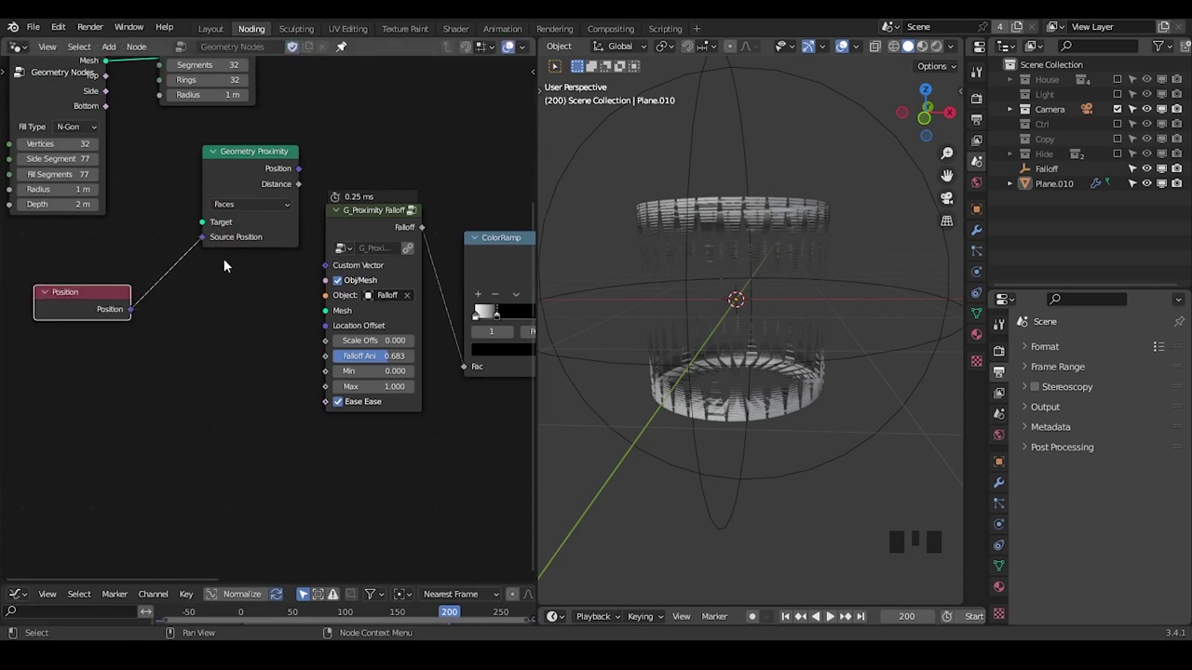
{"action": "left_click_drag", "start_coordinate": [209, 241], "coordinate": [199, 280]}
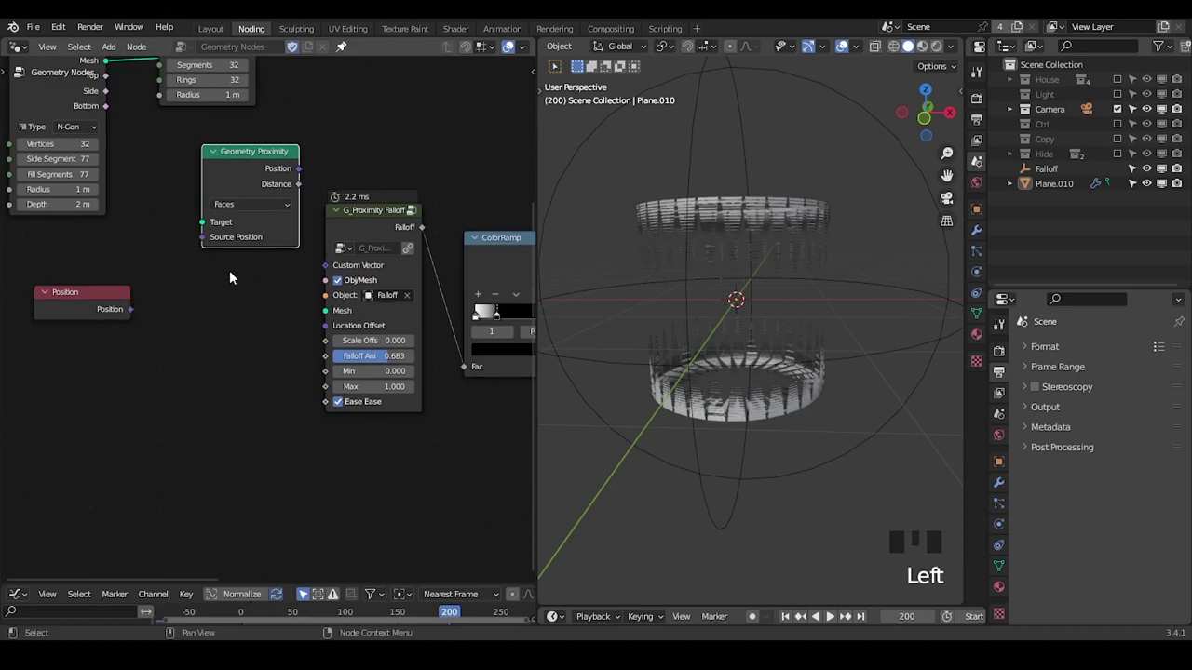
{"action": "left_click", "coordinate": [185, 395]}
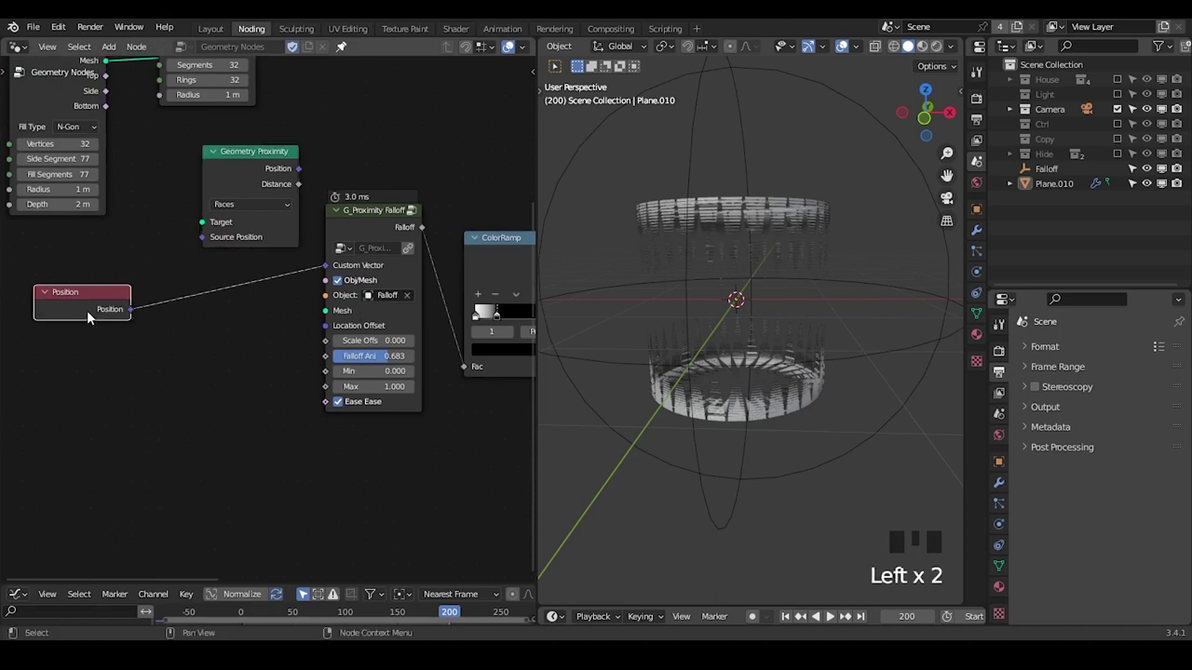
{"action": "right_click", "coordinate": [259, 266]}
{"action": "left_click_drag", "start_coordinate": [245, 309], "coordinate": [246, 230]}
{"action": "left_click", "coordinate": [246, 229]}
{"action": "key", "text": "x"}
{"action": "left_click", "coordinate": [99, 356]}
{"action": "key", "text": "x"}
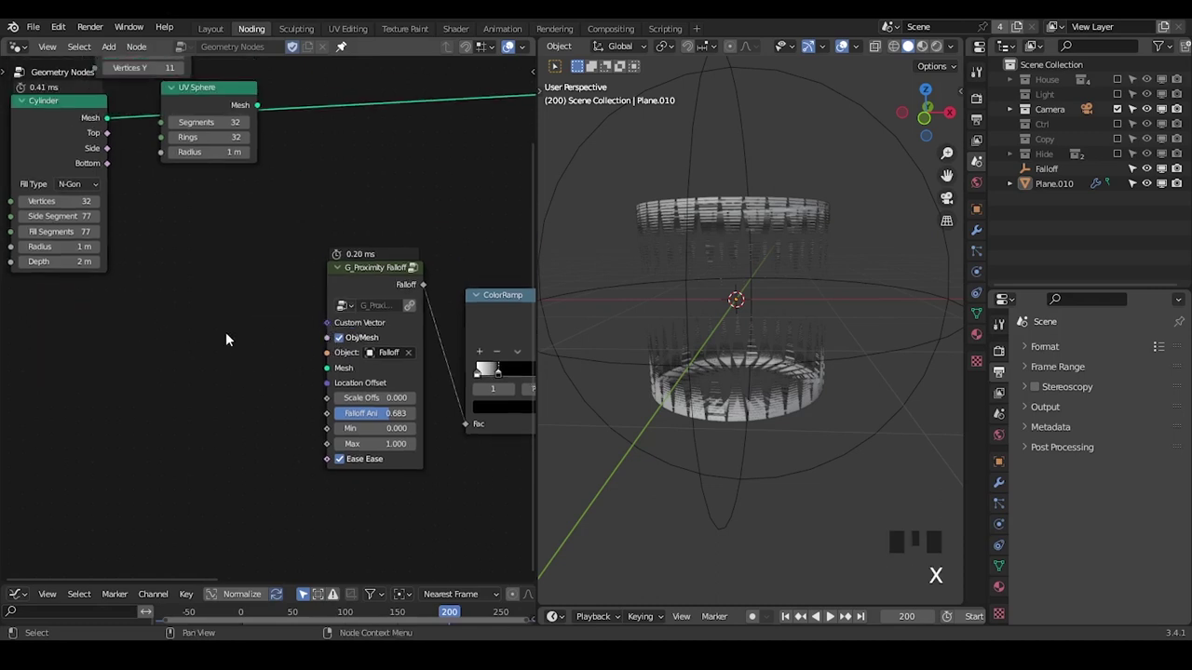
Add a G_Vector Noise node and link its Vector to the falloff's Custom Vector input.
{"action": "key", "text": "ctrl+a"}
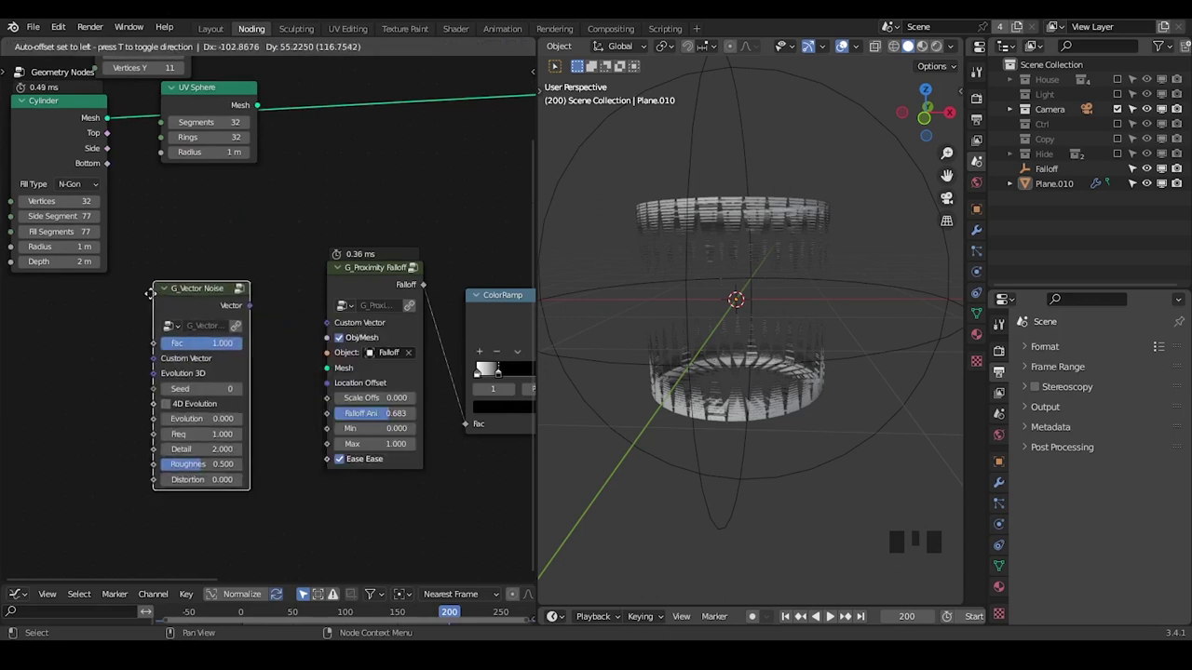
{"action": "left_click_drag", "start_coordinate": [244, 315], "coordinate": [279, 320]}
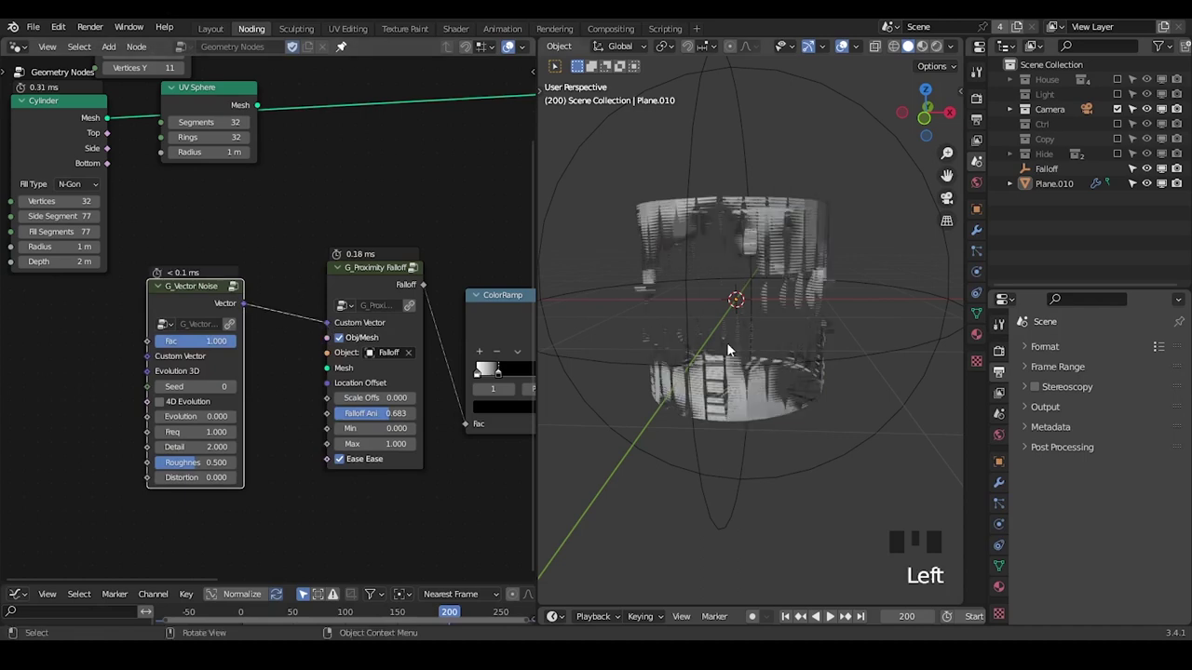
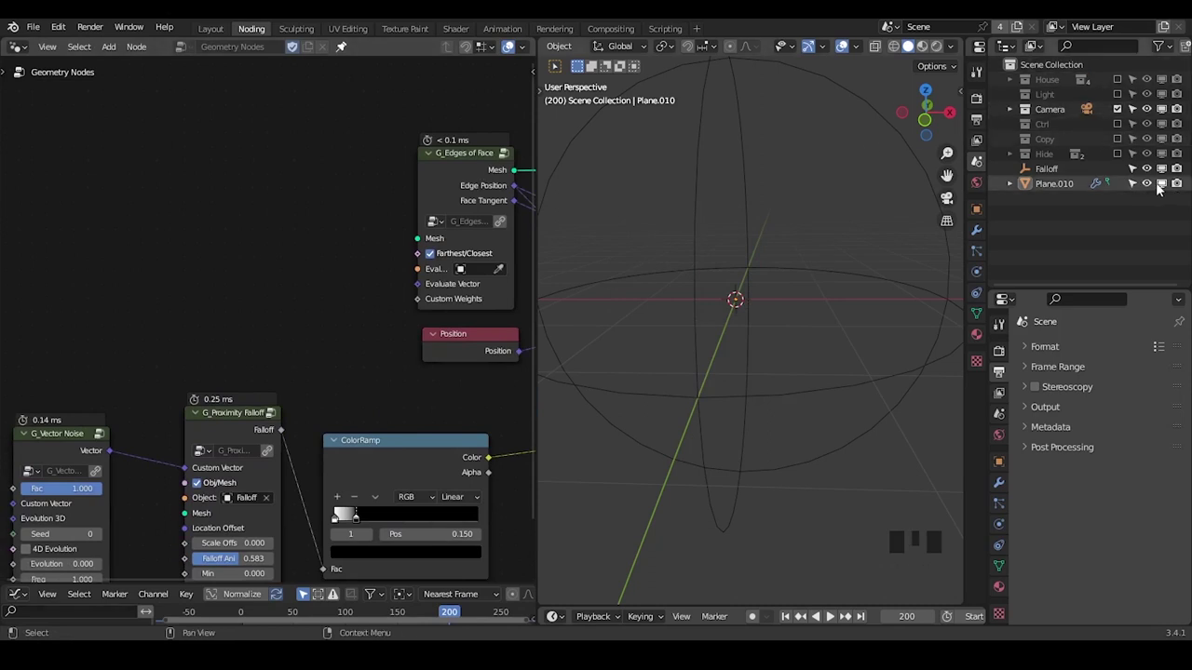
Unhide House, hide Falloff and Plane.010 in the Outliner, and orbit around the house.
{"action": "left_click", "coordinate": [1161, 190]}
{"action": "left_click", "coordinate": [1162, 175]}
{"action": "left_click", "coordinate": [1053, 82]}
{"action": "left_click_drag", "start_coordinate": [675, 154], "coordinate": [762, 336]}
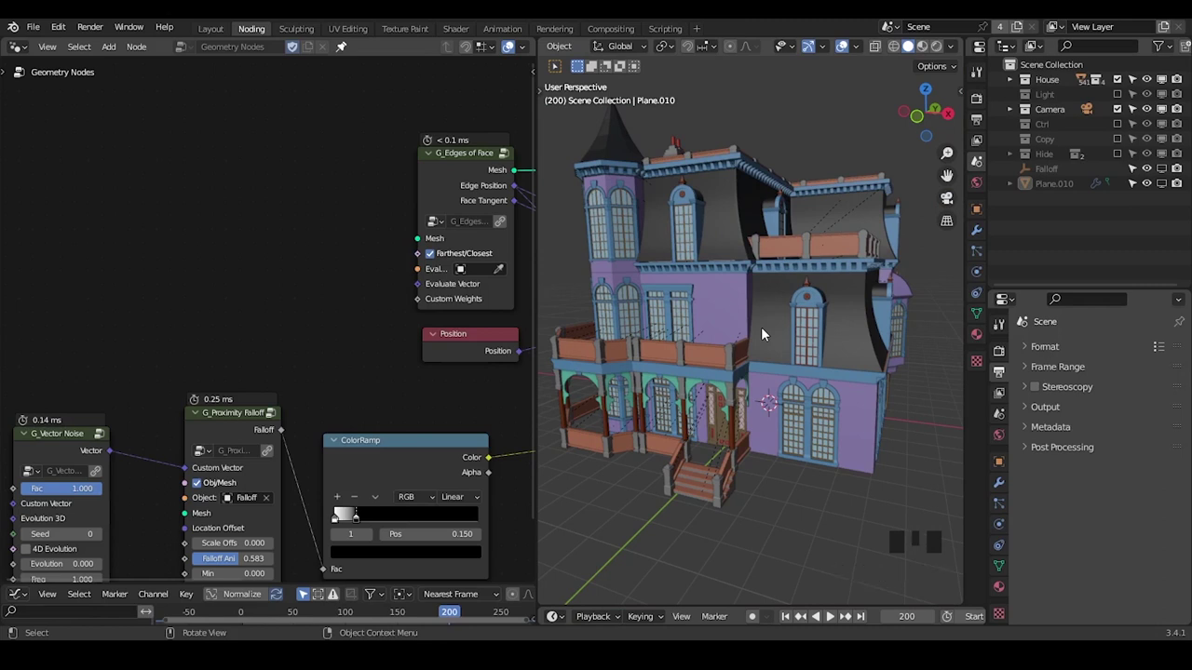
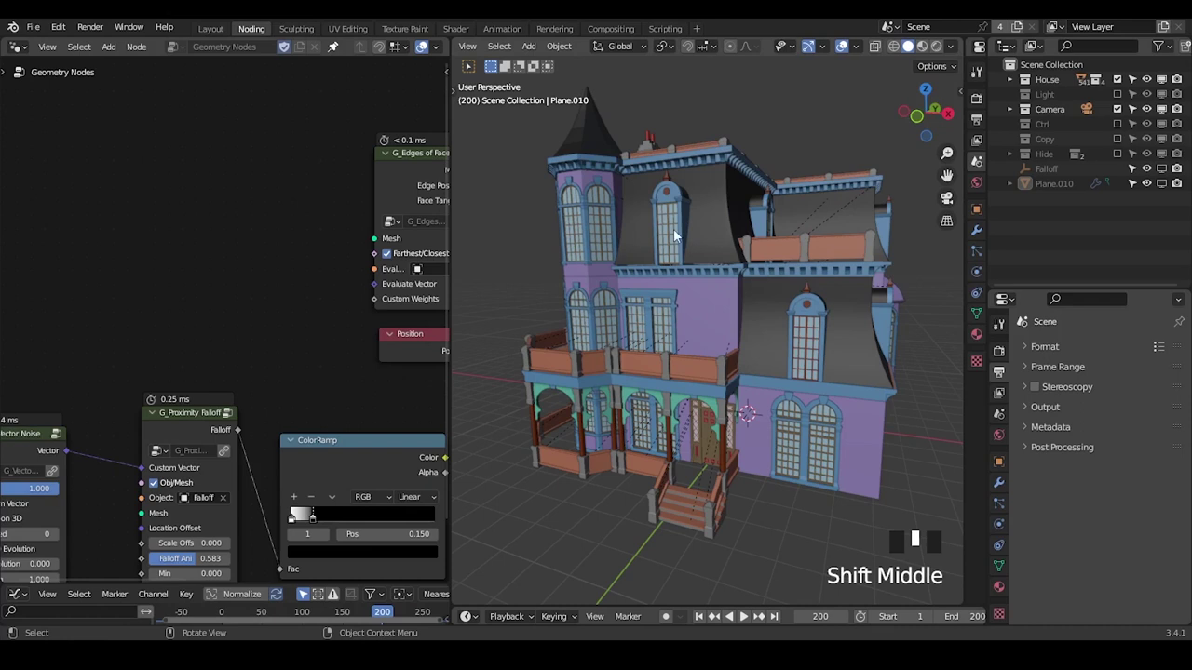
Add a Collection Info node set to House and wire its Geometry into G_Edges of Face.
{"action": "left_click", "coordinate": [1016, 85]}
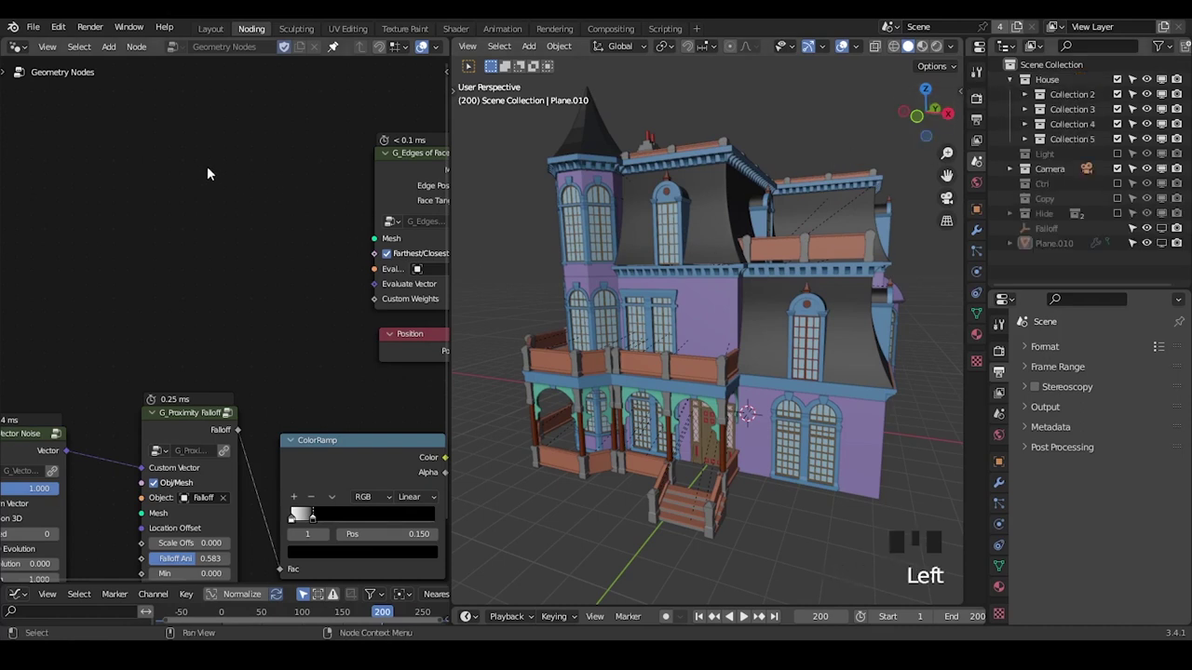
{"action": "key", "text": "ctrl+a"}
{"action": "key", "text": "l"}
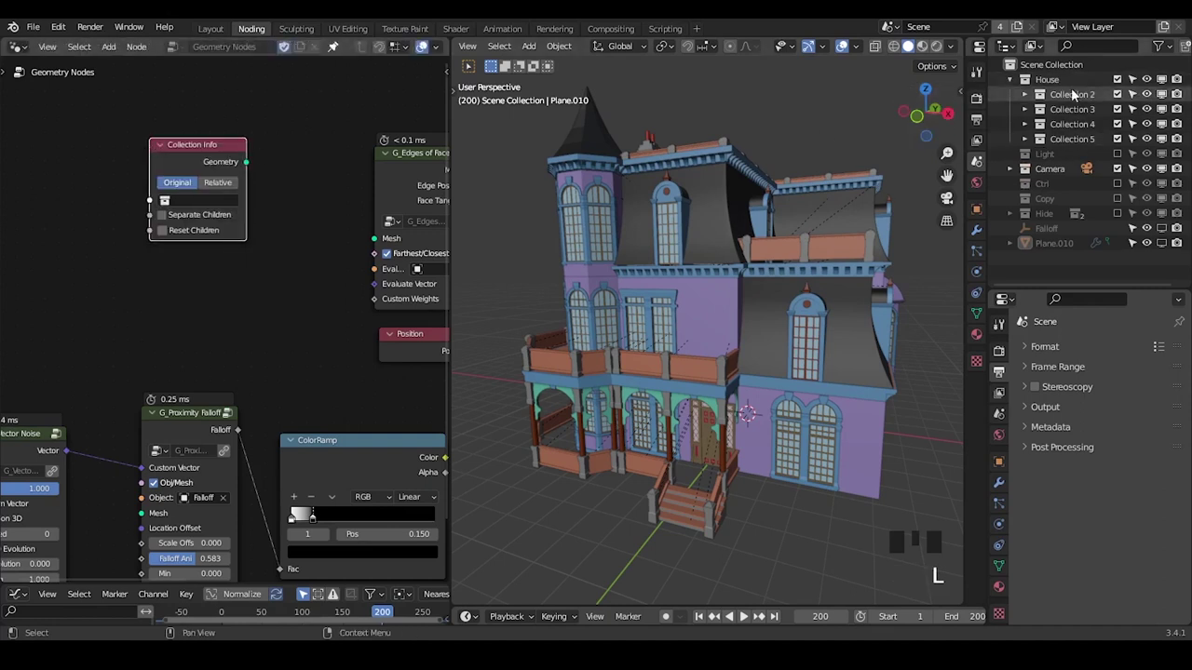
{"action": "left_click_drag", "start_coordinate": [196, 203], "coordinate": [219, 158]}
{"action": "left_click_drag", "start_coordinate": [266, 226], "coordinate": [151, 174]}
{"action": "left_click_drag", "start_coordinate": [151, 174], "coordinate": [192, 186]}
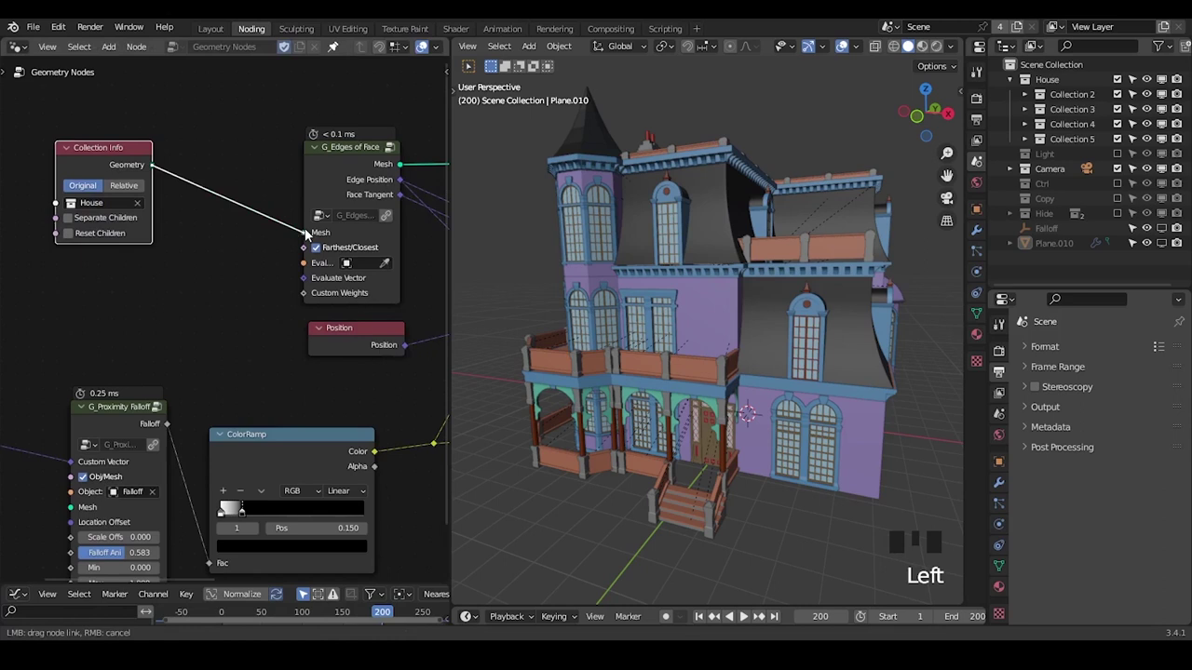
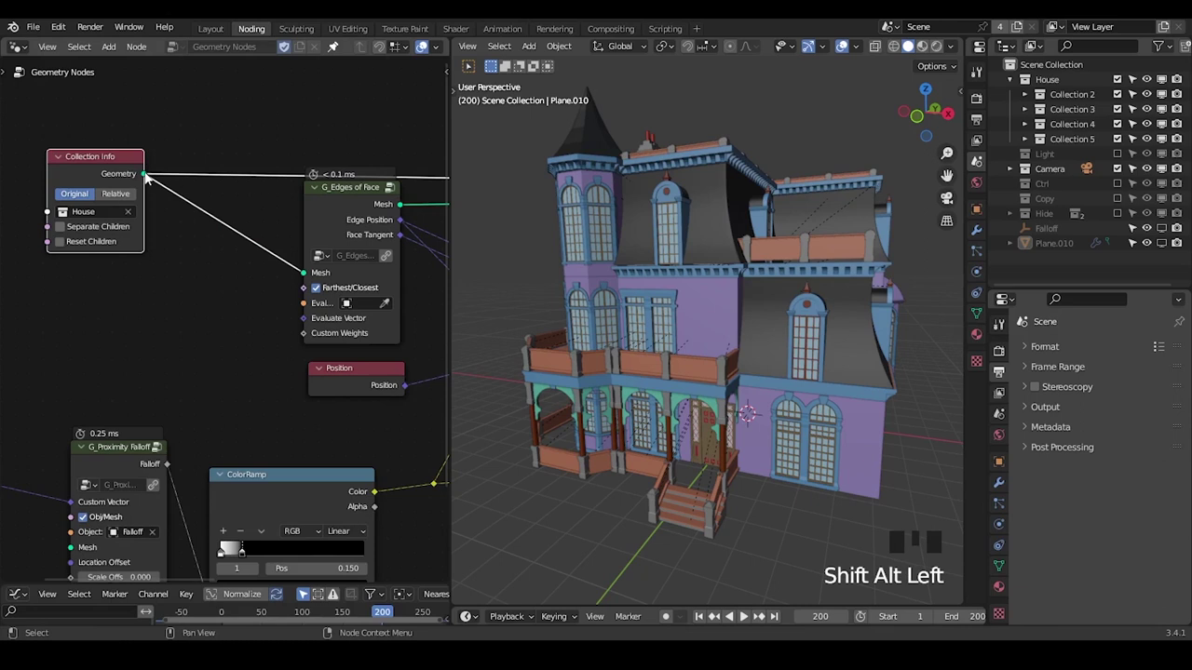
Feed the collection geometry onward and exclude the original House collection in the Outliner.
{"action": "scroll", "scroll_direction": "down", "scroll_amount": 3}
{"action": "left_click_drag", "start_coordinate": [307, 244], "coordinate": [1054, 249]}
{"action": "left_click", "coordinate": [1054, 249]}
{"action": "left_click", "coordinate": [1059, 252]}
Select the Plane.010 object in the Outliner.
{"action": "left_click", "coordinate": [1120, 86]}
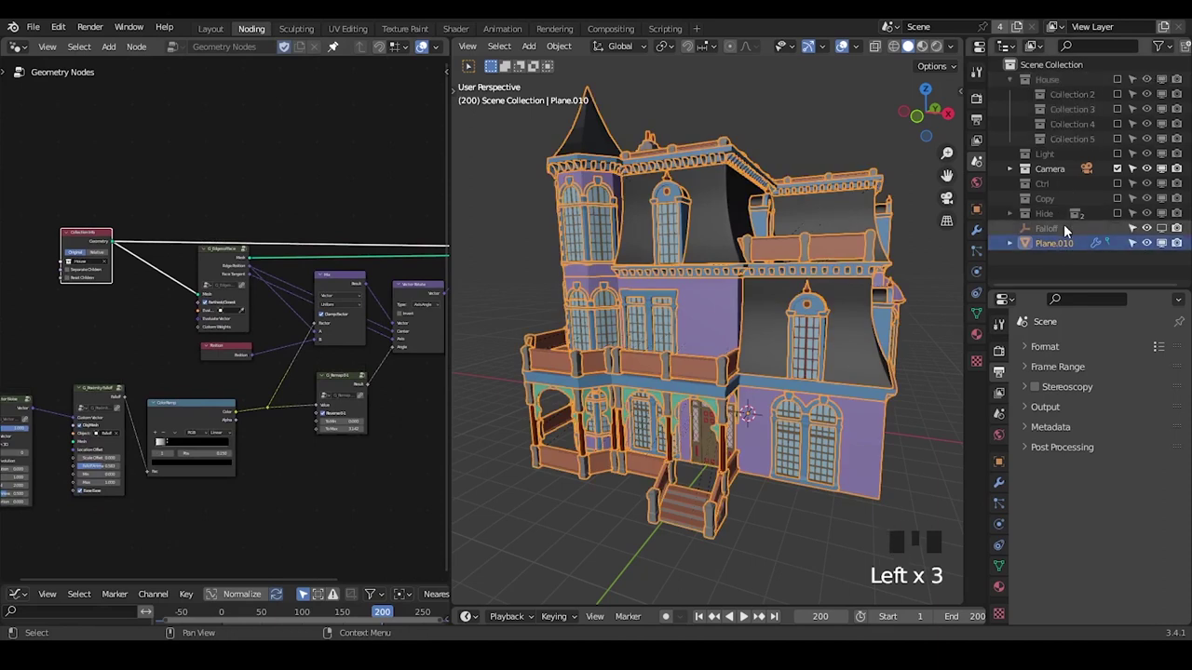
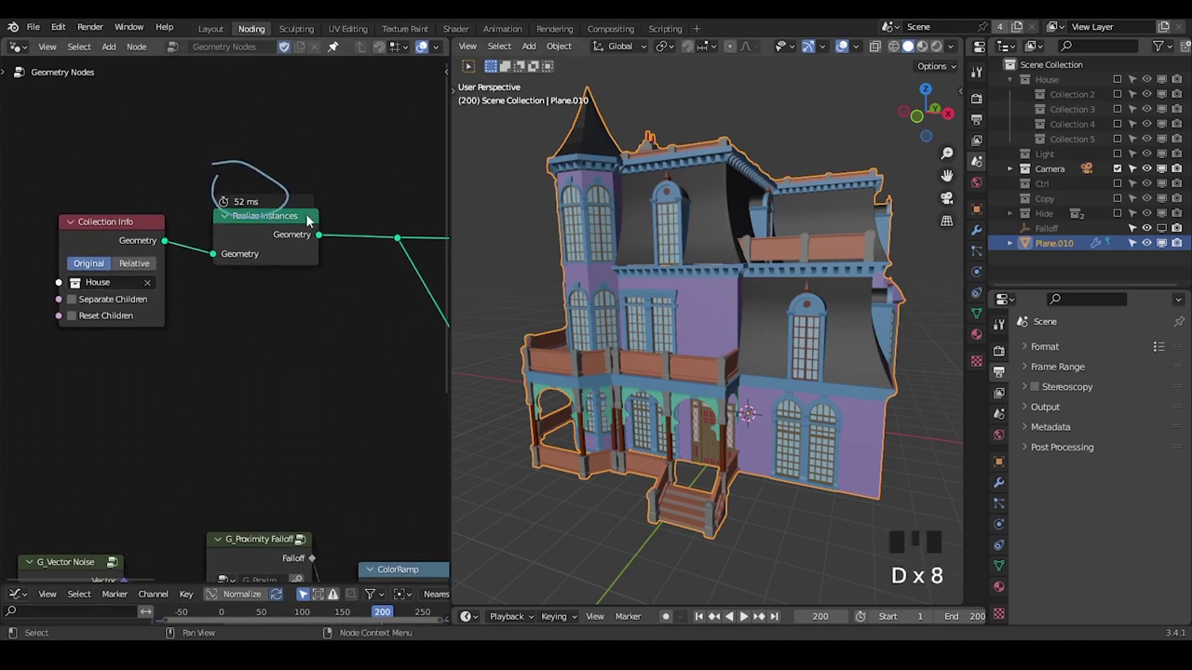
Switch to wireframe shading, show Plane.010's modifier settings and widen the node editor.
{"action": "key", "text": "z"}
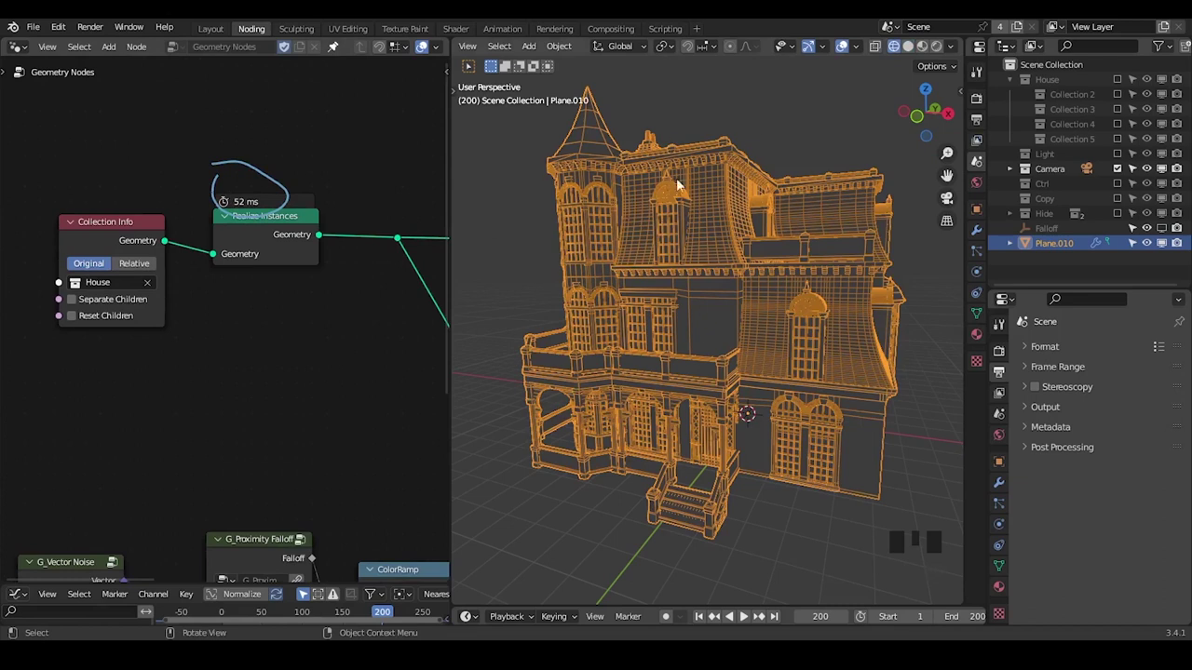
{"action": "left_click", "coordinate": [739, 121]}
{"action": "left_click", "coordinate": [704, 223]}
{"action": "left_click", "coordinate": [1004, 487]}
{"action": "left_click_drag", "start_coordinate": [1085, 347], "coordinate": [906, 105]}
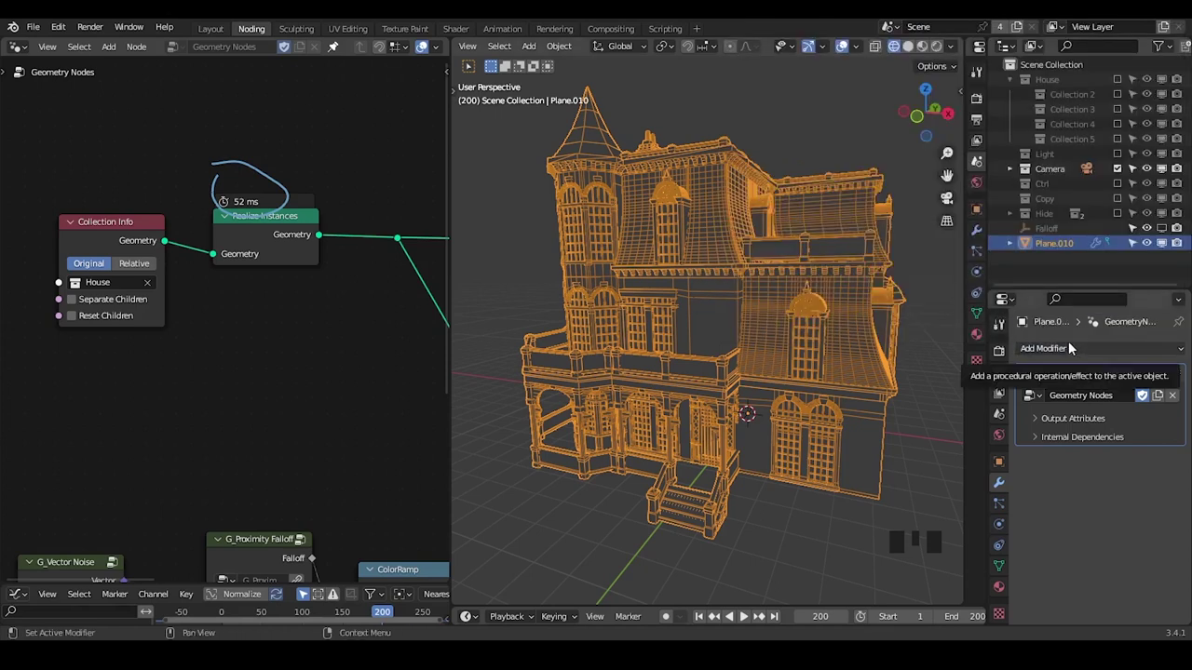
{"action": "left_click_drag", "start_coordinate": [1079, 357], "coordinate": [921, 214]}
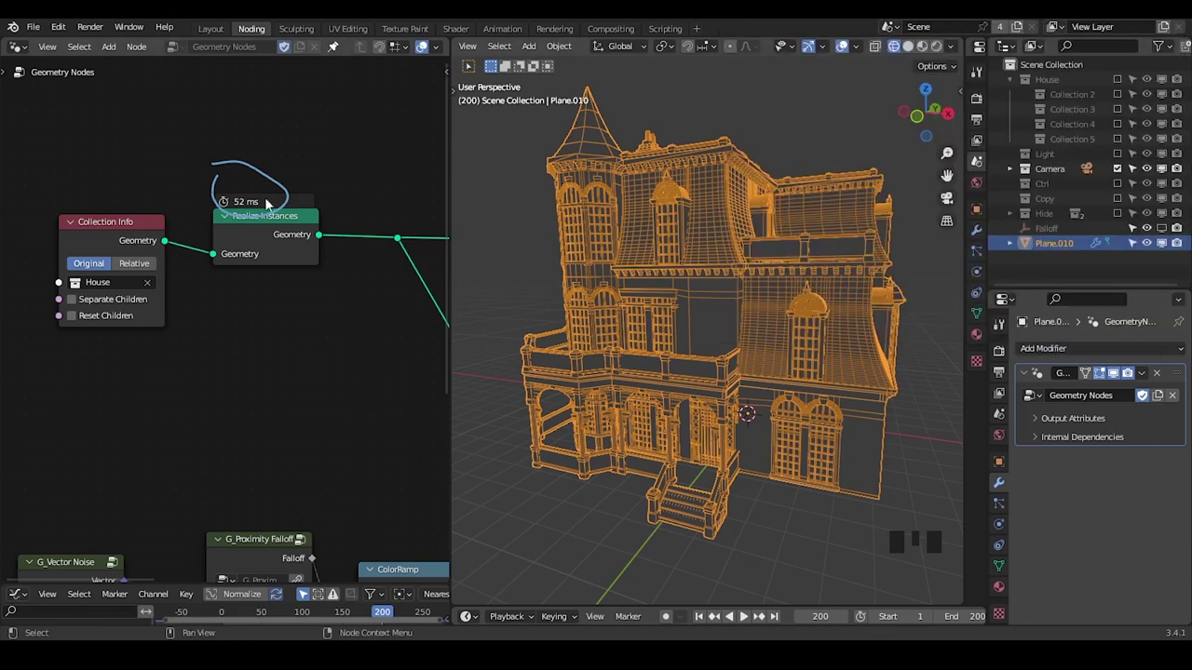
Insert a Realize Instances node between Collection Info and G_Edges of Face.
{"action": "left_click_drag", "start_coordinate": [271, 273], "coordinate": [157, 223]}
{"action": "left_click", "coordinate": [156, 223]}
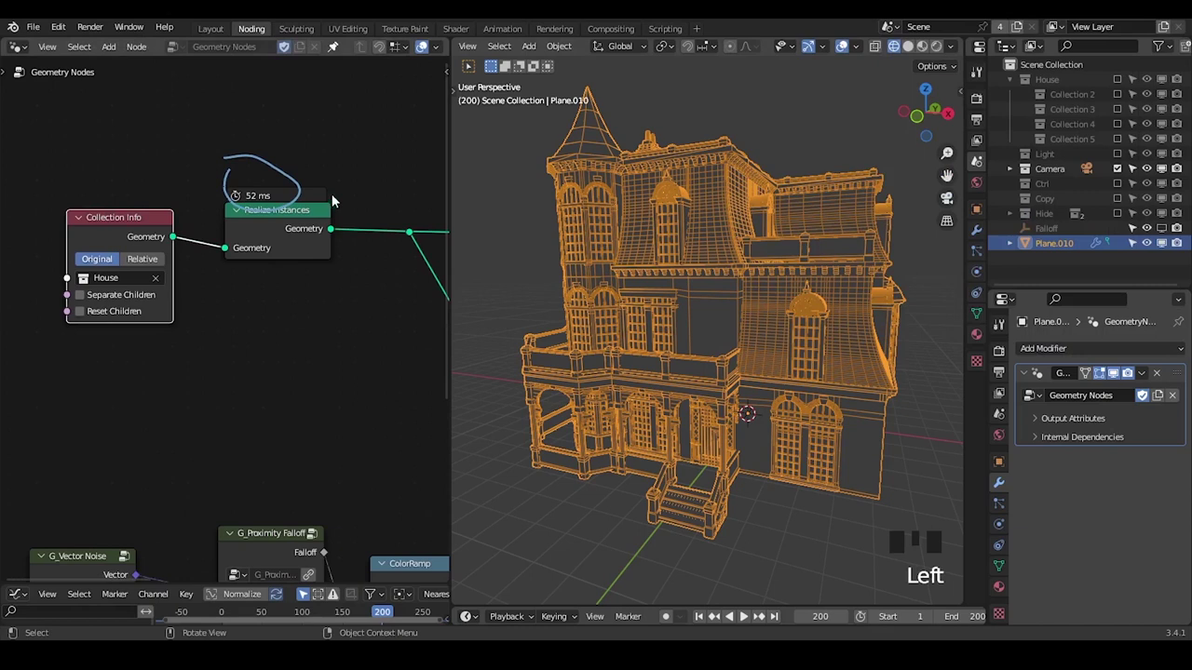
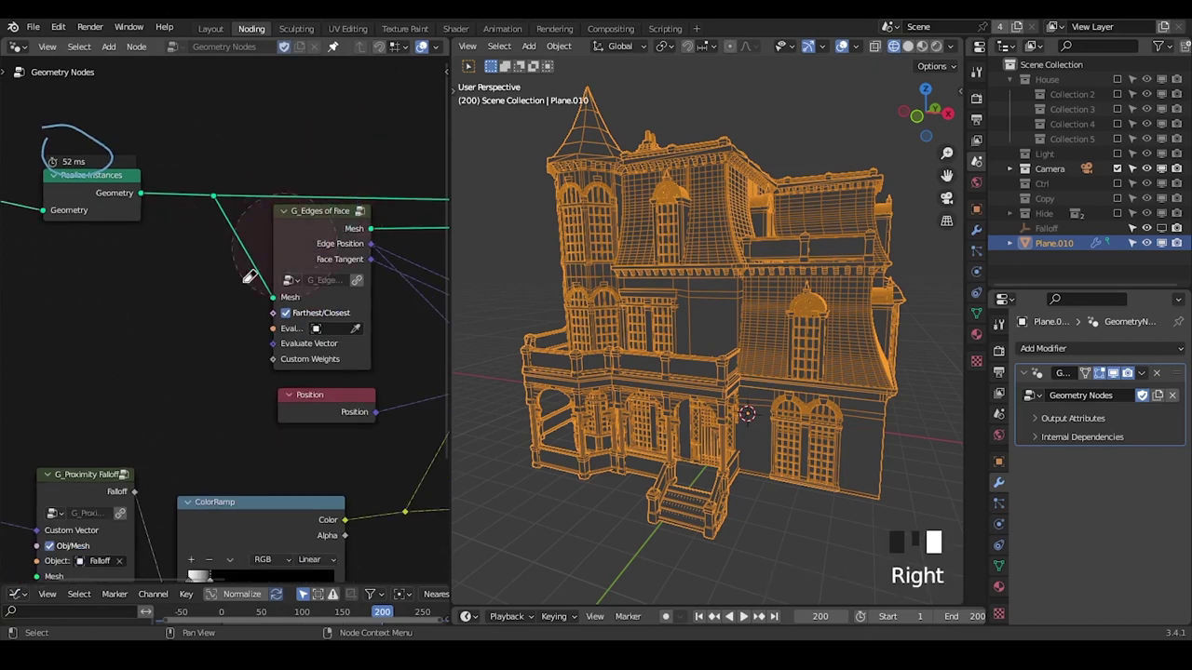
{"action": "key", "text": "d"}
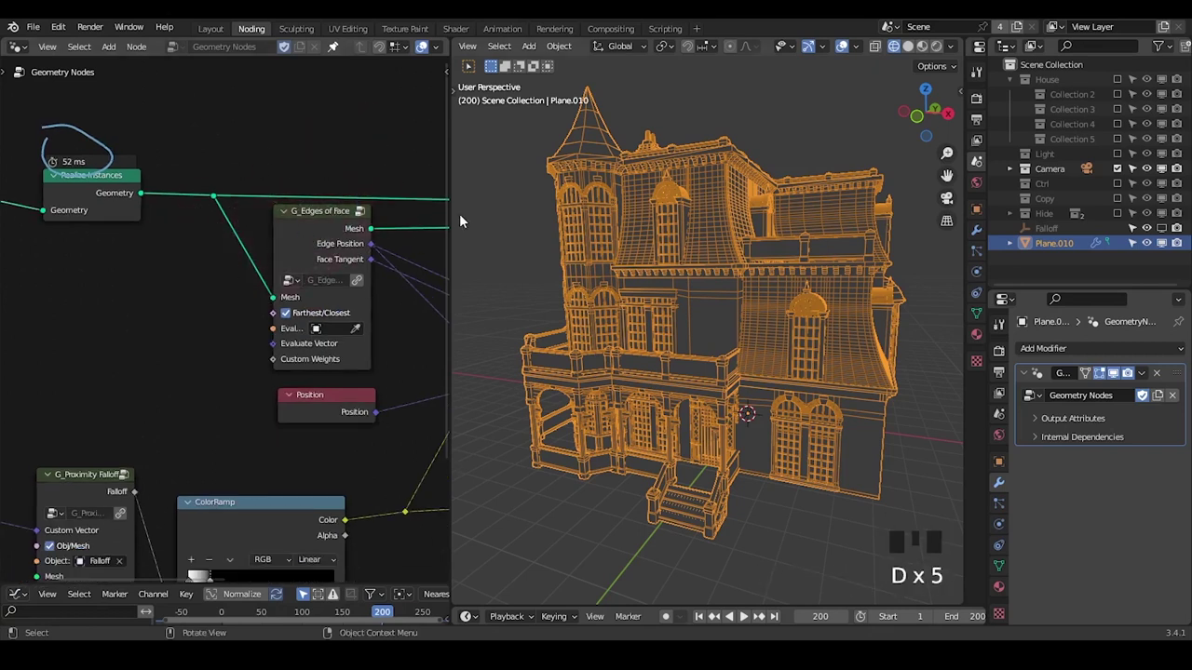
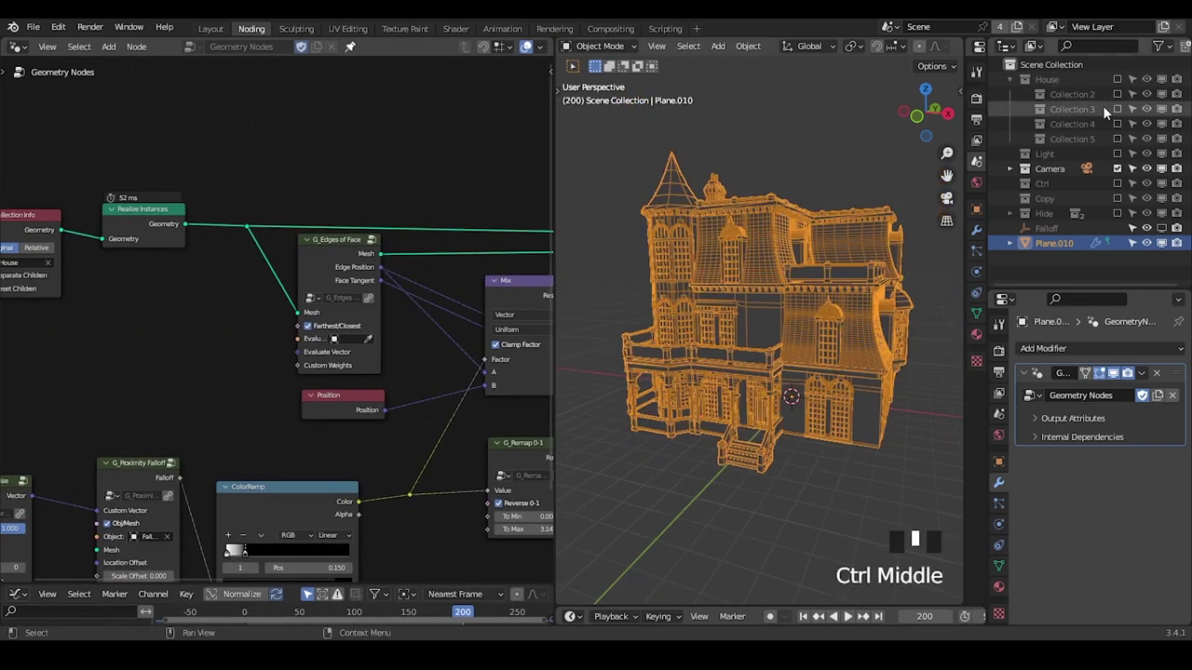
Move Collections 4, 5 and then 3 into the Copy collection and reselect Plane.010.
{"action": "left_click", "coordinate": [1088, 129]}
{"action": "left_click", "coordinate": [1093, 142]}
{"action": "left_click", "coordinate": [1086, 128]}
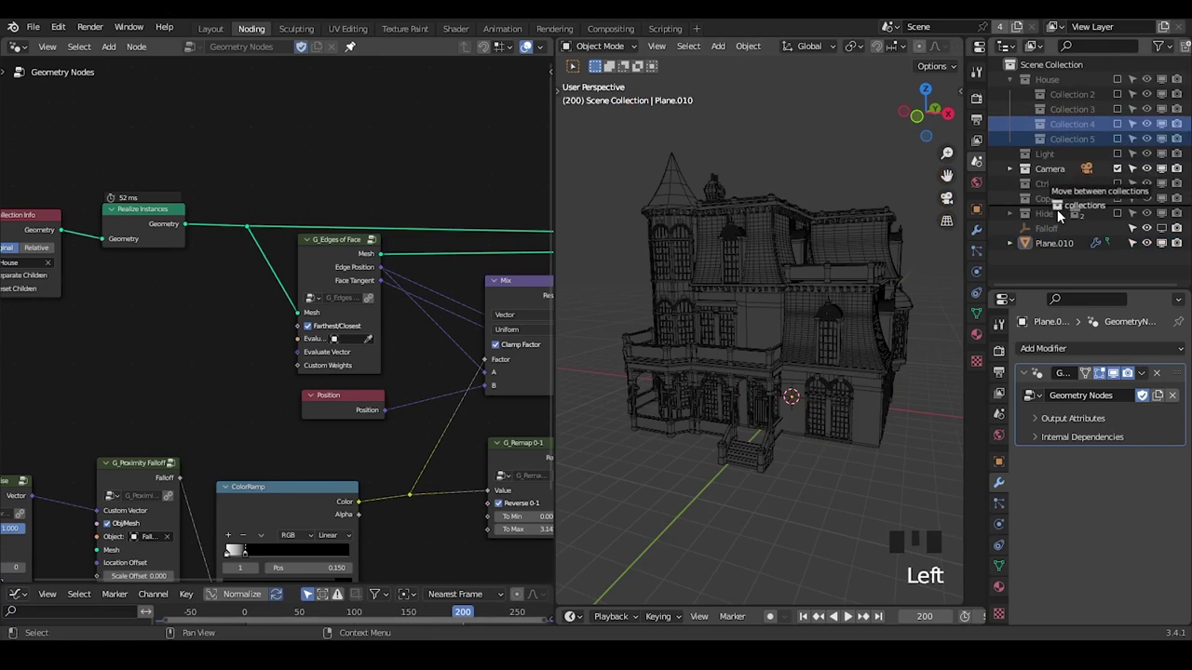
{"action": "left_click", "coordinate": [1082, 110]}
{"action": "left_click", "coordinate": [1086, 115]}
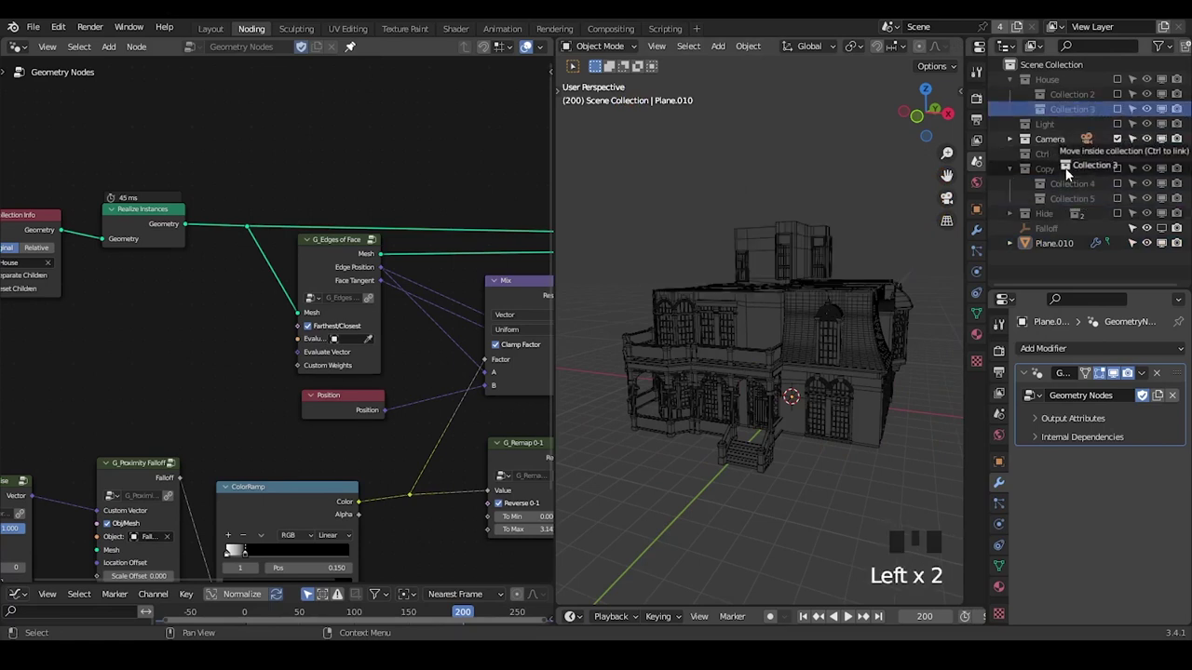
{"action": "left_click_drag", "start_coordinate": [818, 348], "coordinate": [802, 338]}
{"action": "left_click", "coordinate": [803, 338]}
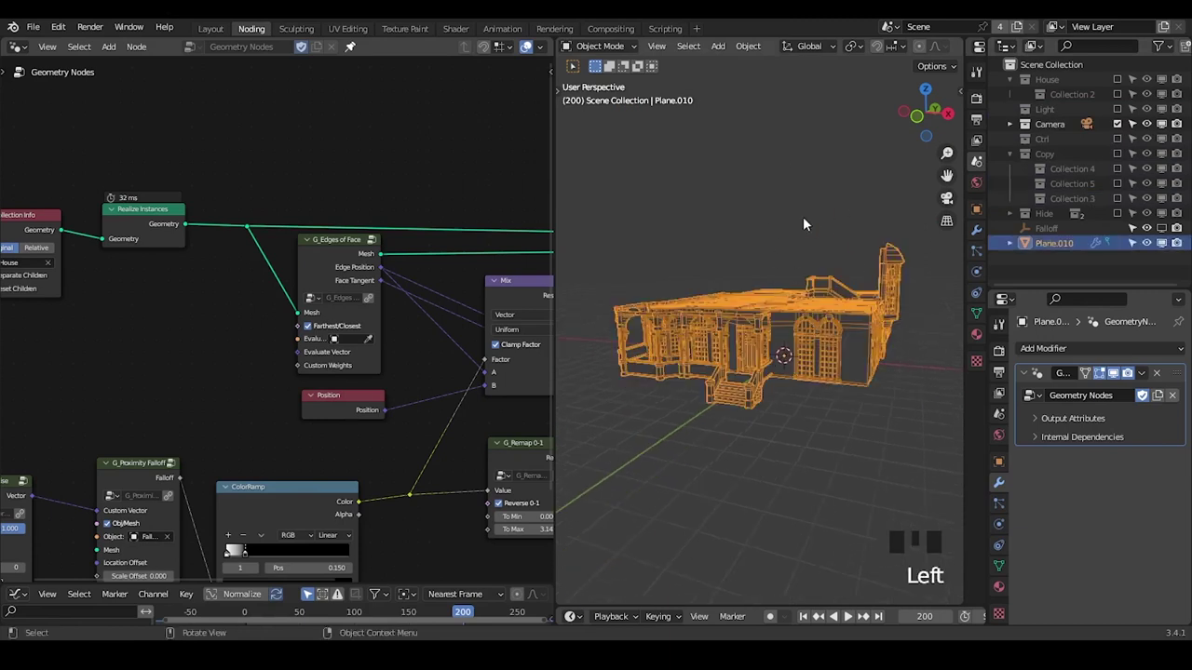
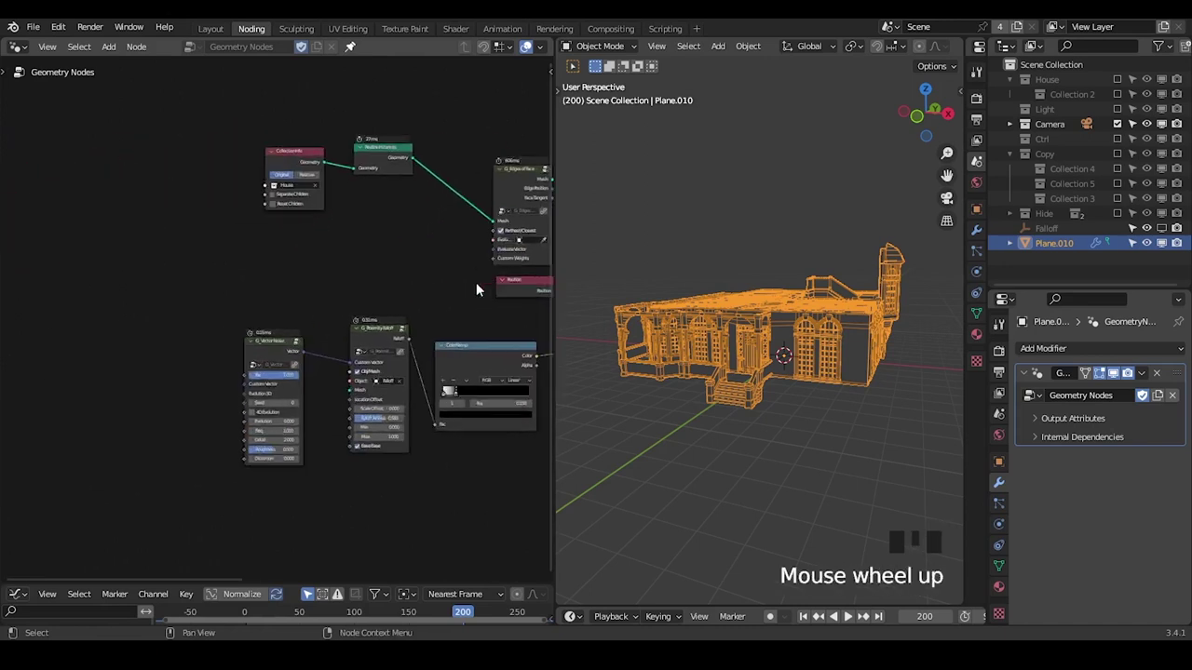
Bring G_Proximity Falloff into view and lower its Falloff Amount from 0.583 to 0.200.
{"action": "middle_click", "coordinate": [495, 283]}
{"action": "scroll", "scroll_direction": "up", "scroll_amount": 3}
{"action": "left_click_drag", "start_coordinate": [426, 267], "coordinate": [1011, 157]}
{"action": "left_click", "coordinate": [1011, 158]}
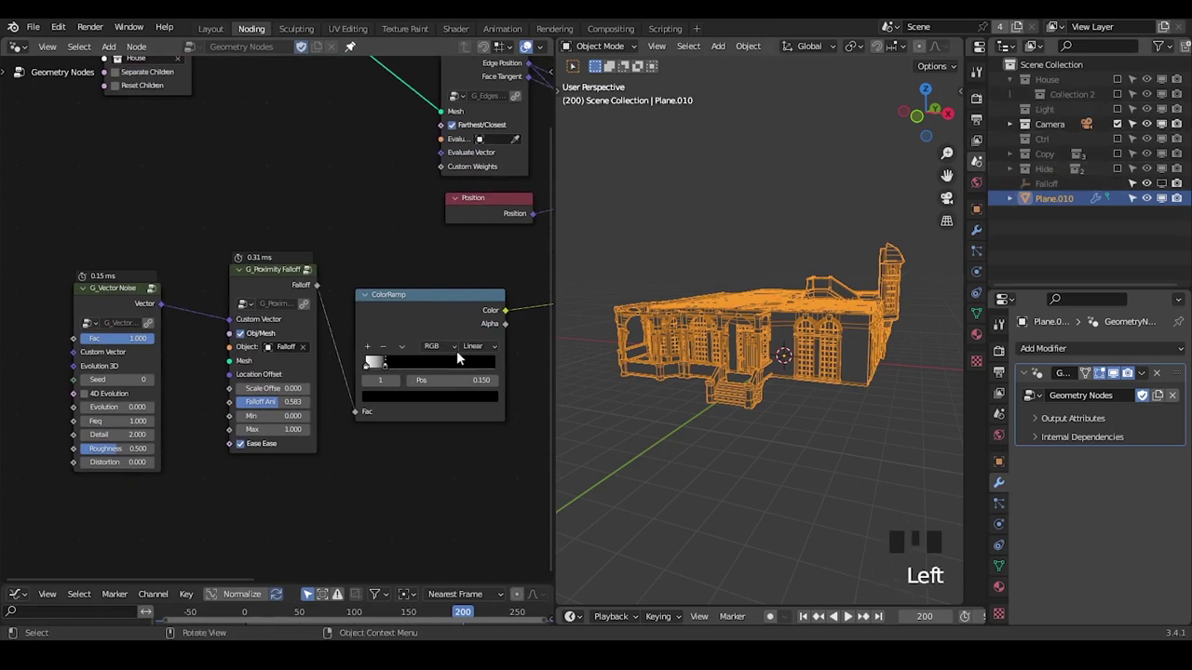
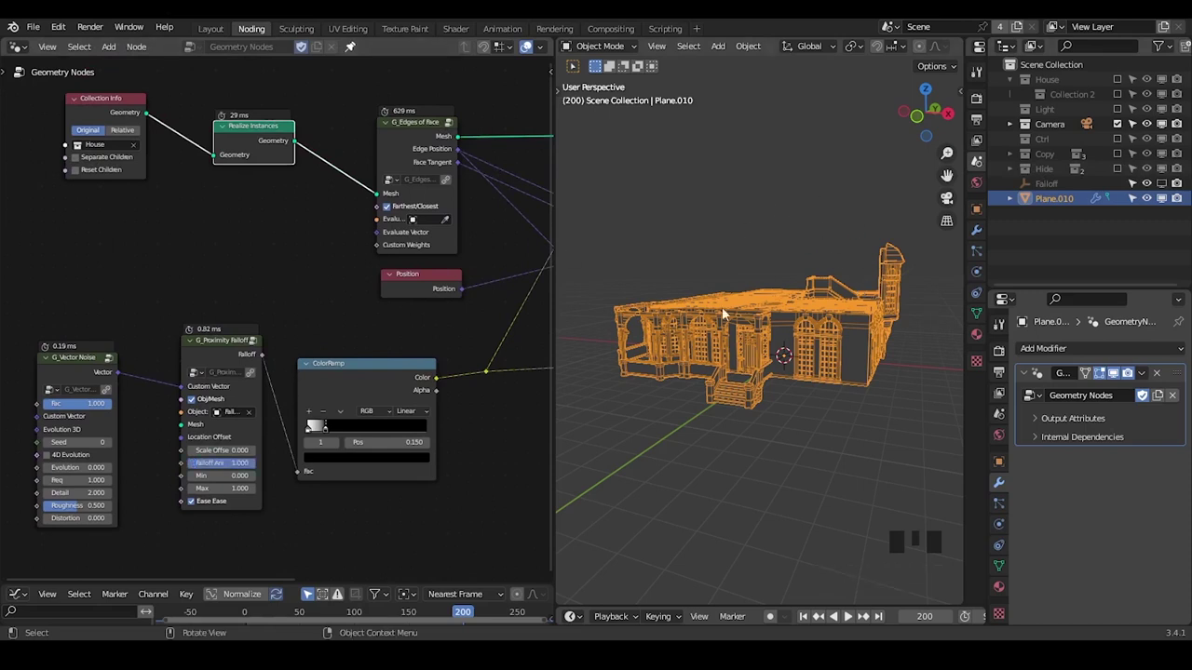
{"action": "left_click", "coordinate": [349, 352]}
{"action": "middle_click", "coordinate": [419, 375]}
{"action": "scroll", "scroll_direction": "down", "scroll_amount": 3}
{"action": "left_click_drag", "start_coordinate": [340, 252], "coordinate": [466, 325]}
{"action": "scroll", "scroll_direction": "up", "scroll_amount": 3}
{"action": "left_click_drag", "start_coordinate": [427, 326], "coordinate": [100, 118]}
{"action": "left_click", "coordinate": [99, 118]}
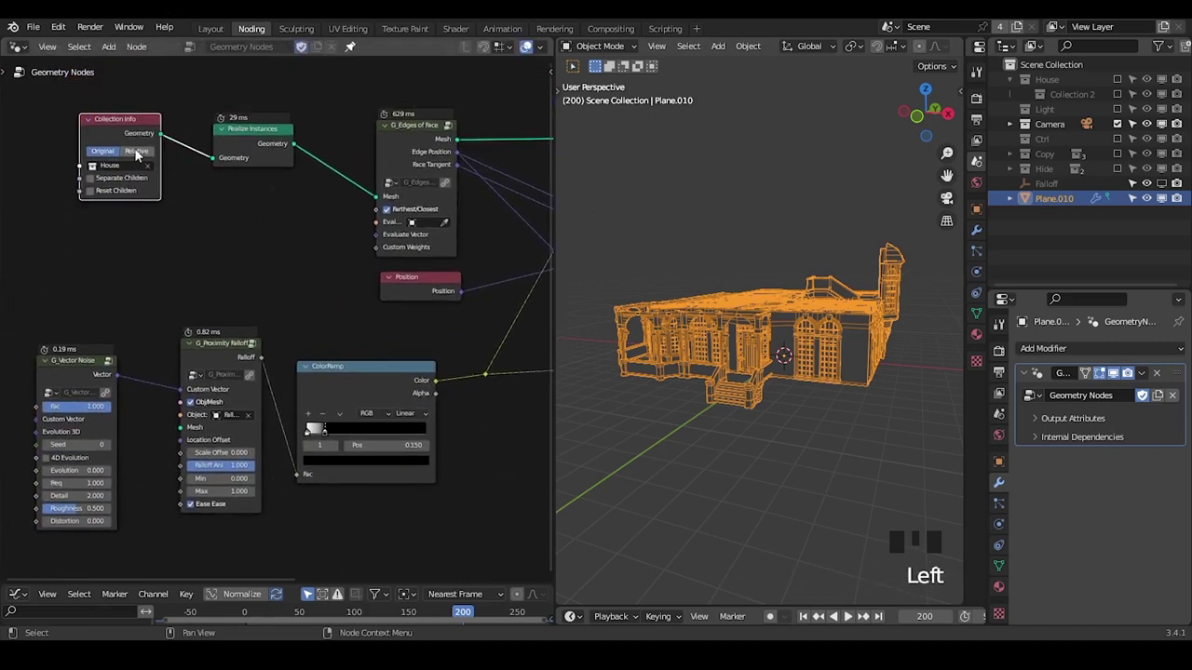
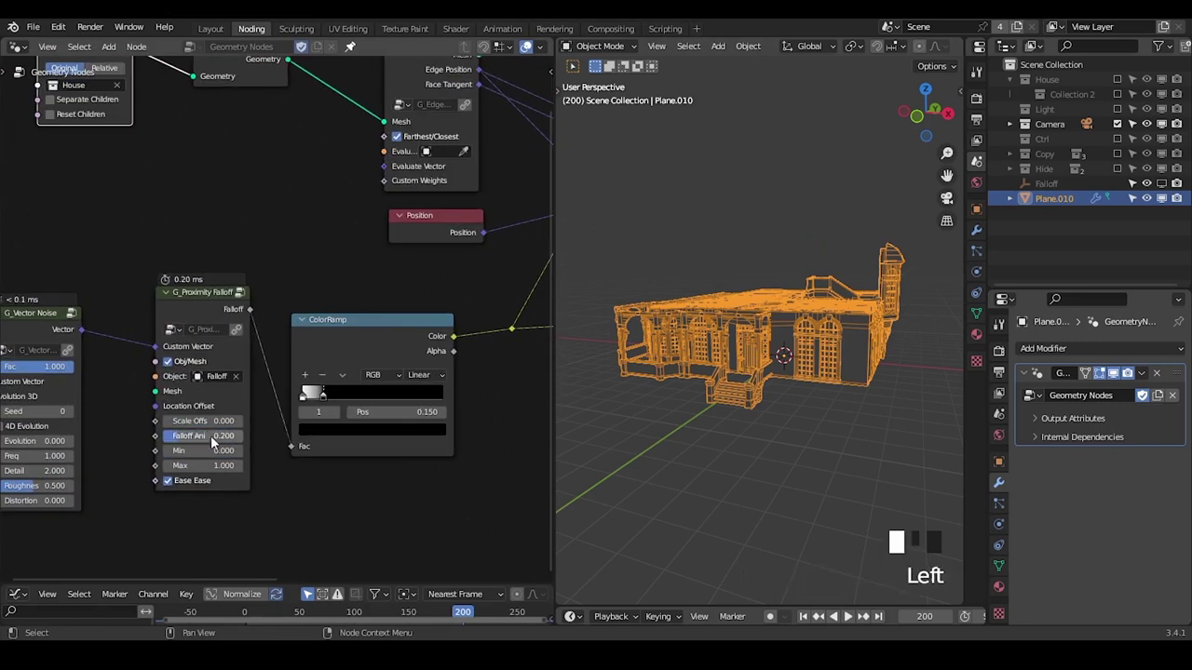
{"action": "left_click_drag", "start_coordinate": [190, 435], "coordinate": [1053, 192]}
Scale the Falloff empty up to 7.689 and mute the Realize Instances link into Edges of Face.
{"action": "double_click", "coordinate": [1053, 192]}
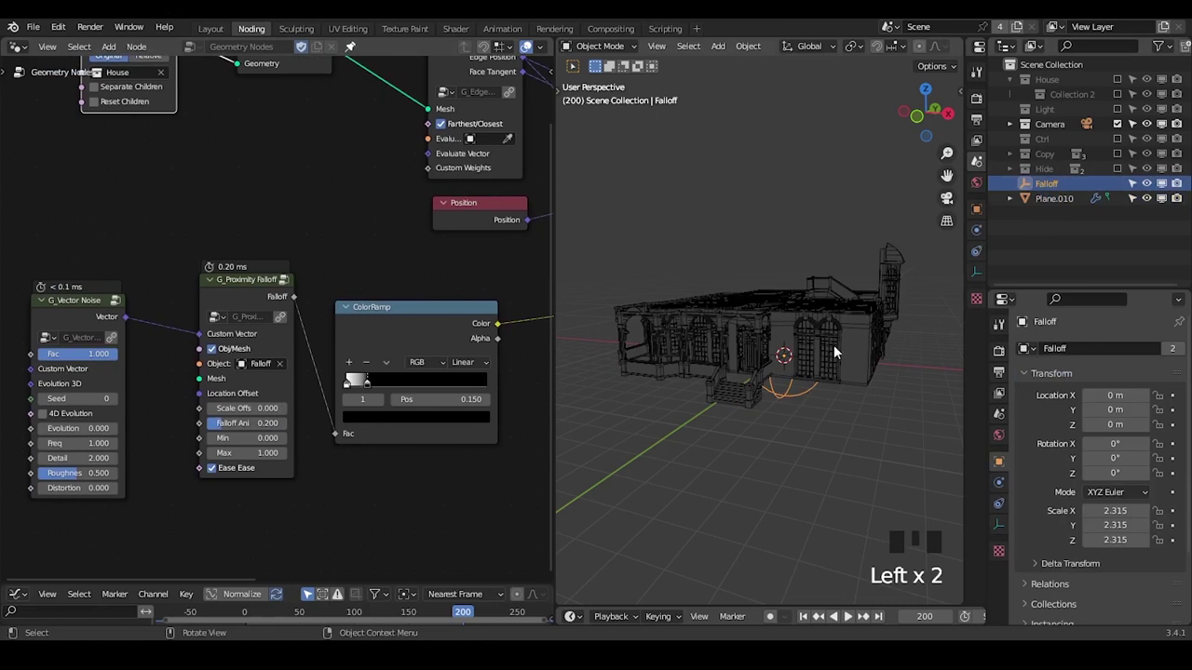
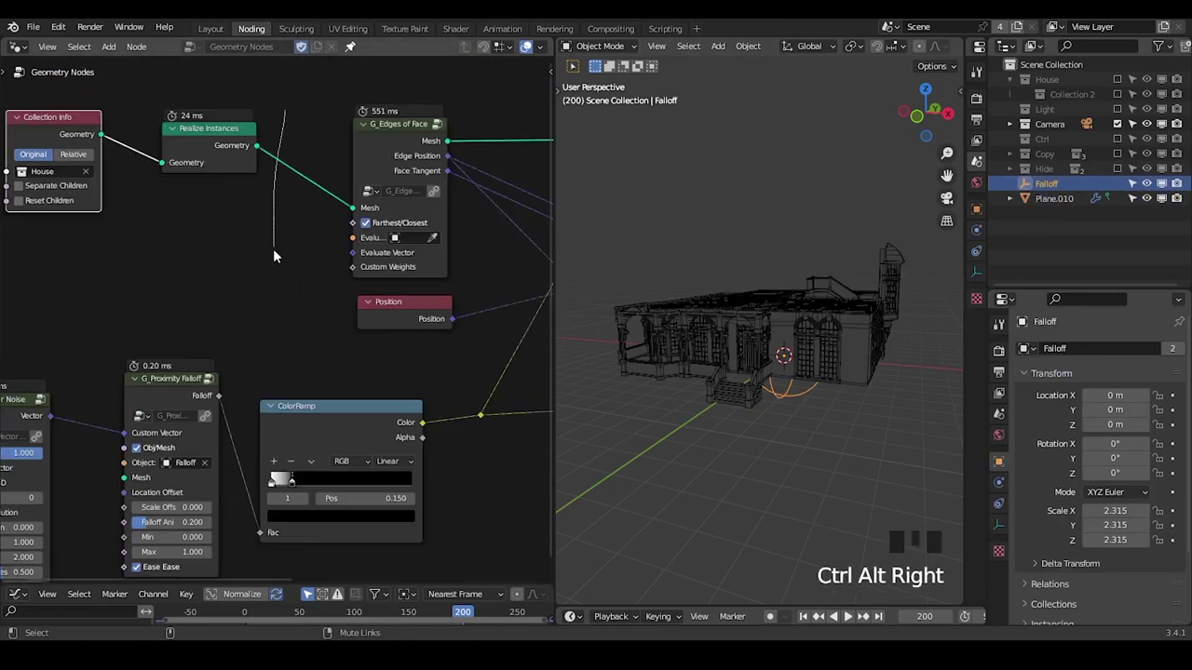
{"action": "key", "text": "s"}
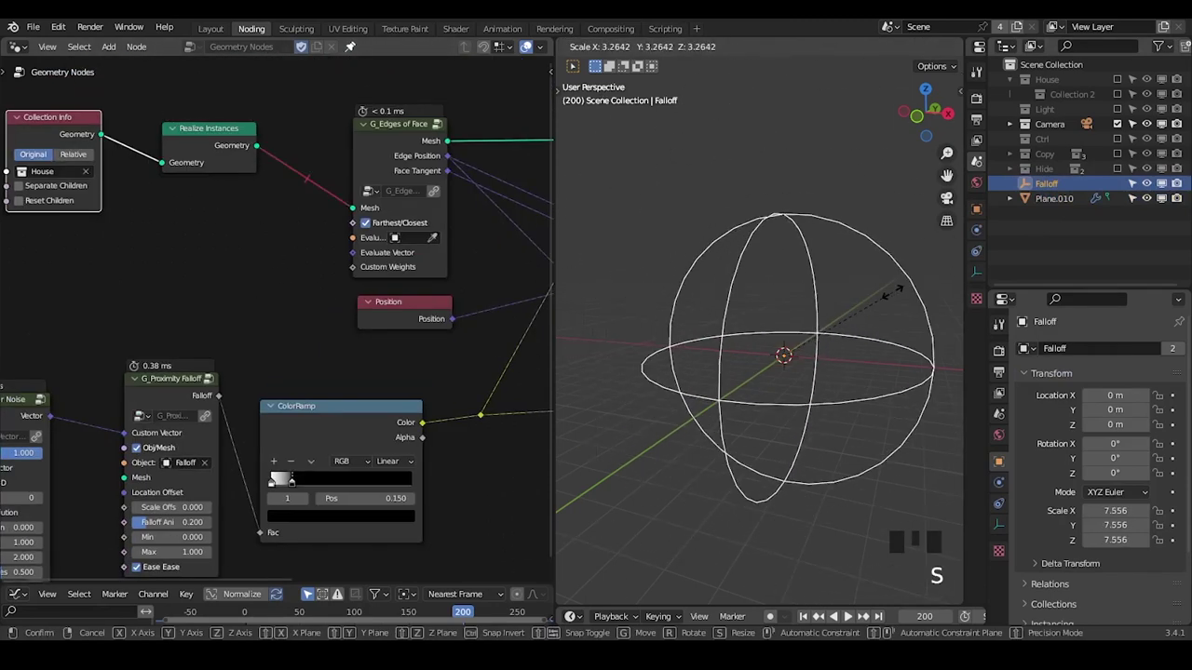
{"action": "right_click", "coordinate": [294, 136]}
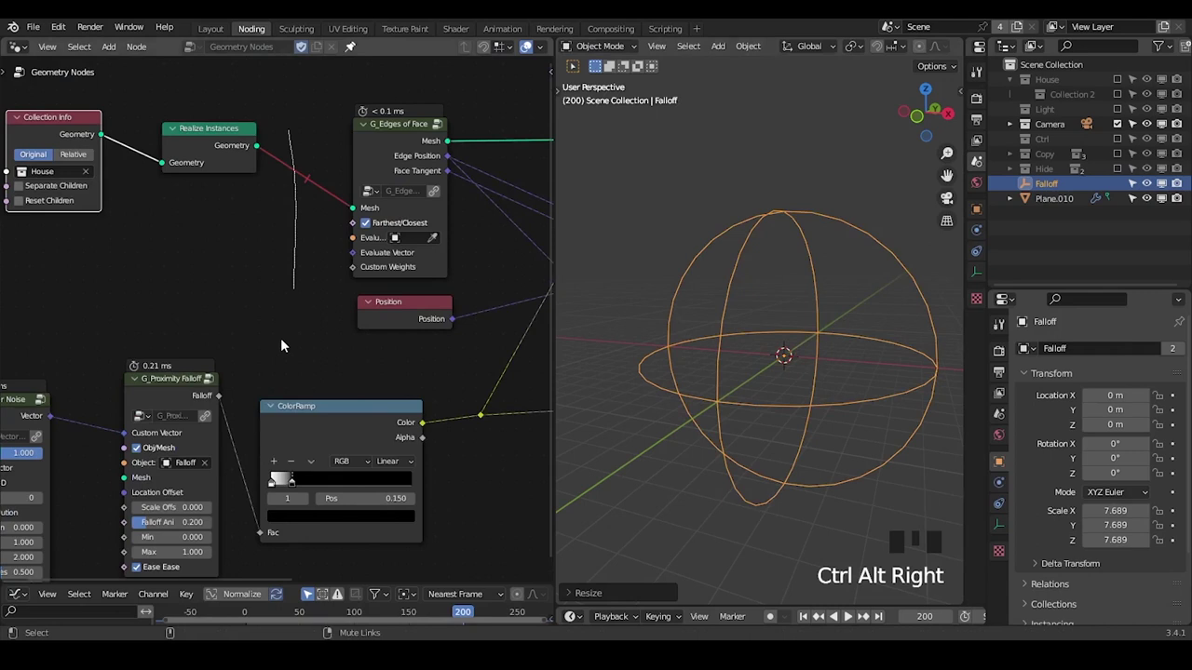
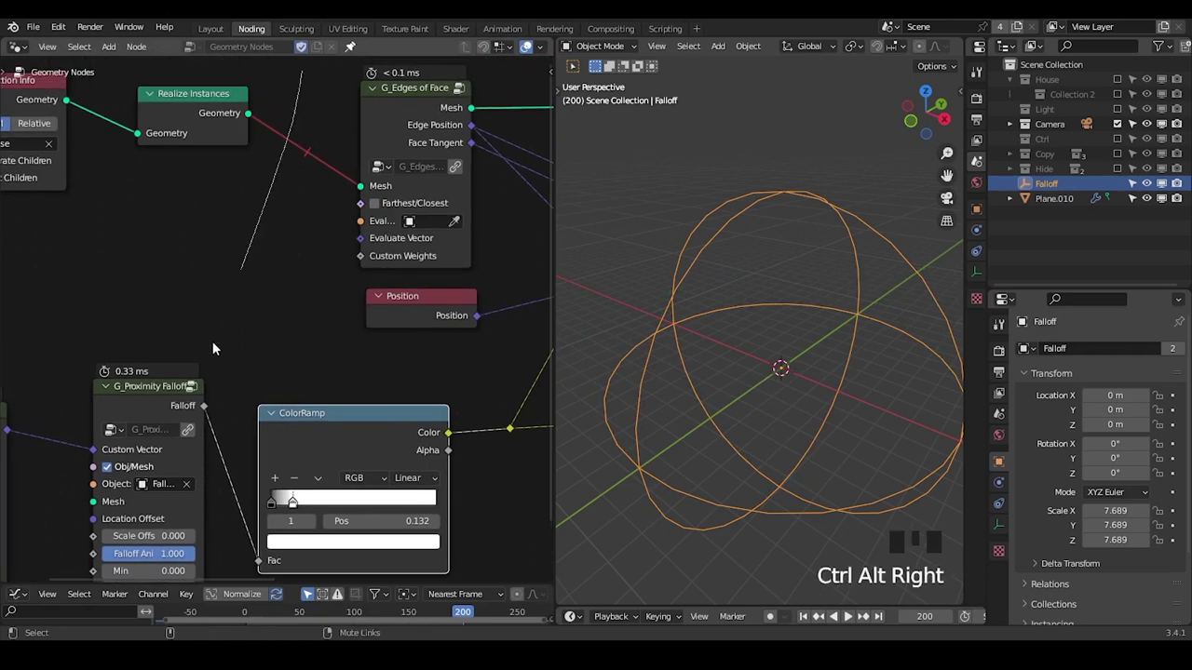
{"action": "left_click_drag", "start_coordinate": [240, 345], "coordinate": [287, 226]}
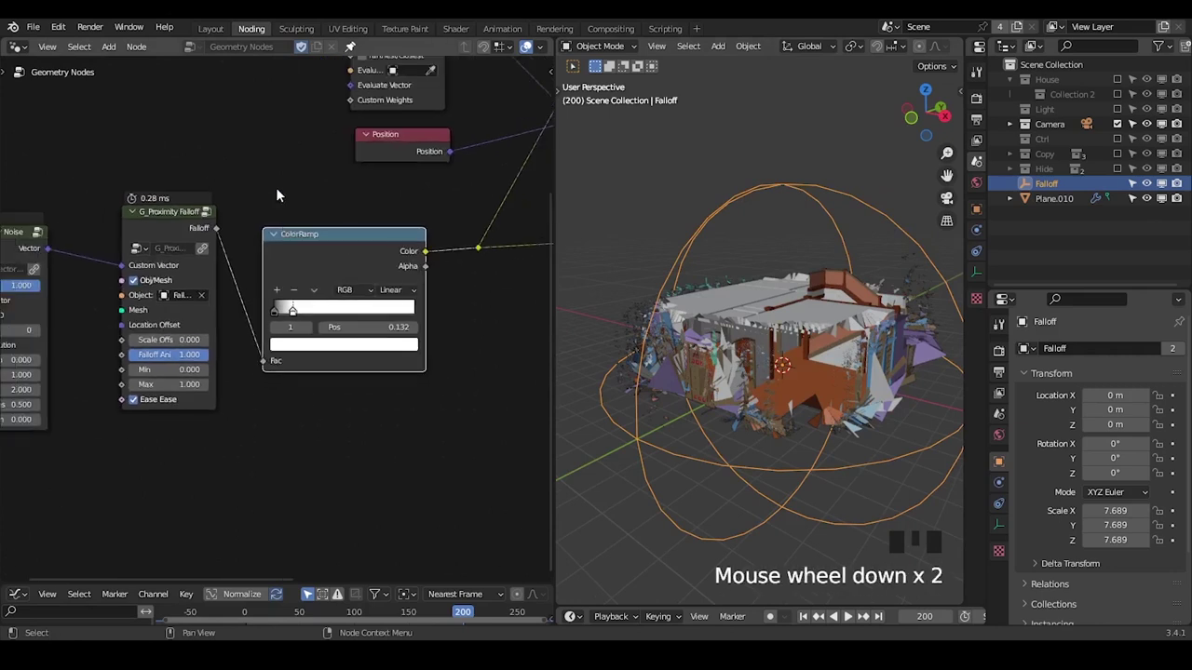
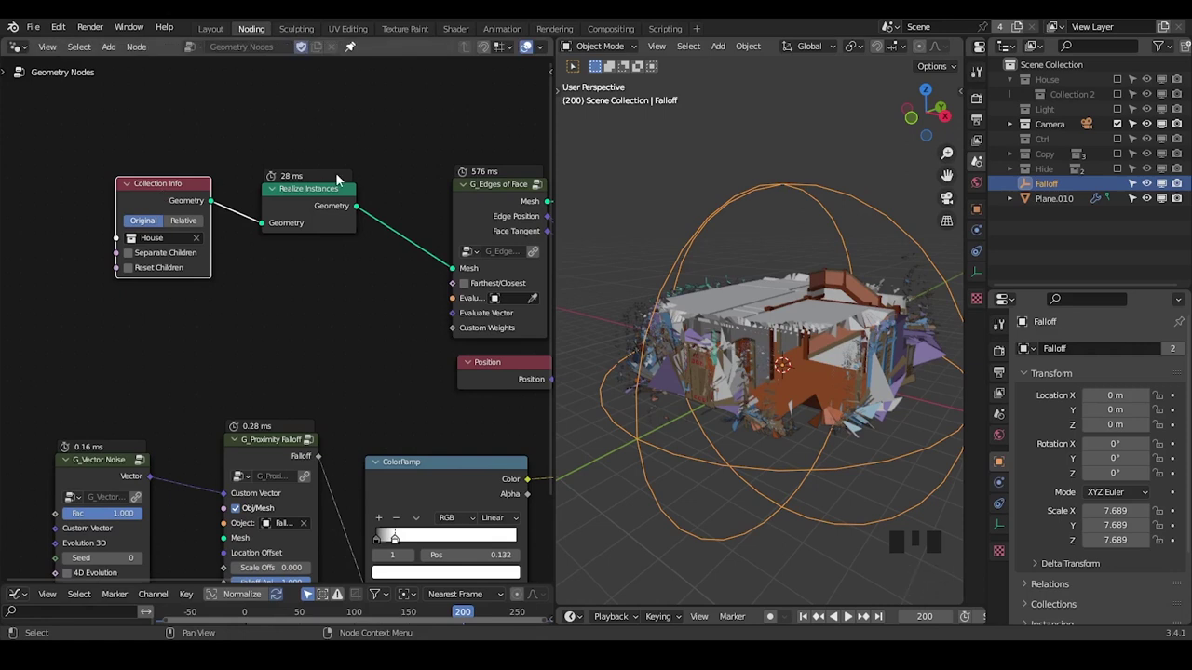
{"action": "left_click", "coordinate": [137, 206]}
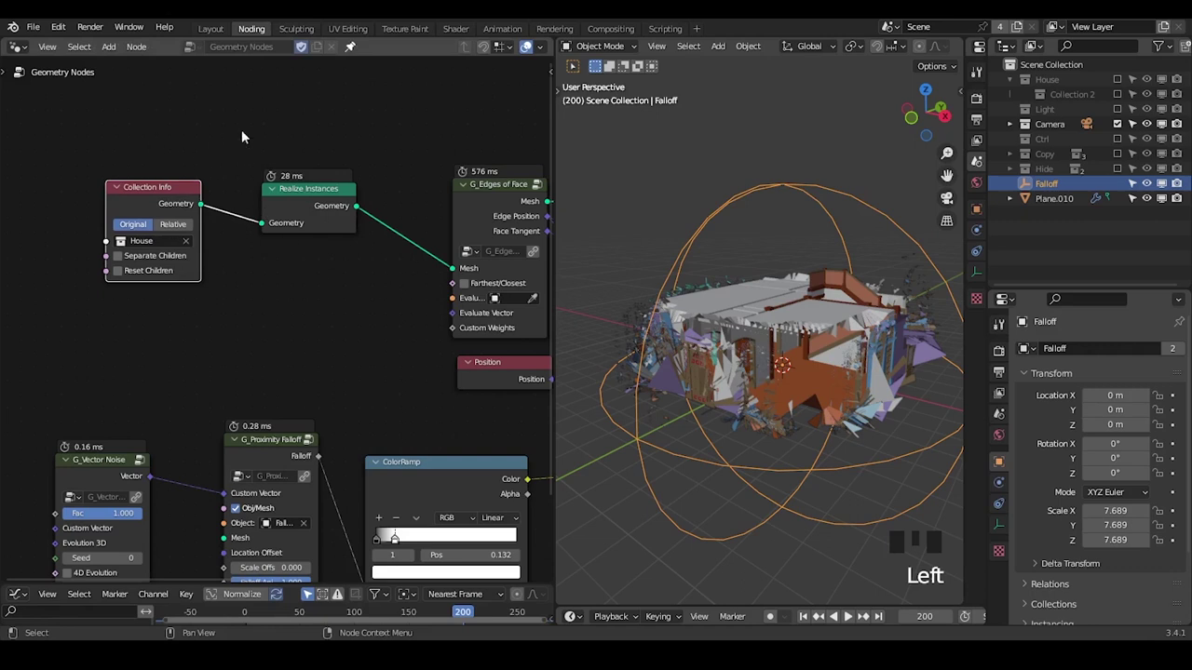
{"action": "left_click_drag", "start_coordinate": [763, 383], "coordinate": [782, 378]}
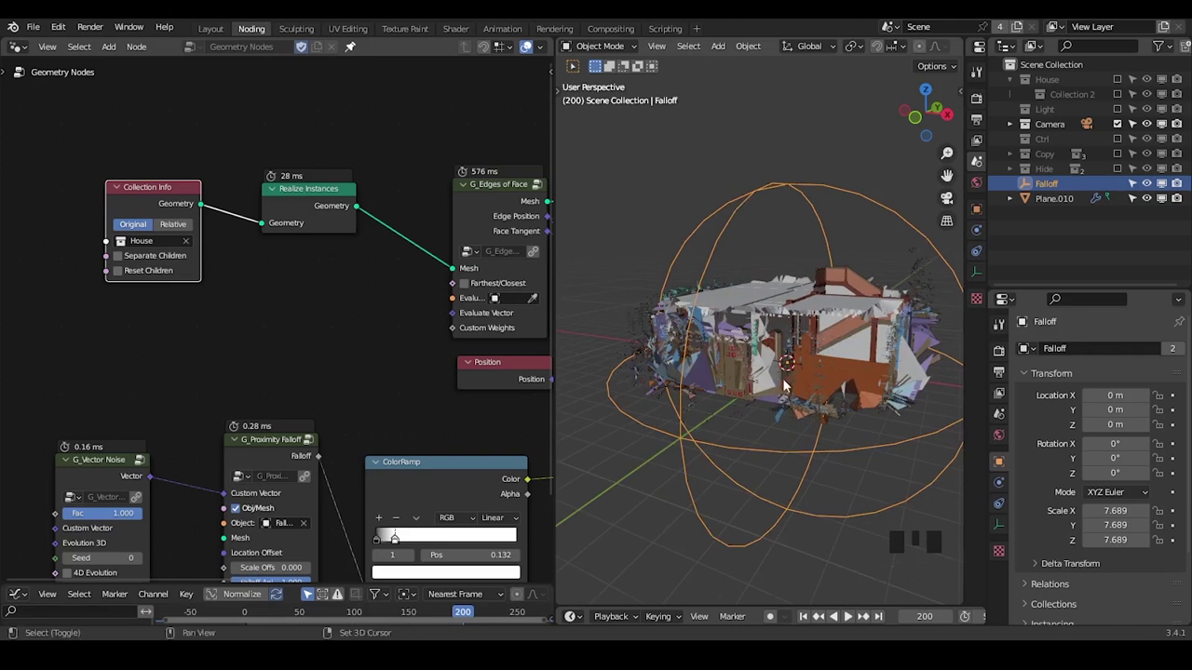
{"action": "left_click_drag", "start_coordinate": [791, 385], "coordinate": [750, 372]}
{"action": "scroll", "scroll_direction": "up", "scroll_amount": 3}
{"action": "left_click_drag", "start_coordinate": [721, 384], "coordinate": [731, 342]}
{"action": "scroll", "scroll_direction": "up", "scroll_amount": 3}
{"action": "left_click_drag", "start_coordinate": [729, 358], "coordinate": [728, 312]}
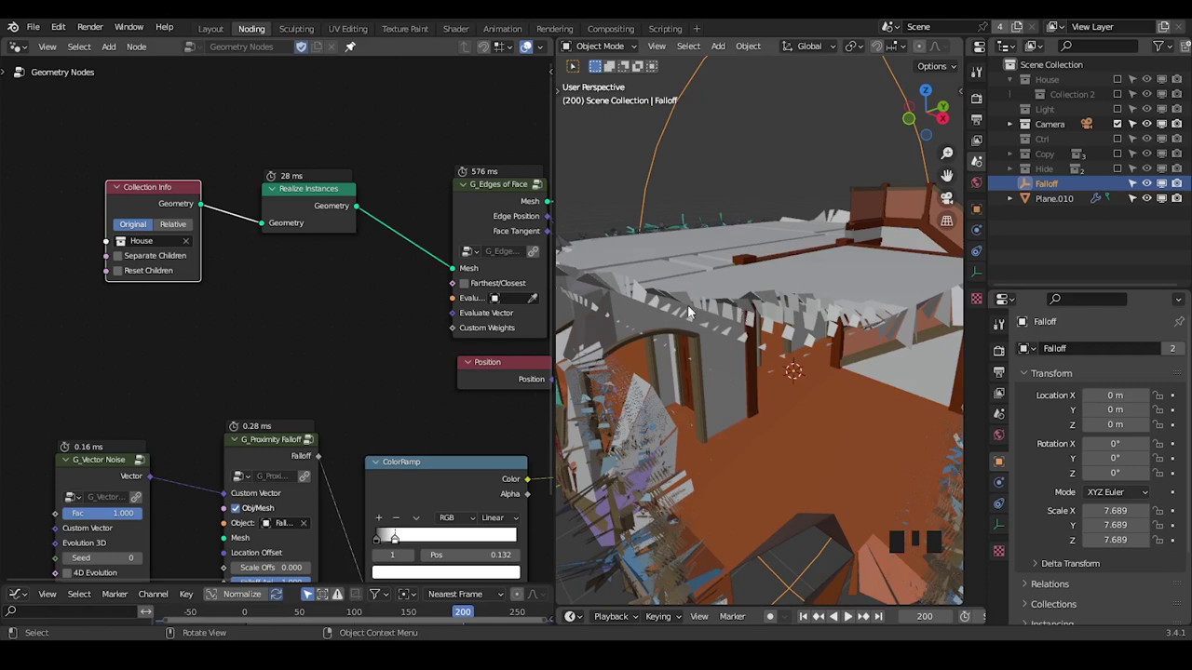